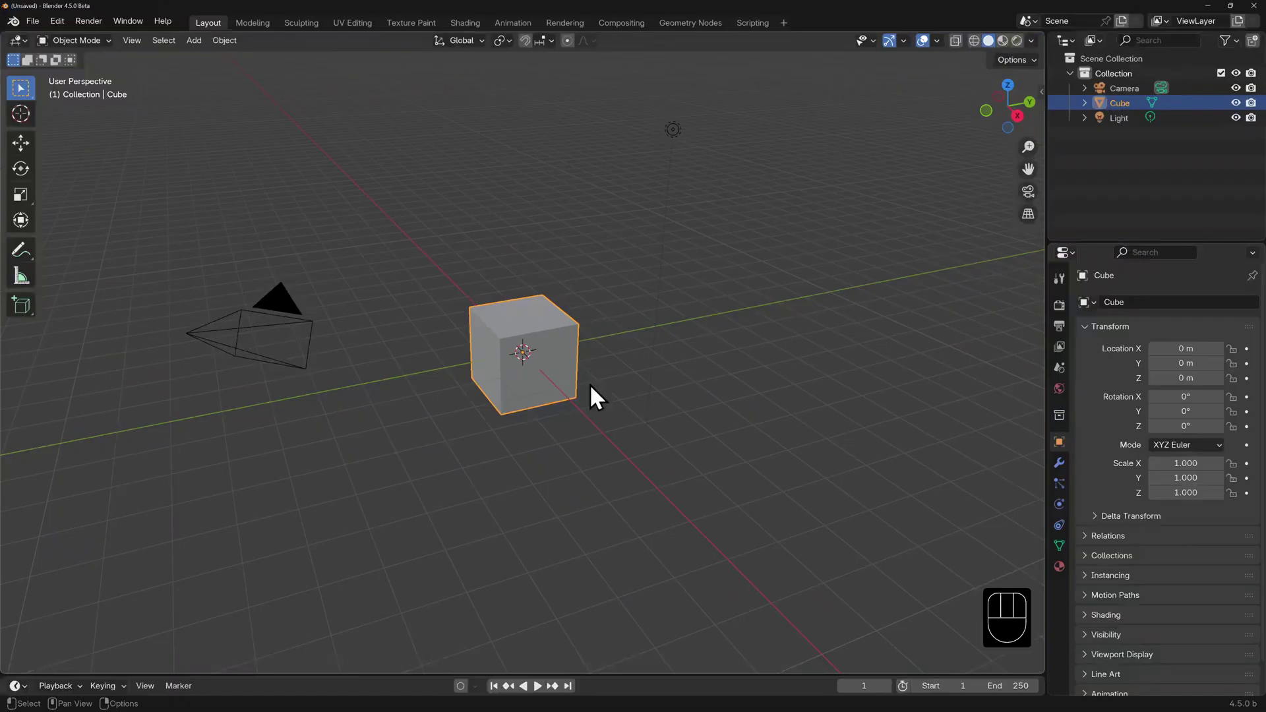
Step: Enter Edit Mode on the default cube and undo the demo subdivision
key(Tab)
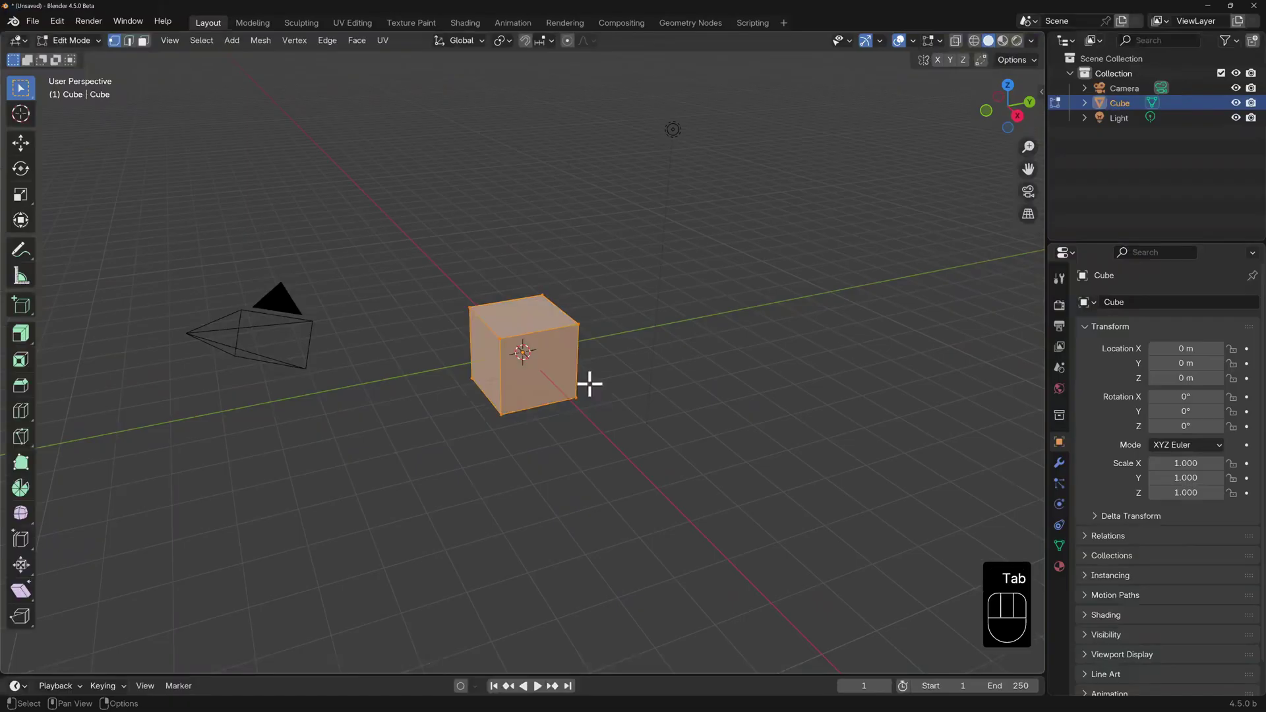
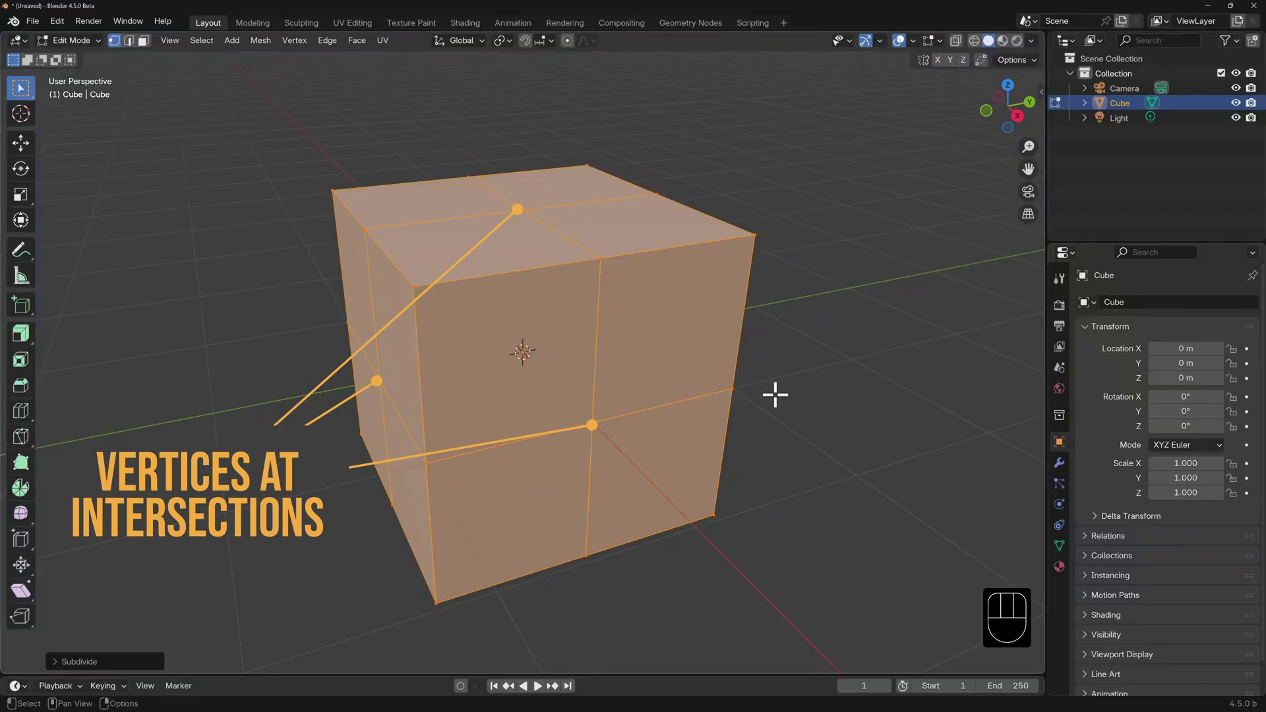
key(ctrl+z)
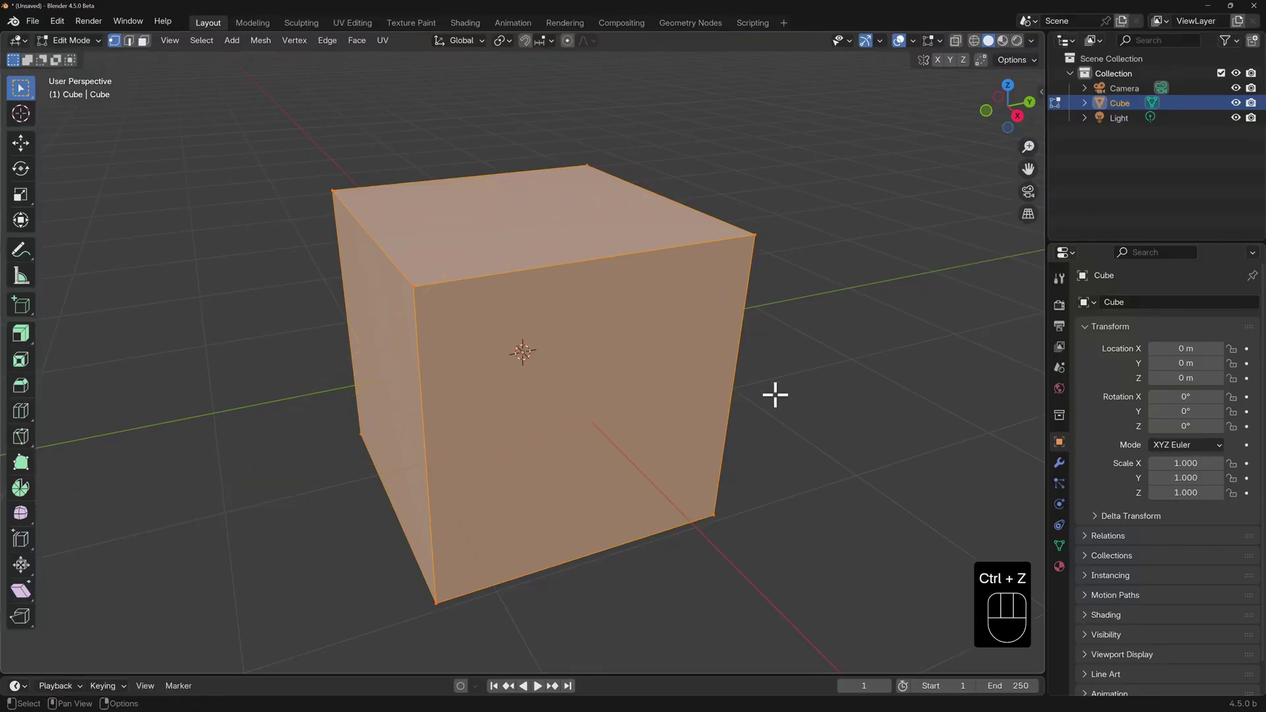
Step: Select the cube's front face in Face select and bring up the Edge menu to subdivide it
key(3)
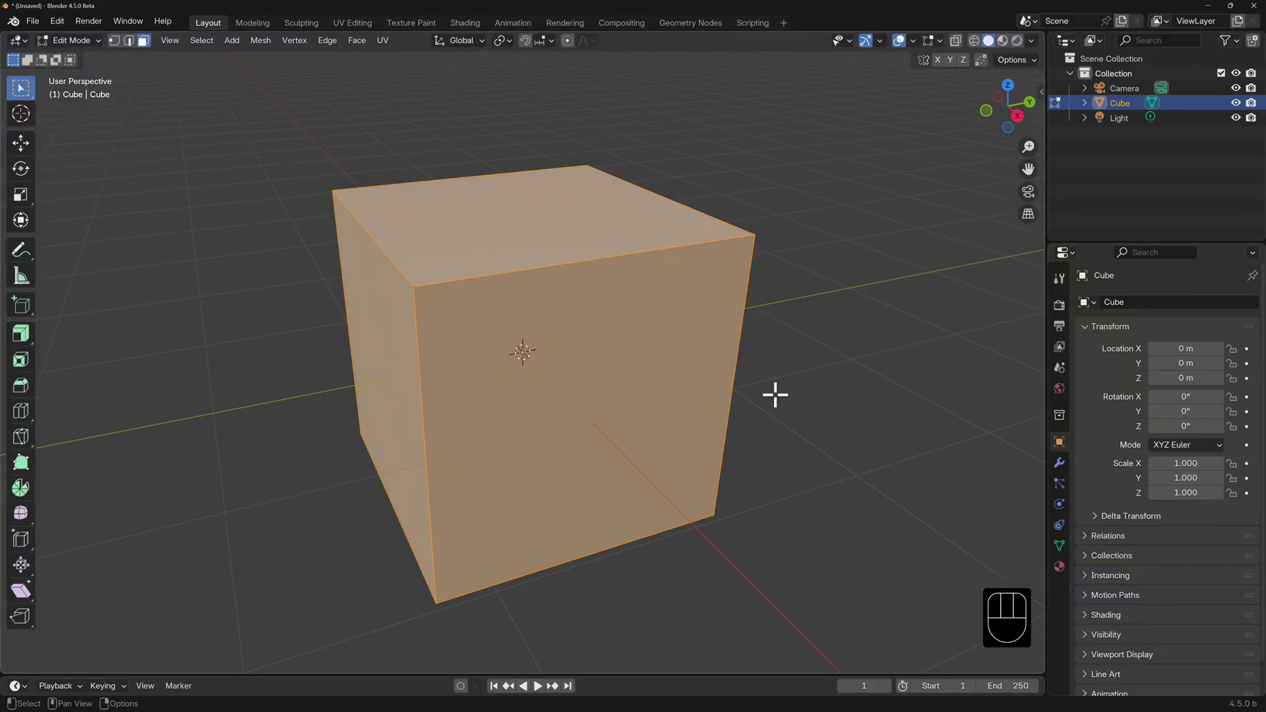
click(584, 367)
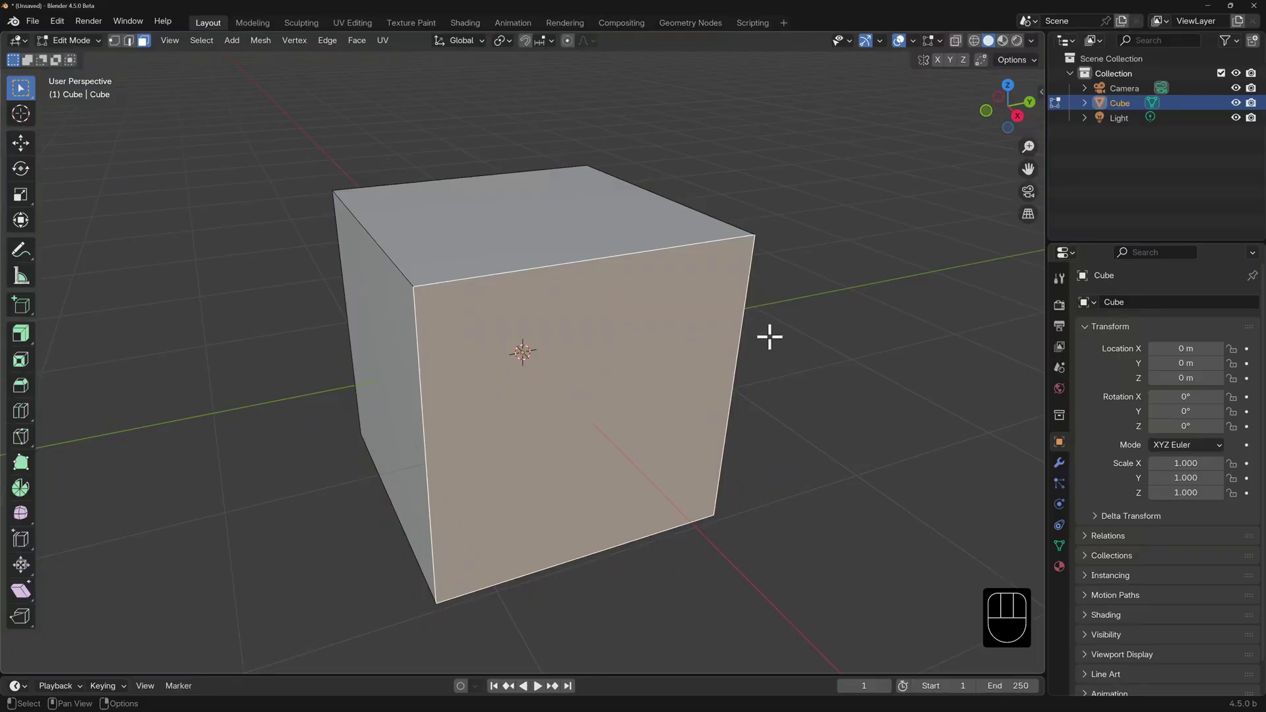
key(ctrl+e)
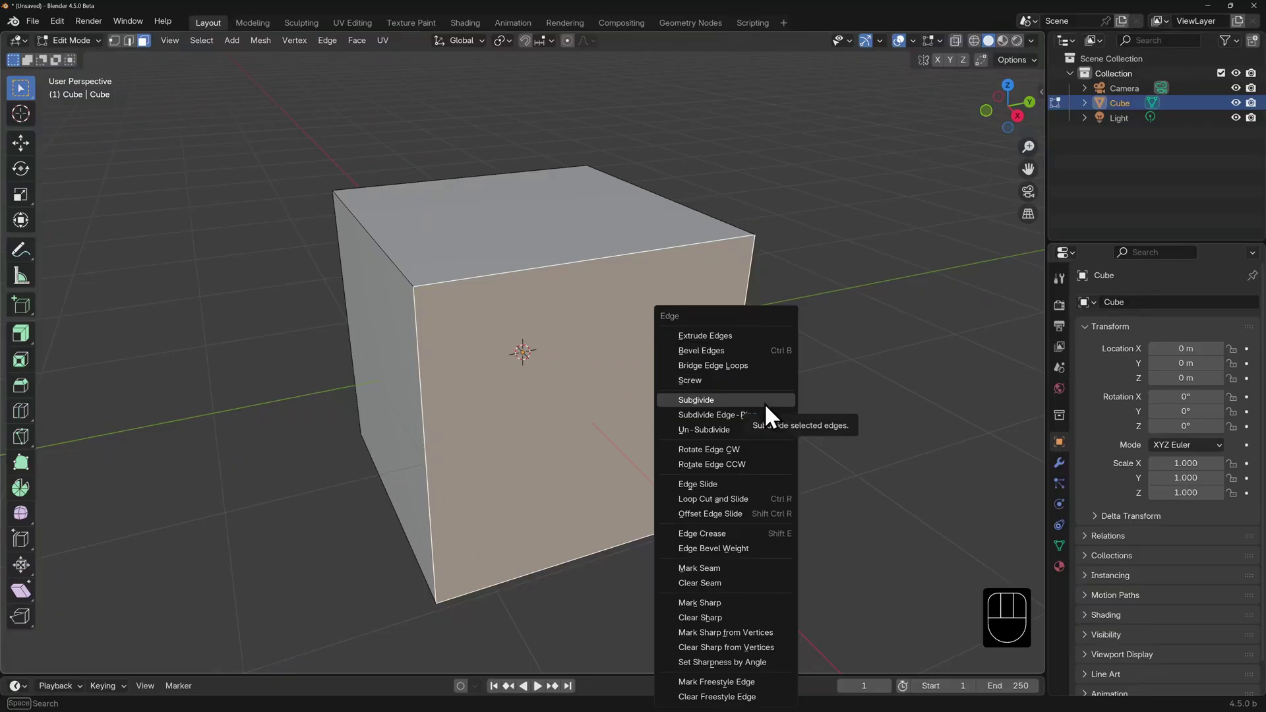
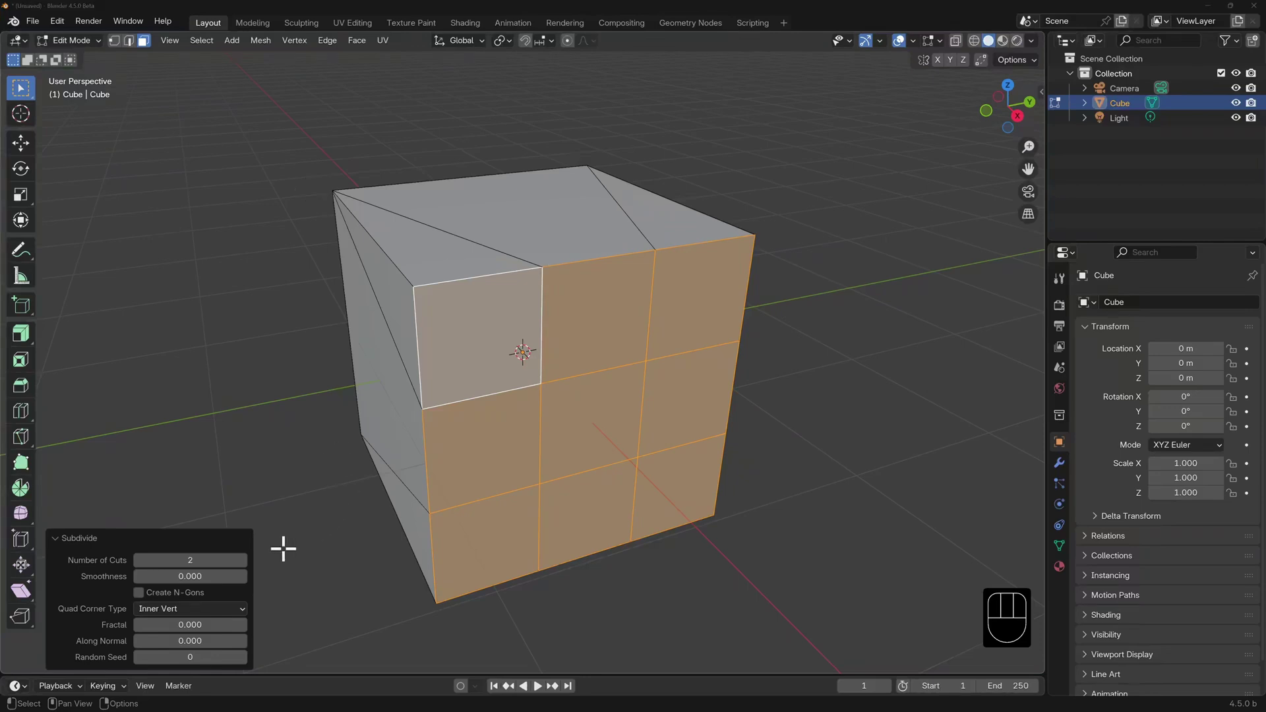
Step: Raise the front face's Number of Cuts to 5 for a six-by-six grid
click(253, 577)
click(253, 577)
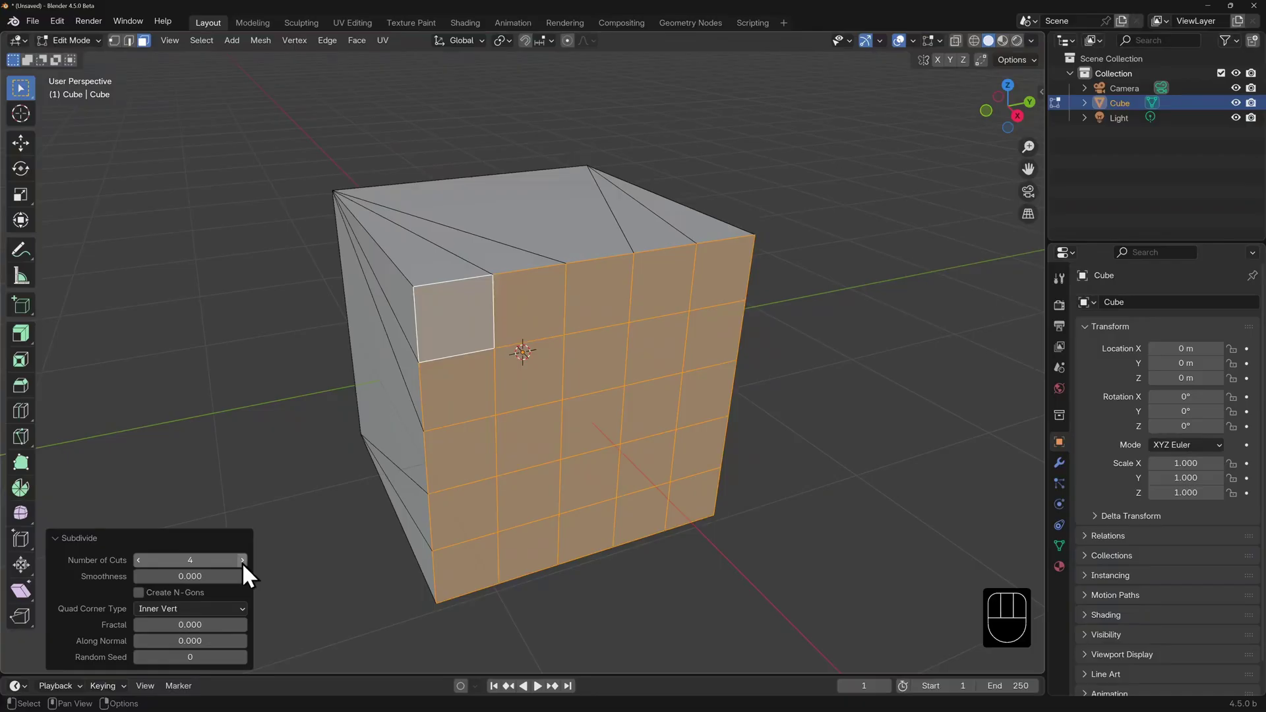
click(254, 577)
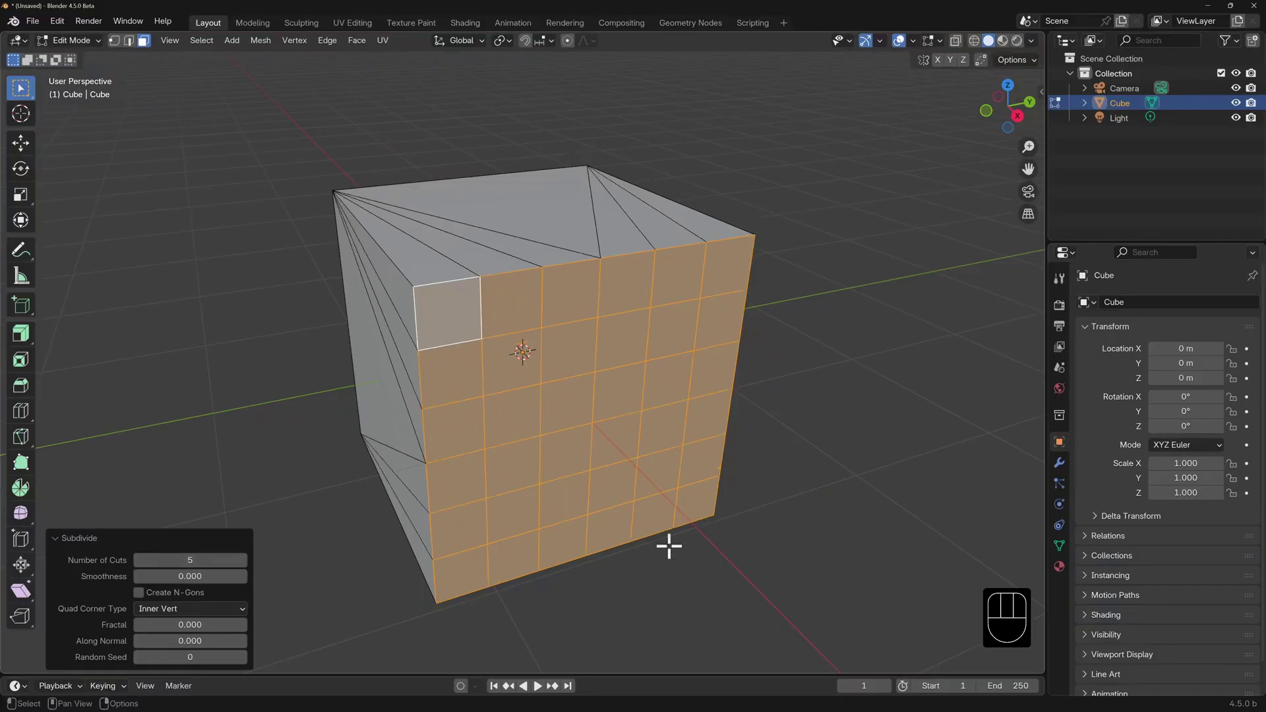
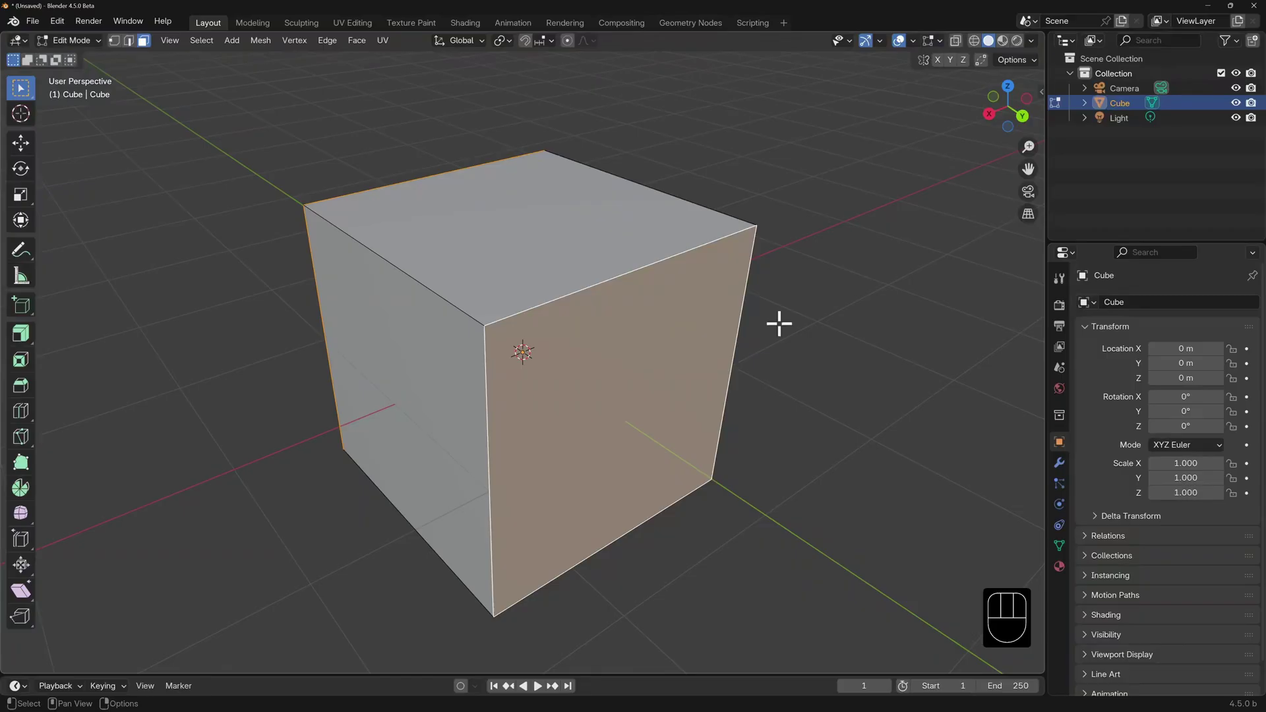
Step: Subdivide the whole selected cube once via the Edge menu
key(ctrl+e)
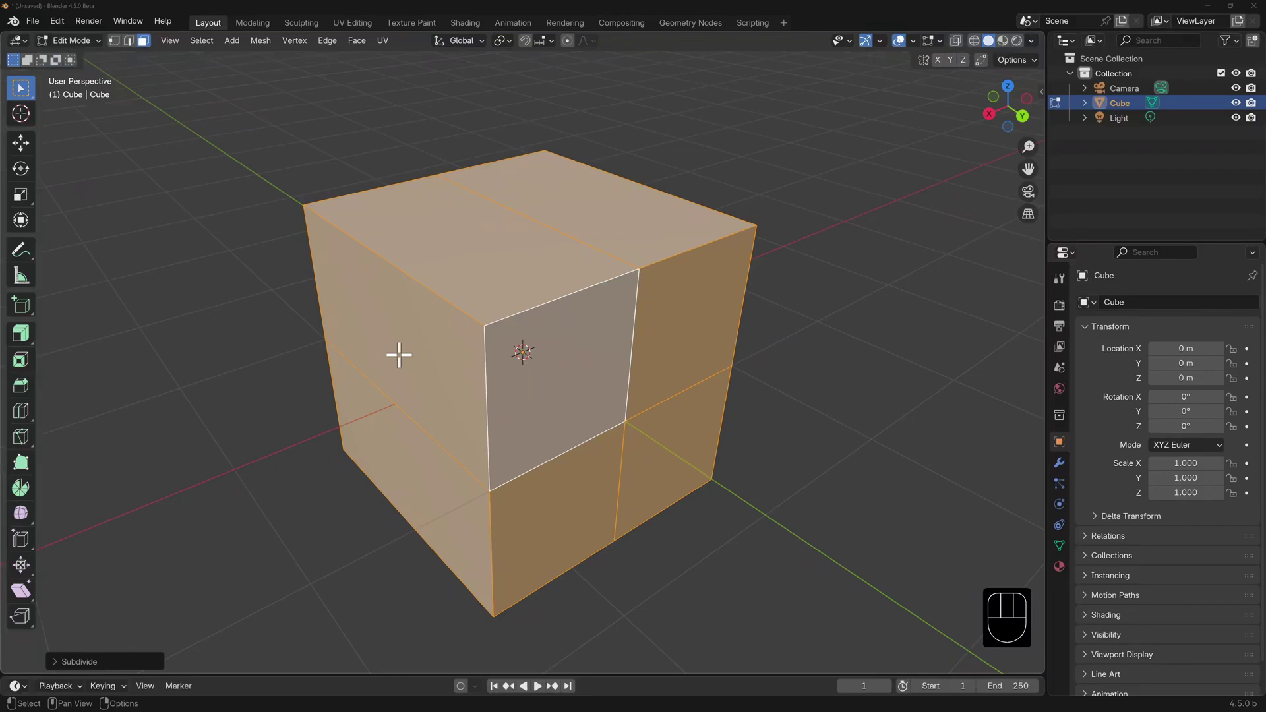
Step: Undo the subdivision and select a ring of parallel cube edges in Edge select
key(ctrl+z)
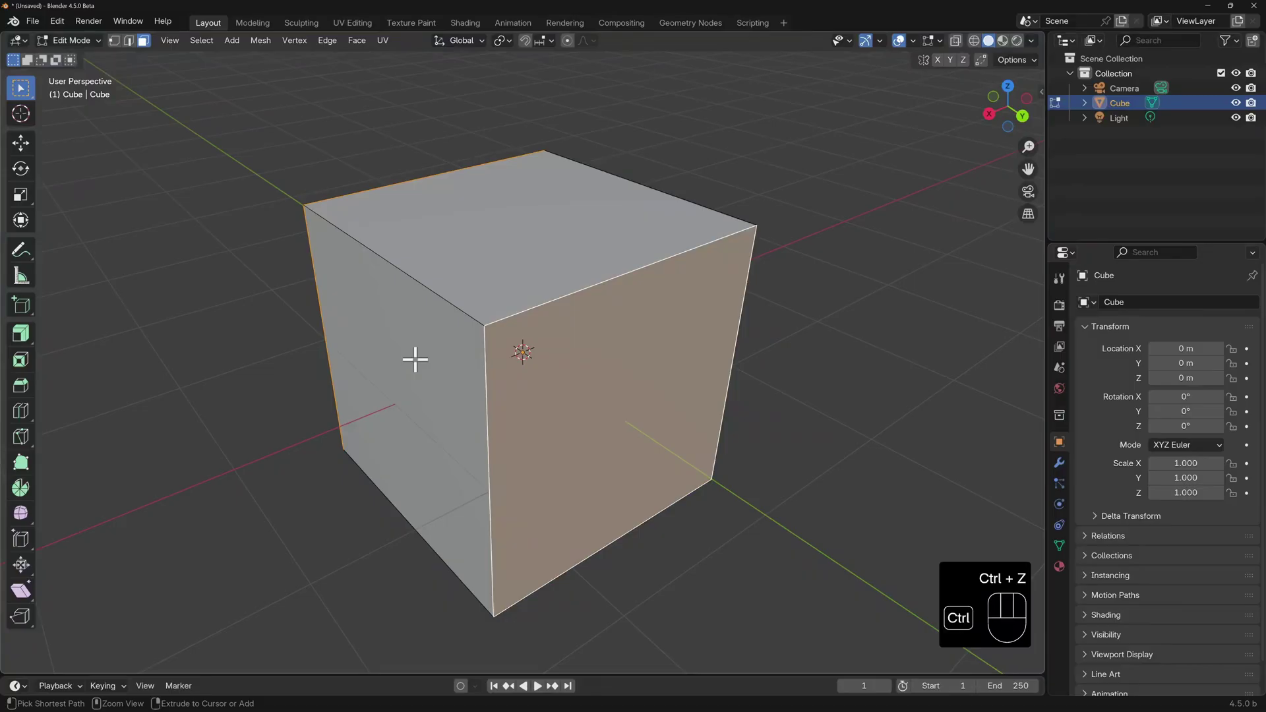
key(2)
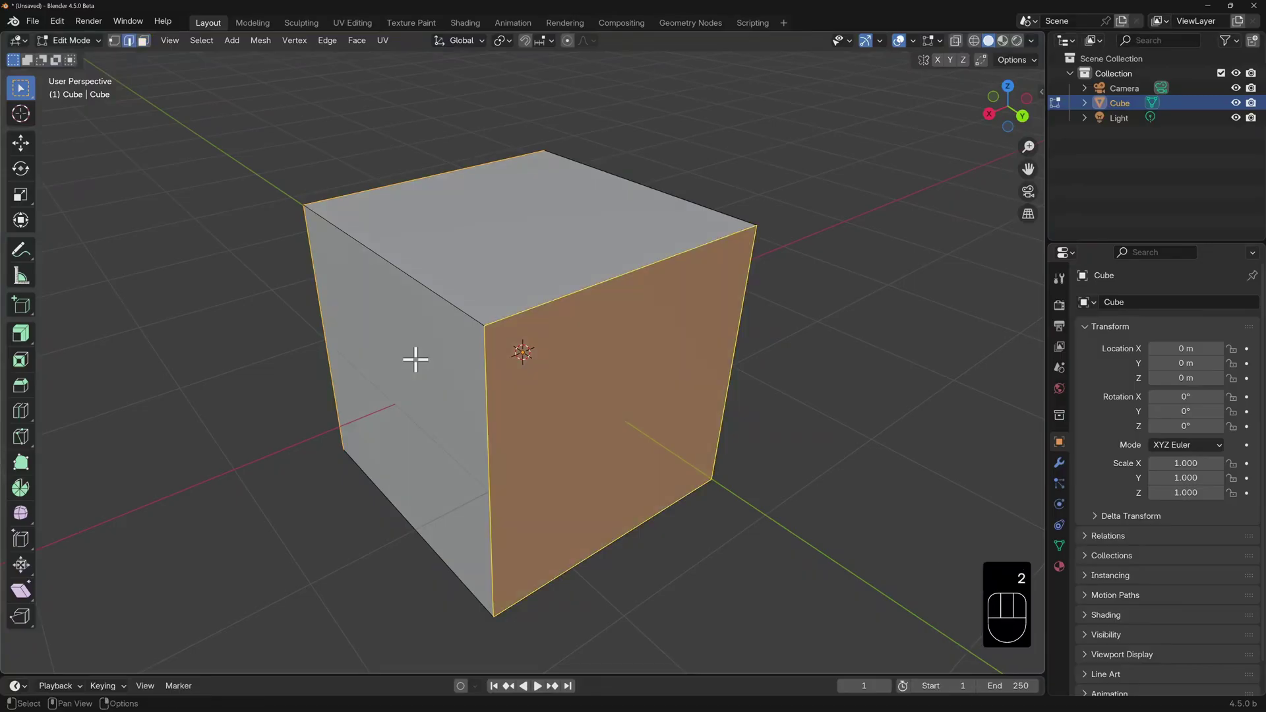
click(580, 284)
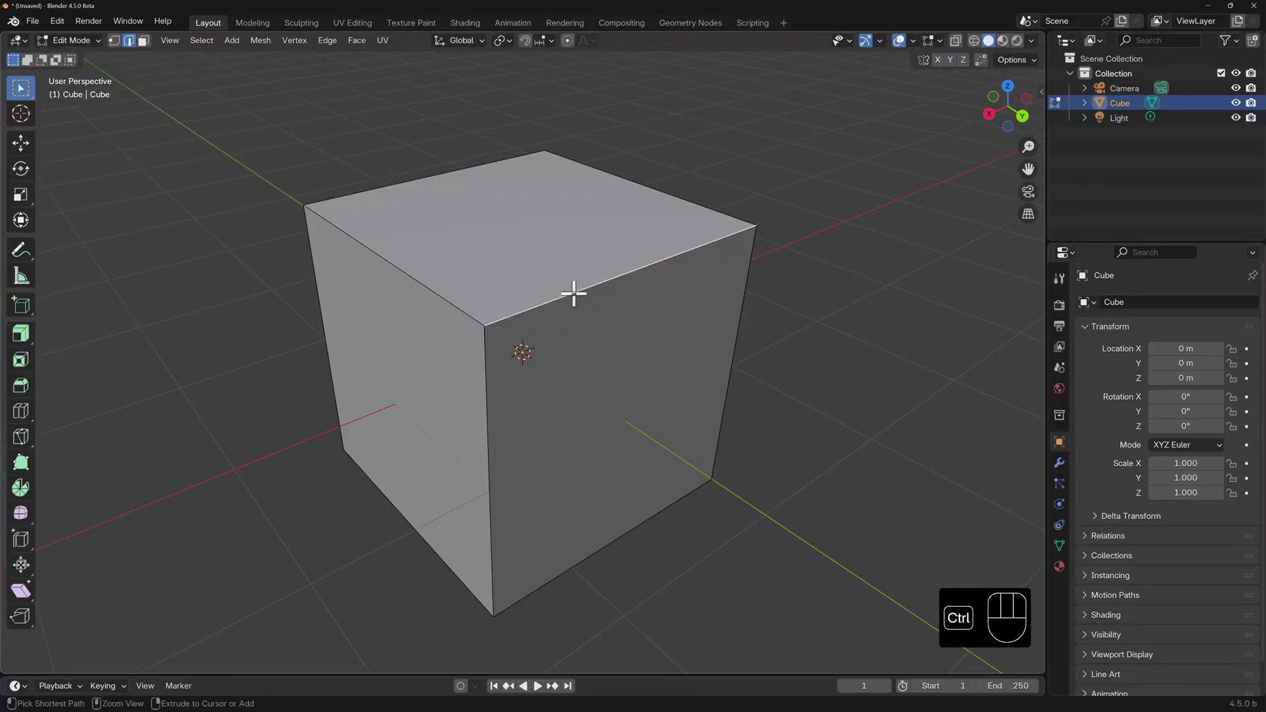
click(580, 285)
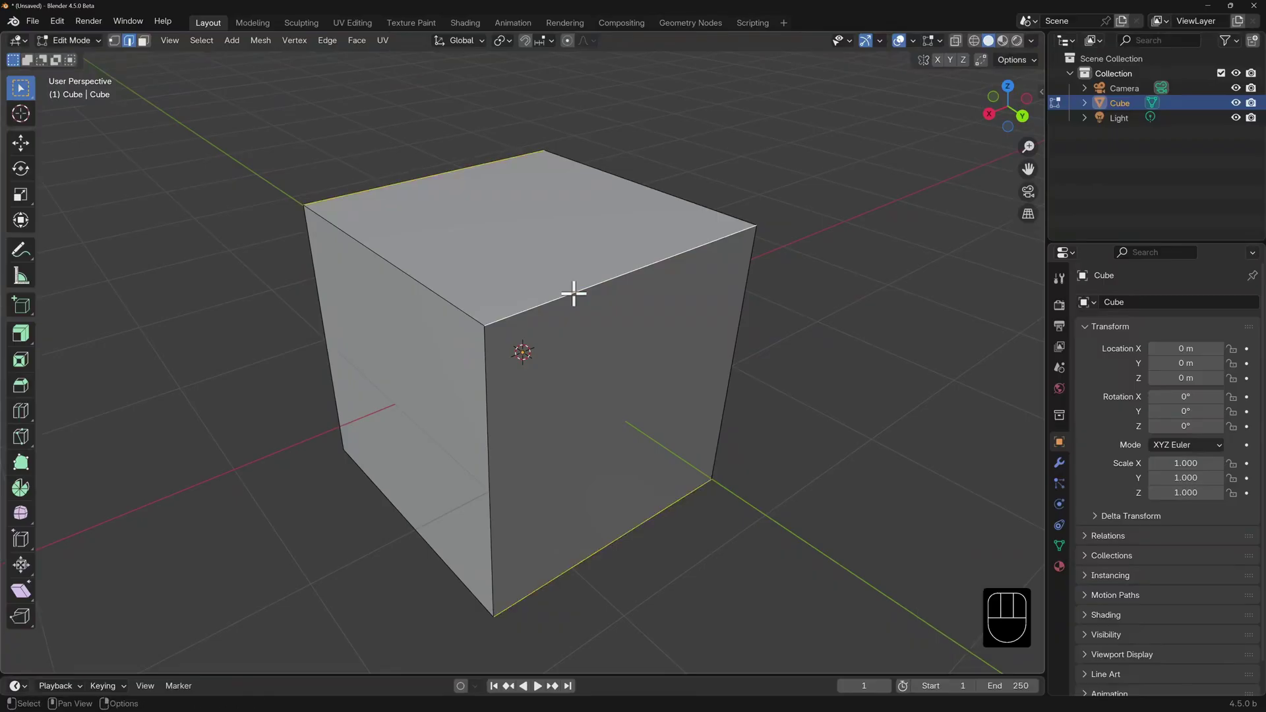
Step: Subdivide across the selected edge ring, adding cuts through the cube
key(ctrl+e)
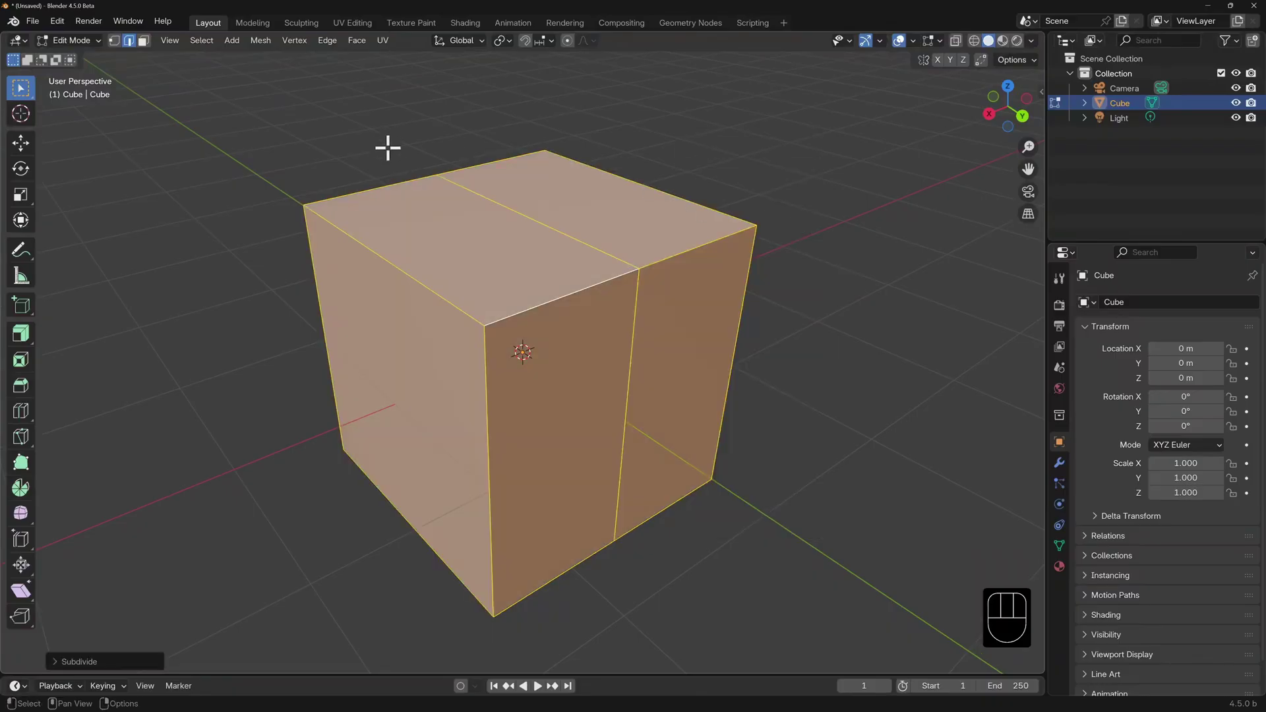
key(alt+z)
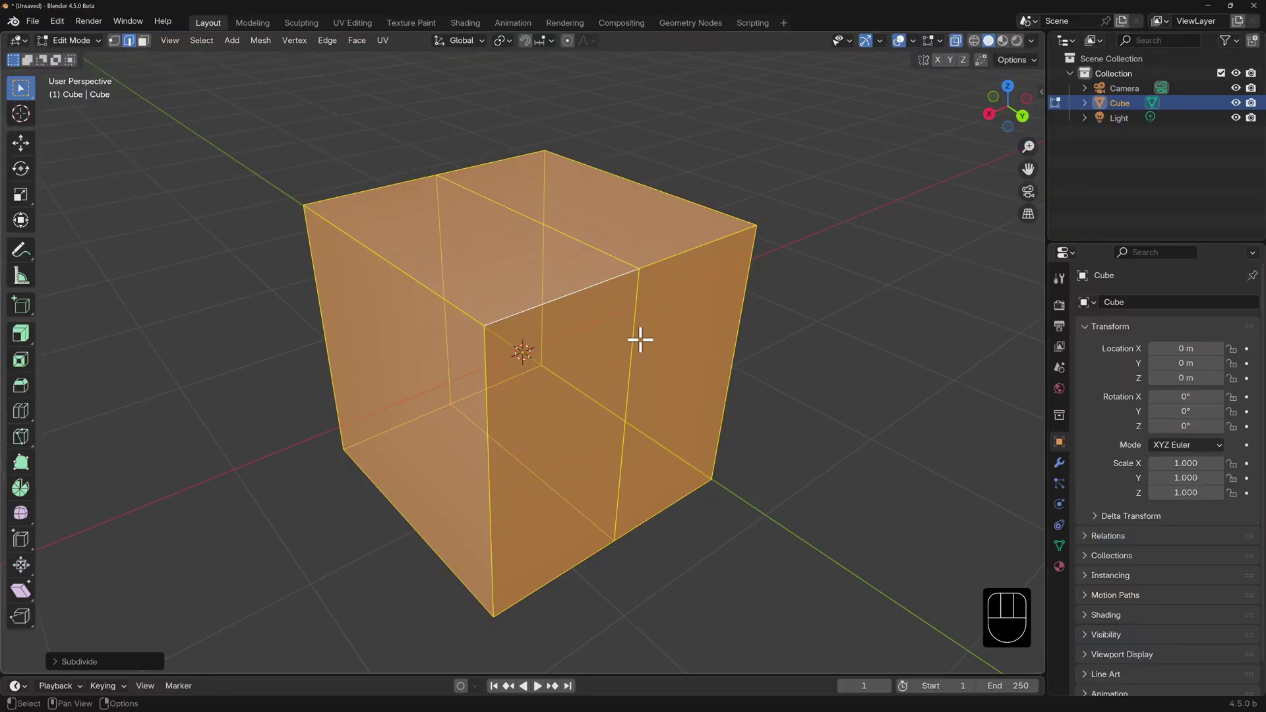
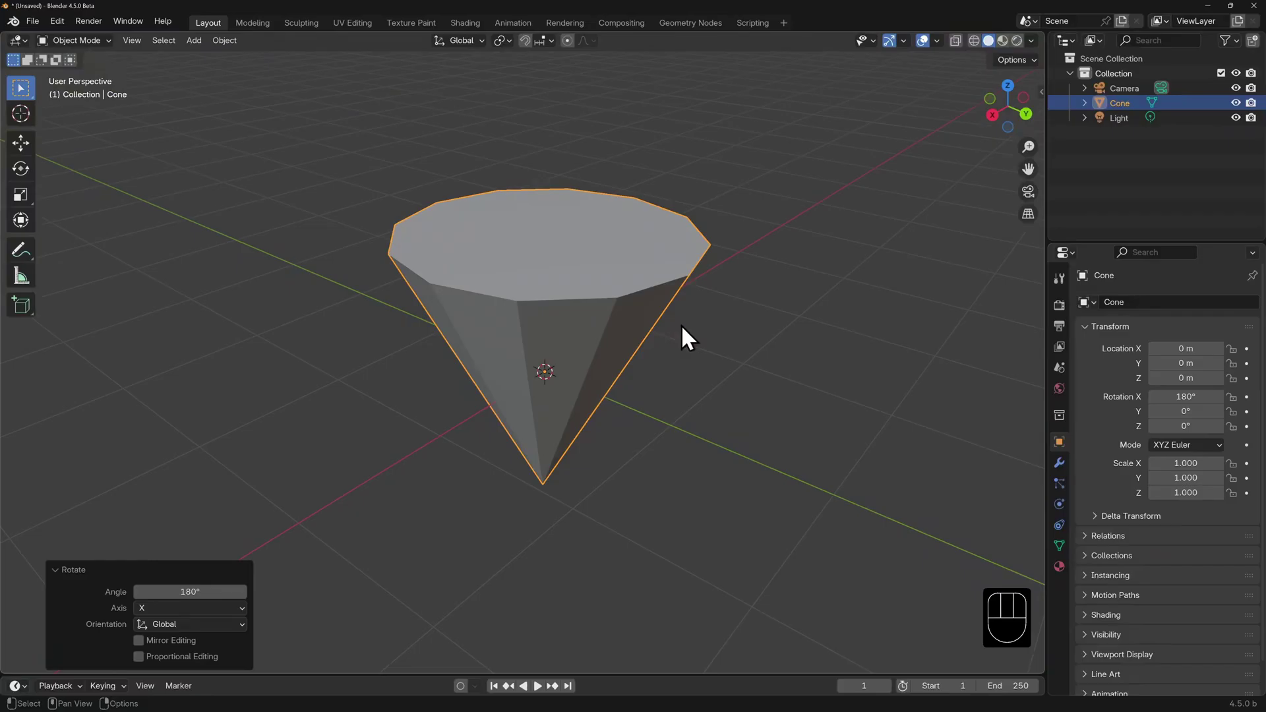
Step: Enter Edit Mode on the cone and select one side face in Face select
key(Tab)
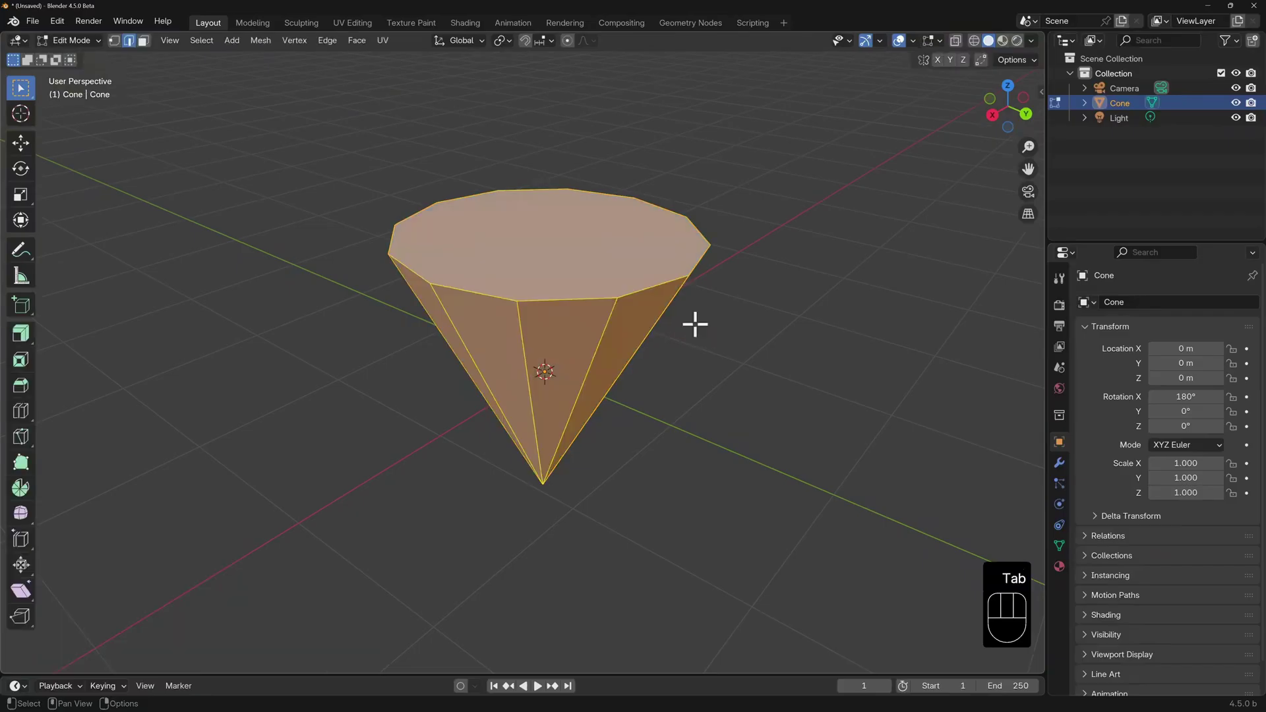
key(3)
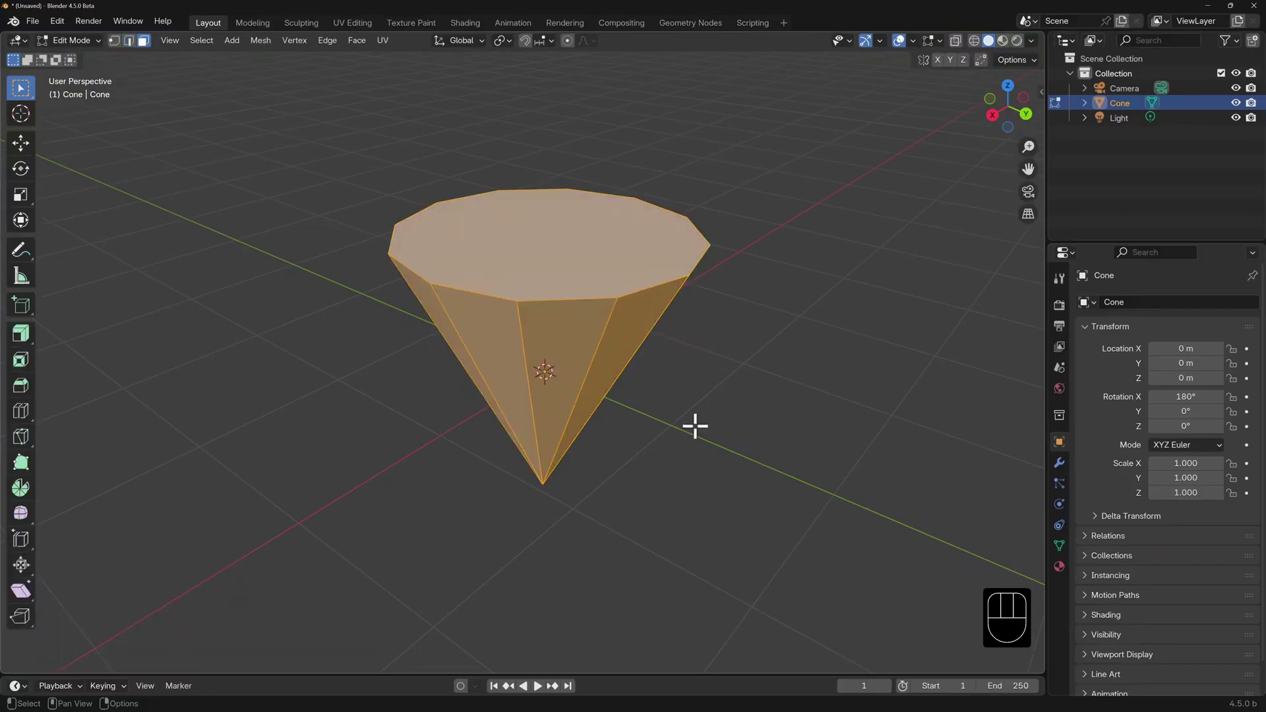
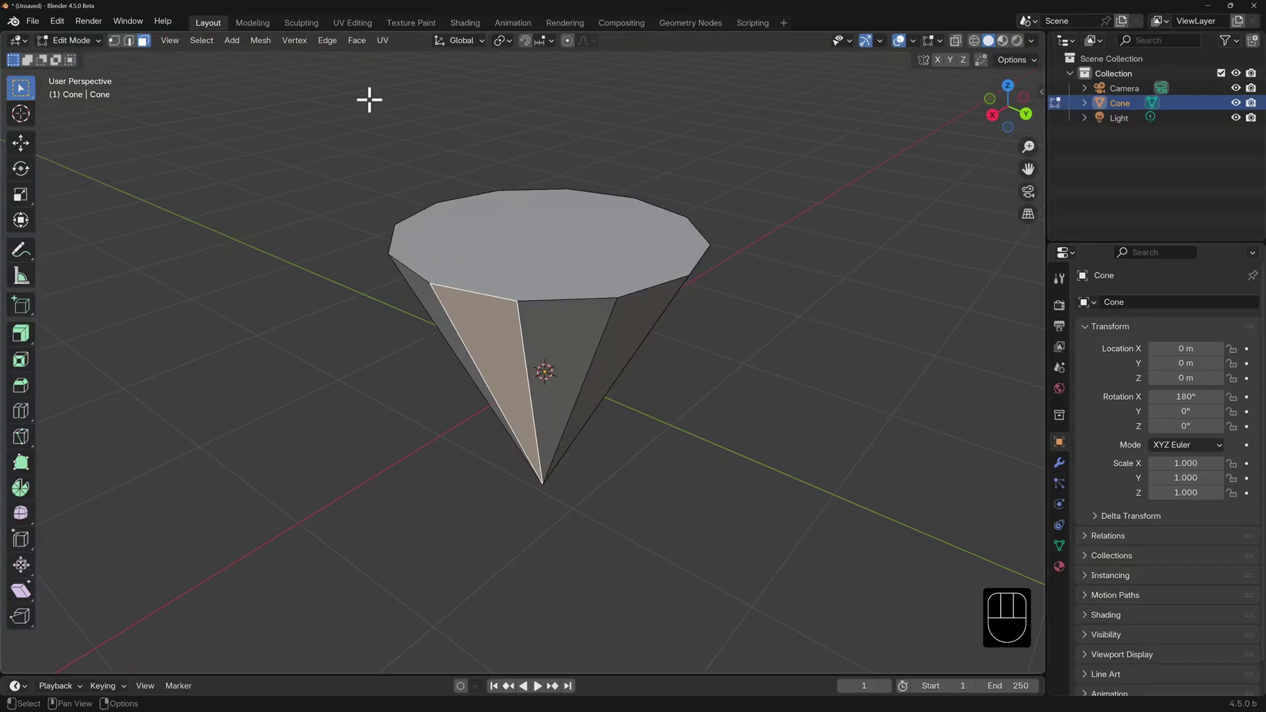
drag(339, 58, 416, 132)
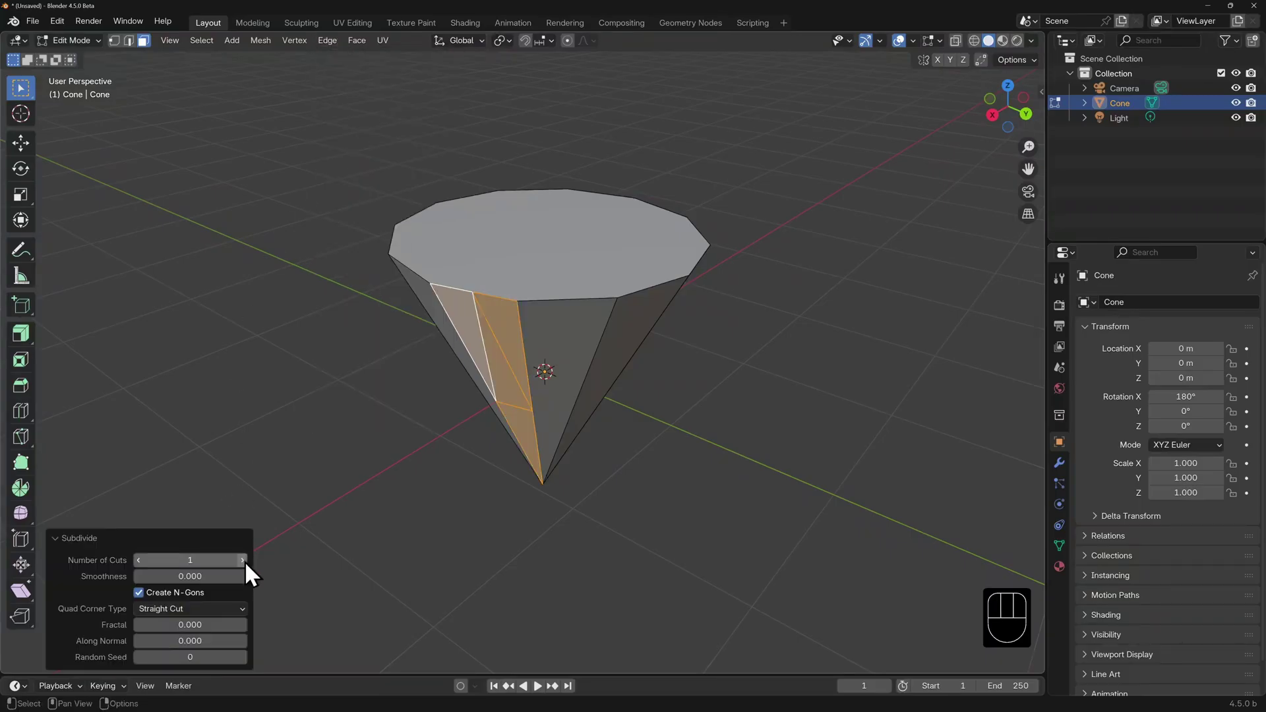
Step: Subdivide the cone's side face with Number of Cuts raised to 6
click(256, 572)
click(257, 572)
click(256, 573)
click(257, 572)
click(256, 573)
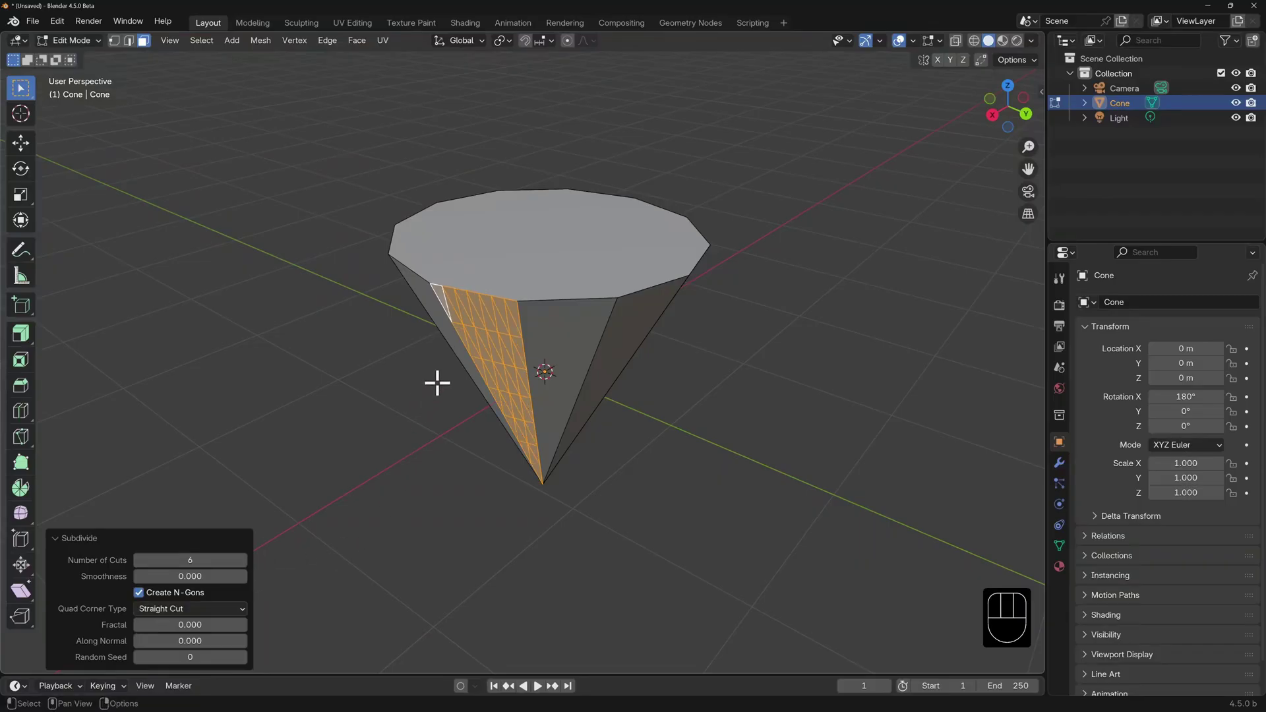
Step: Subdivide the cone's top cap face and switch to Vertex select
click(553, 225)
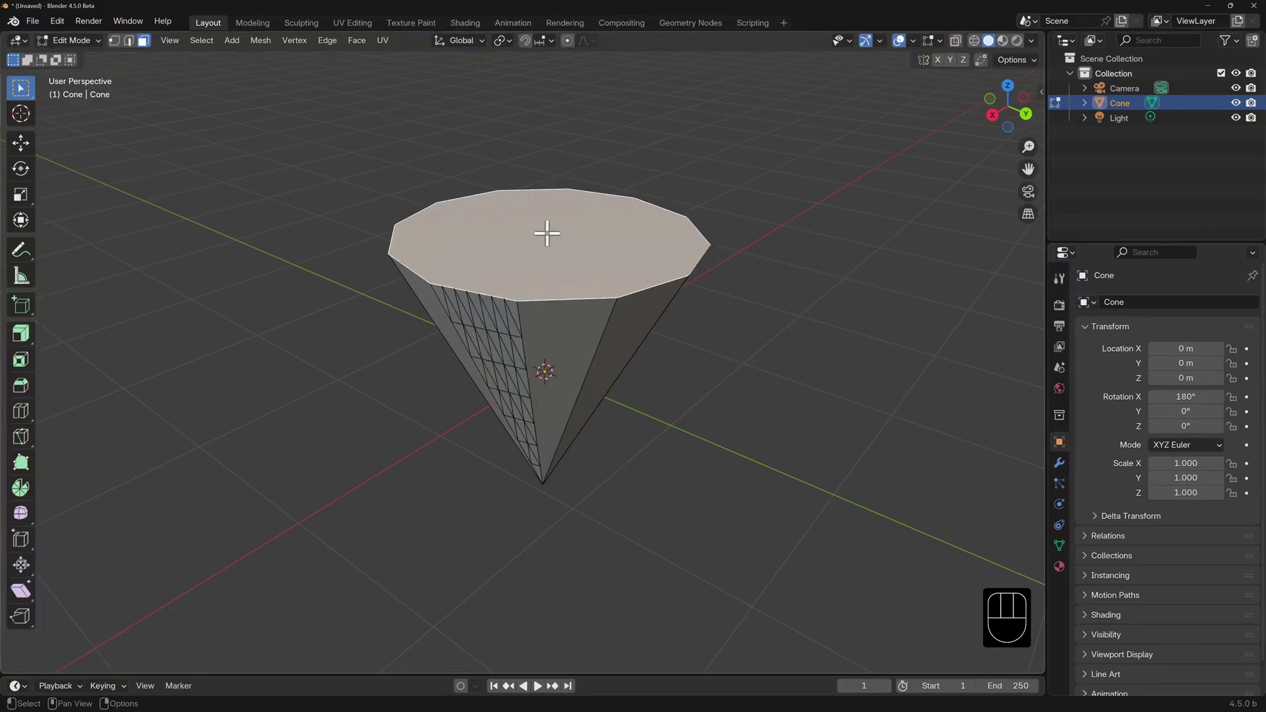
key(ctrl+e)
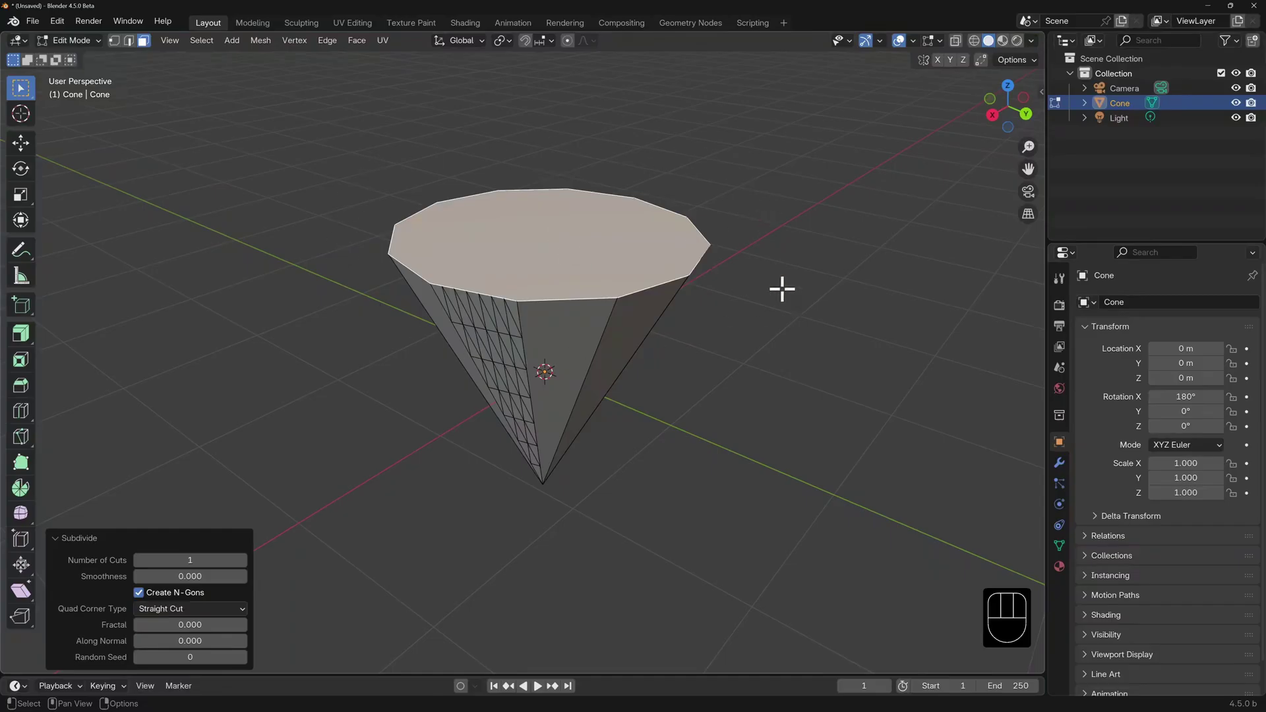
key(1)
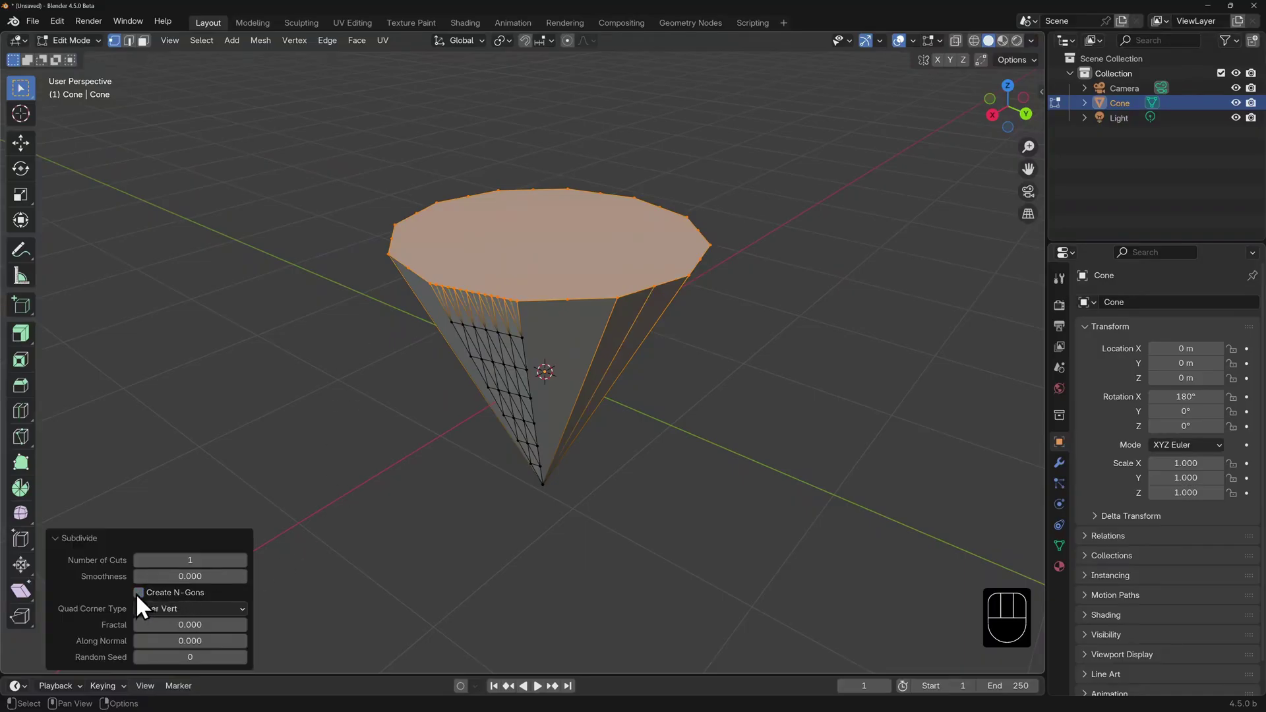
Step: Select a vertex on the cone's rim and start moving it
drag(614, 334, 610, 329)
click(600, 270)
key(g)
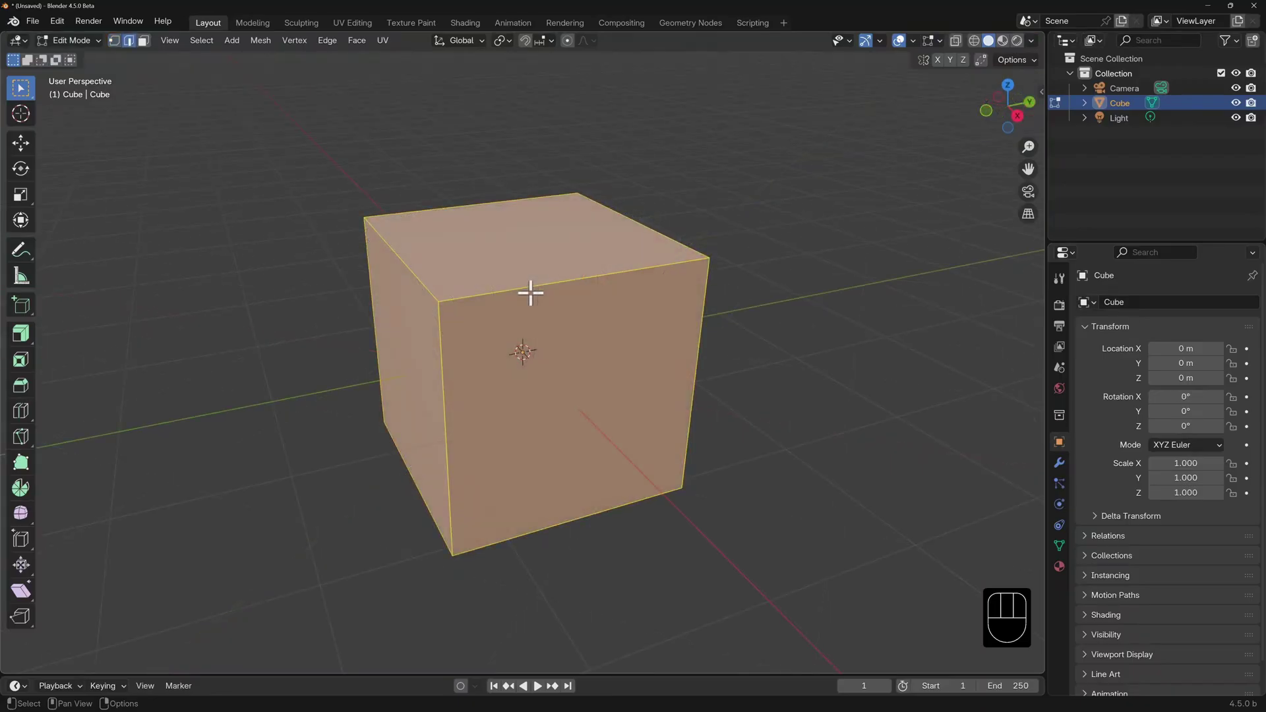
Step: Delete the faces next to the cube's top front edge, leaving top and front open
click(537, 284)
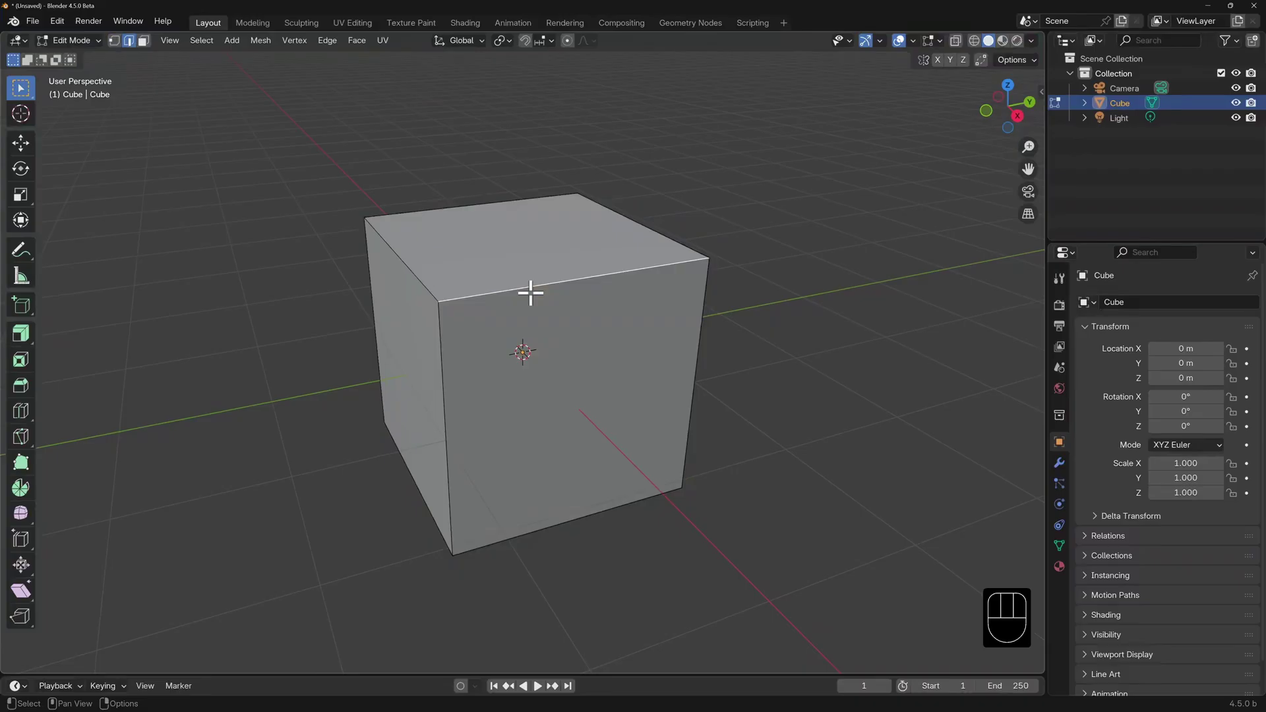
key(x)
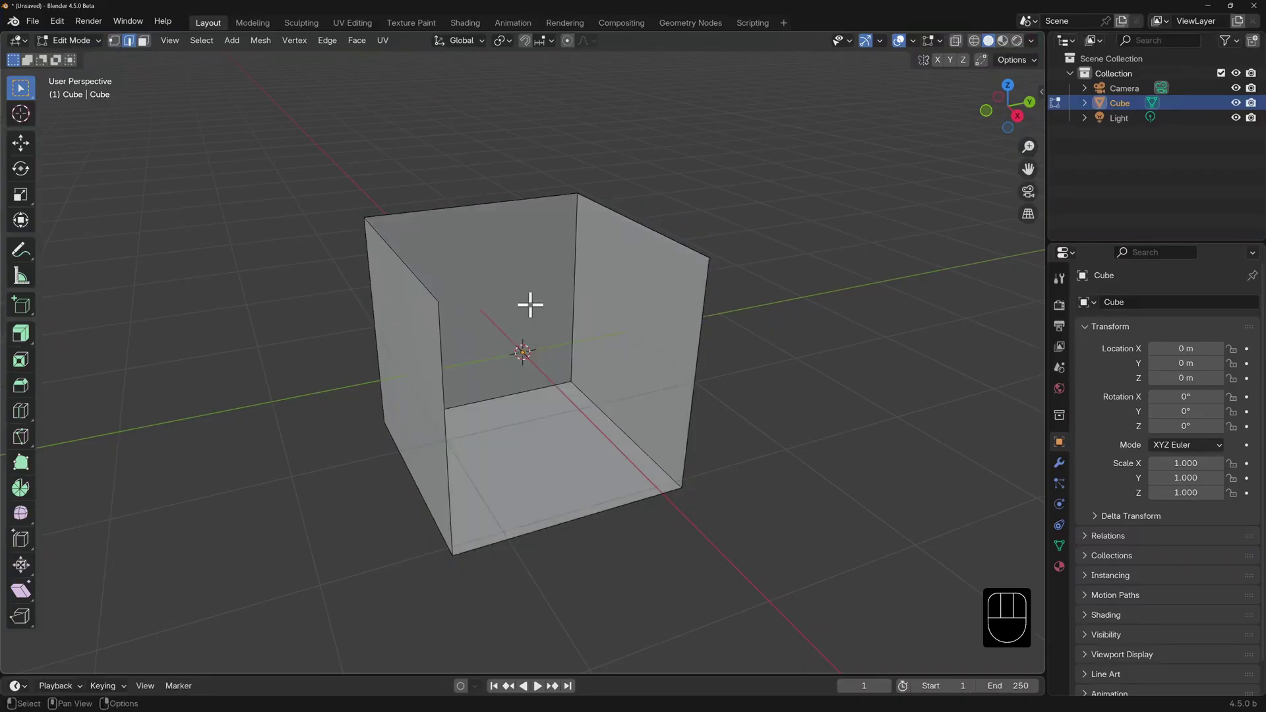
key(1)
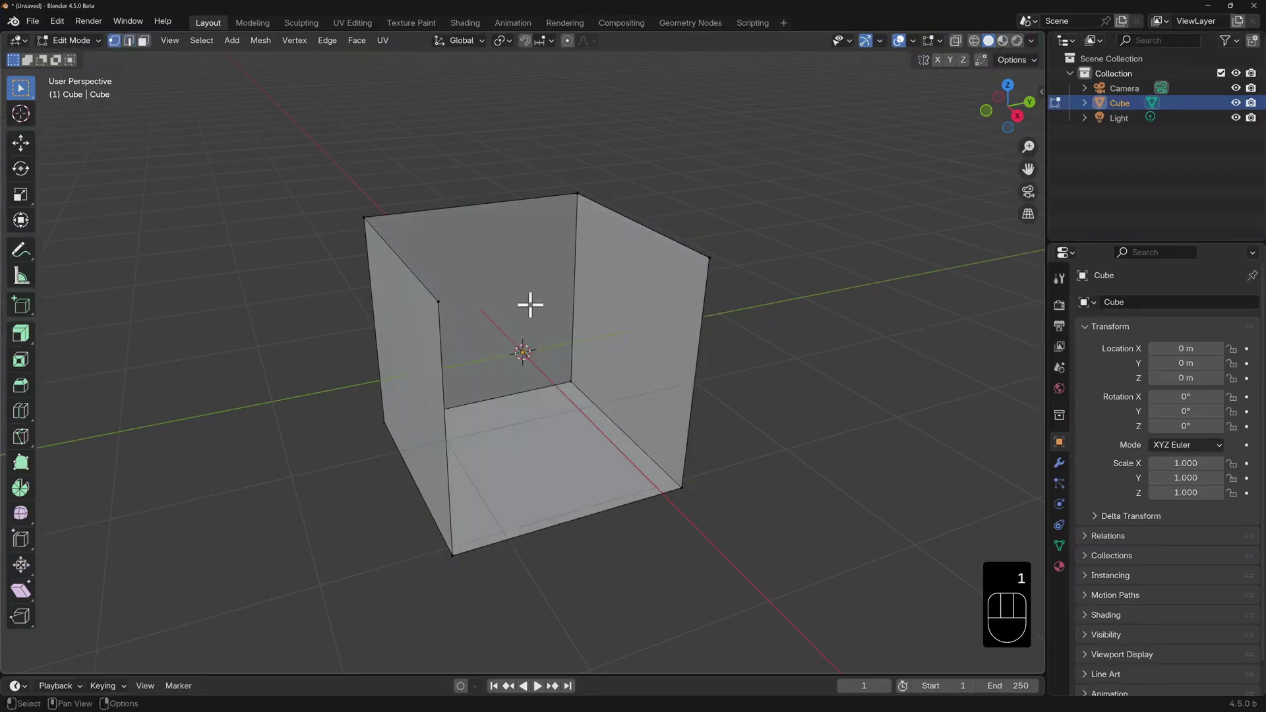
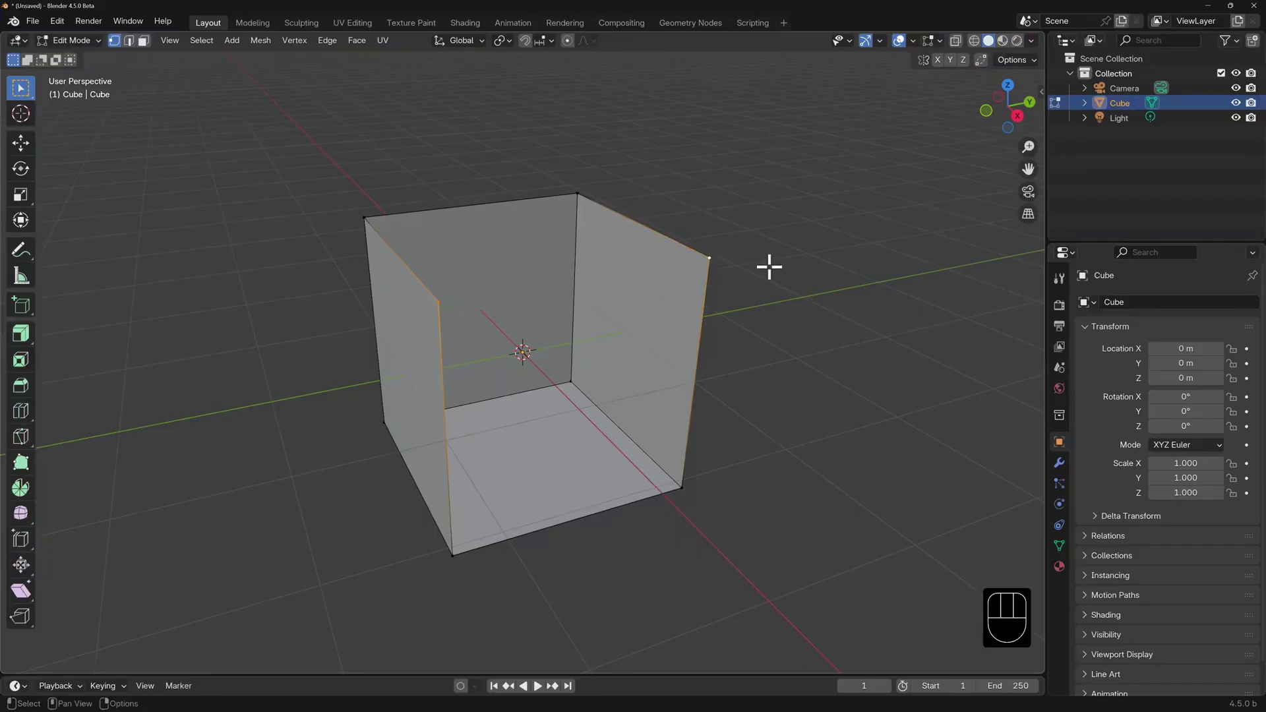
Step: Fill the cube's open top and front with new faces and return to Object Mode
key(f)
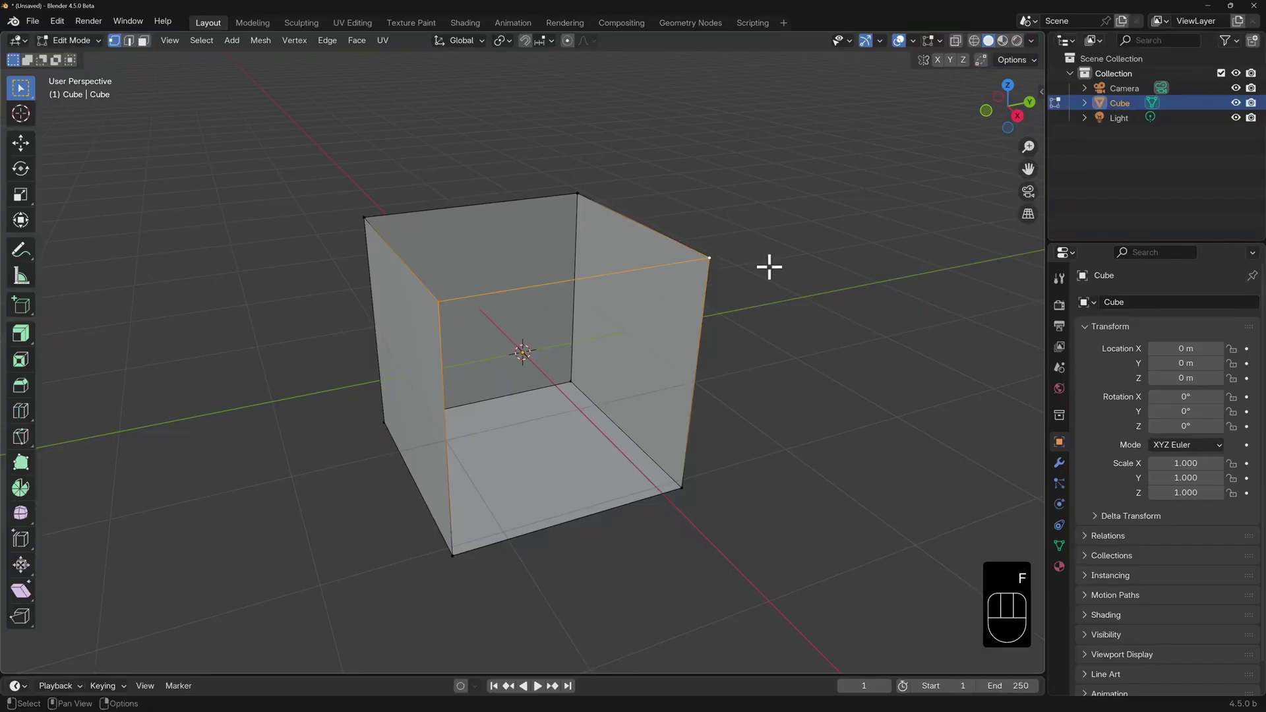
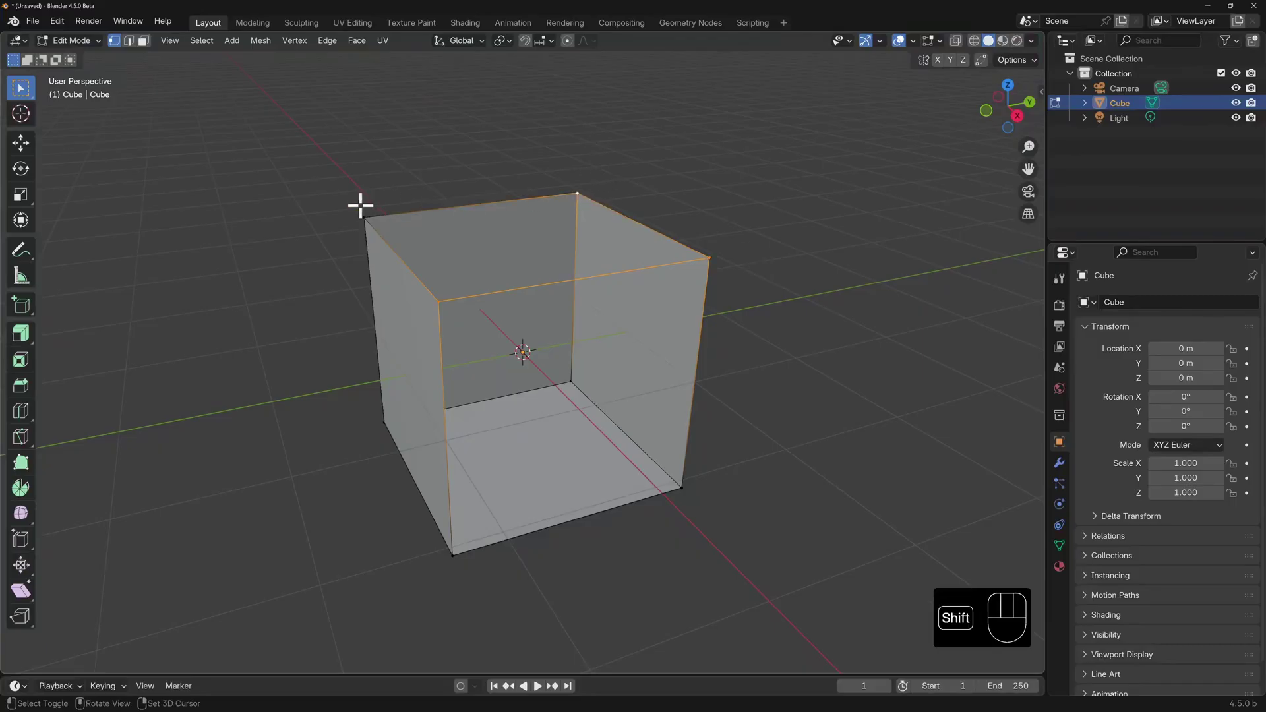
click(364, 197)
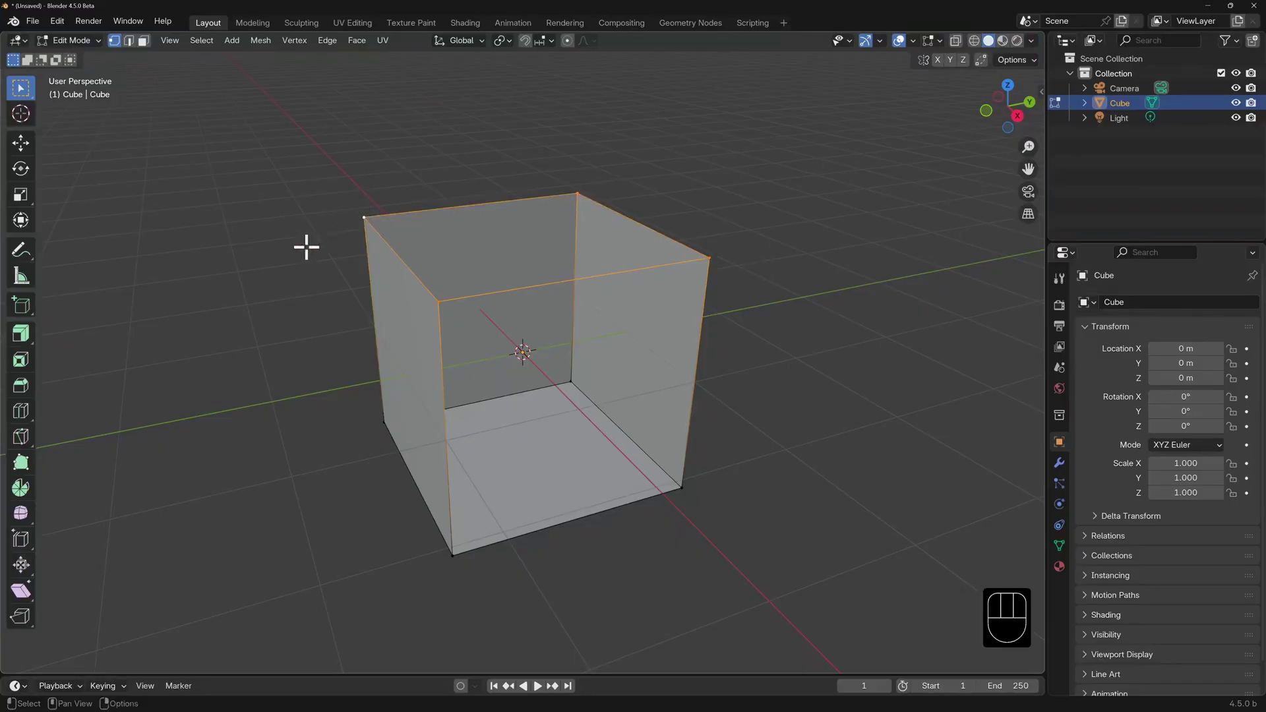
key(f)
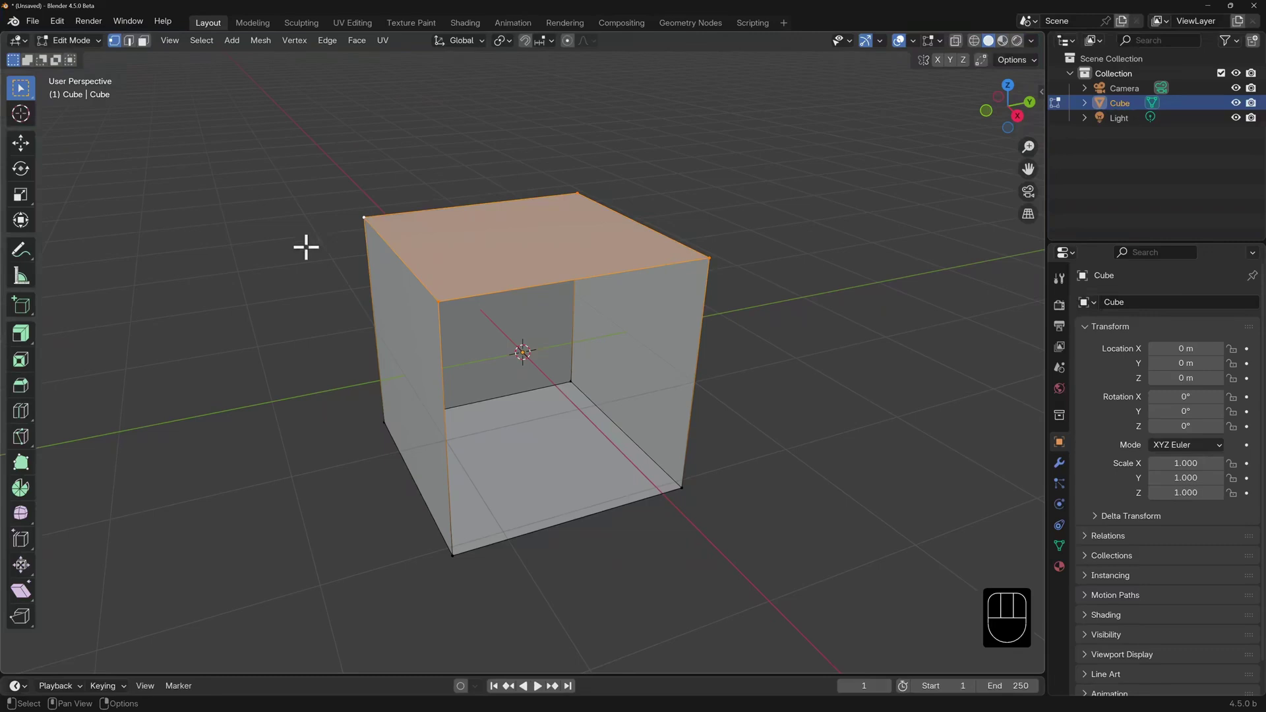
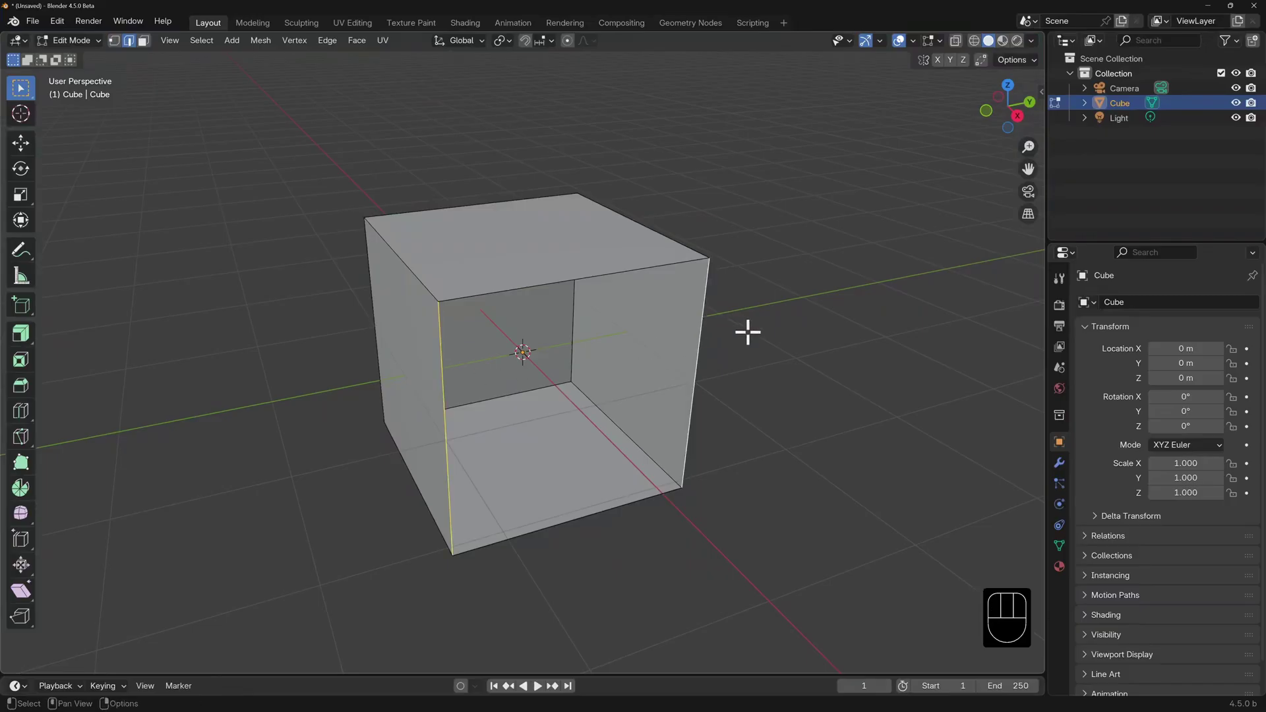
key(f)
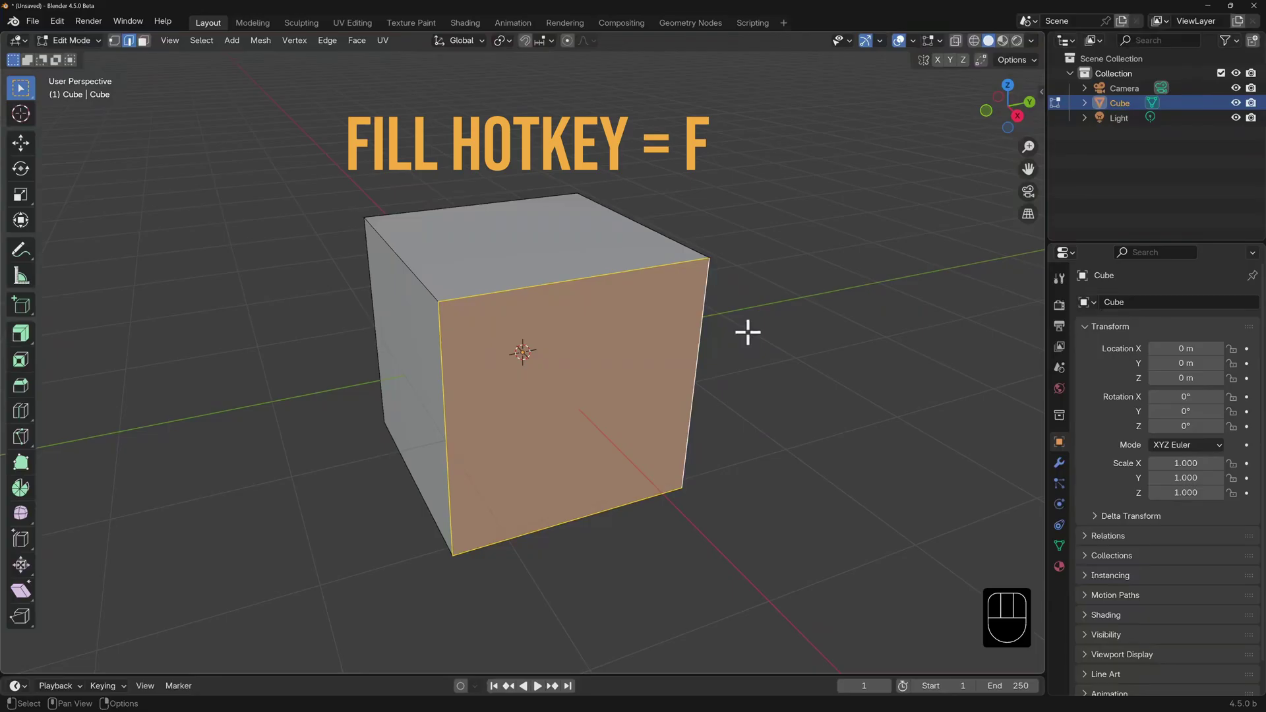
key(Tab)
Step: Delete the cube, add a Grid mesh and enter Edit Mode with Face select
key(x)
key(shift+a)
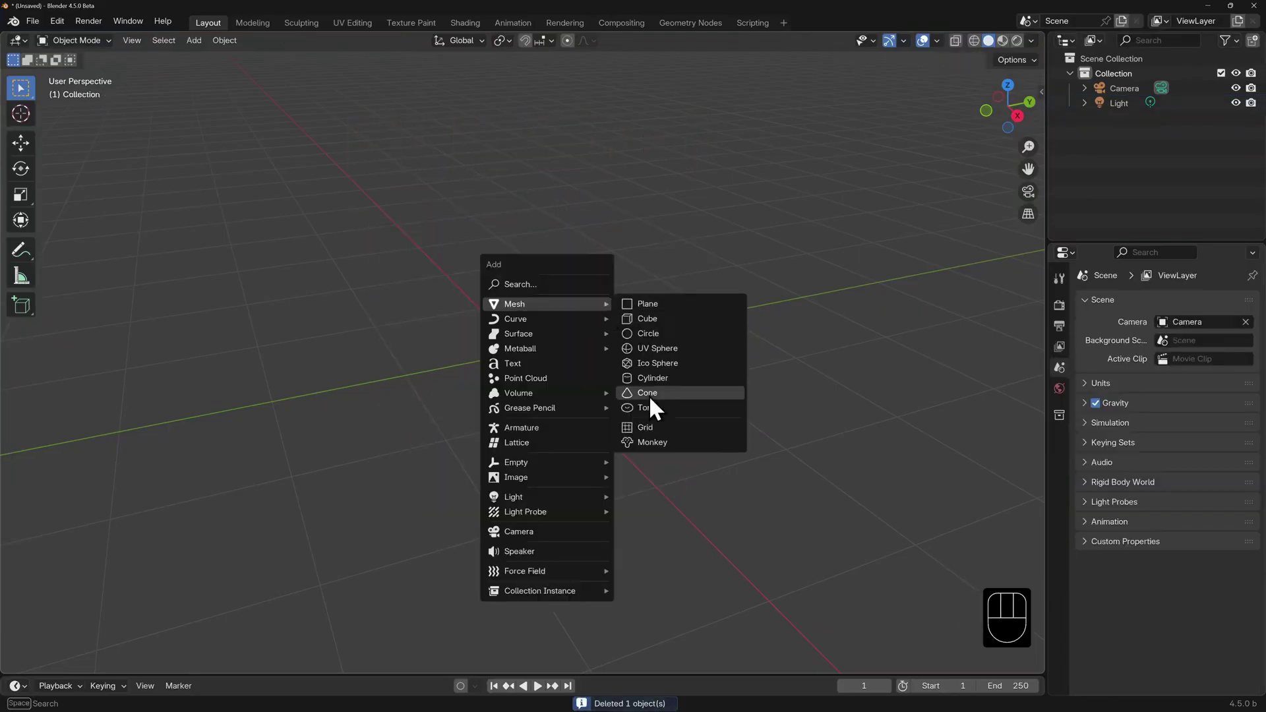
key(Tab)
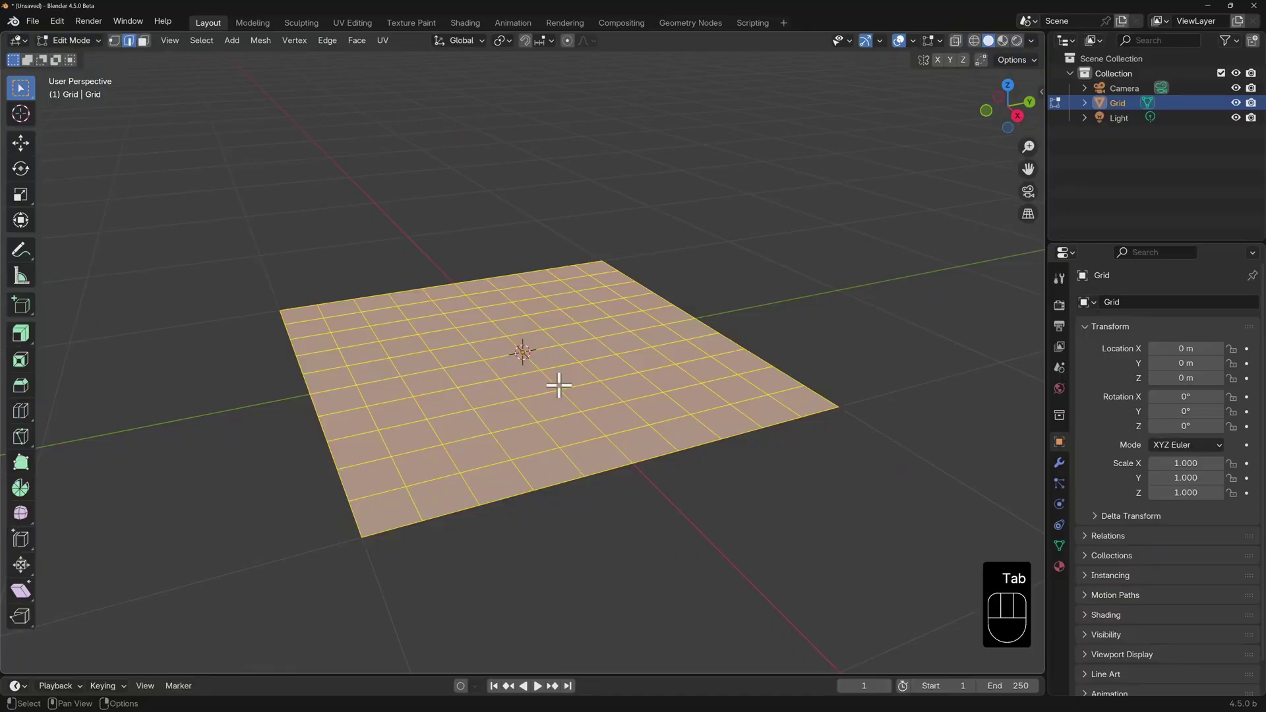
key(3)
Step: Select twelve grid faces forming a T shape
click(573, 370)
click(562, 350)
click(532, 375)
click(498, 384)
click(443, 400)
click(459, 418)
click(614, 358)
click(648, 350)
click(443, 369)
click(432, 355)
click(460, 347)
click(468, 363)
Step: Extrude the T faces upward, undo it, and merge the T faces into one face
key(e)
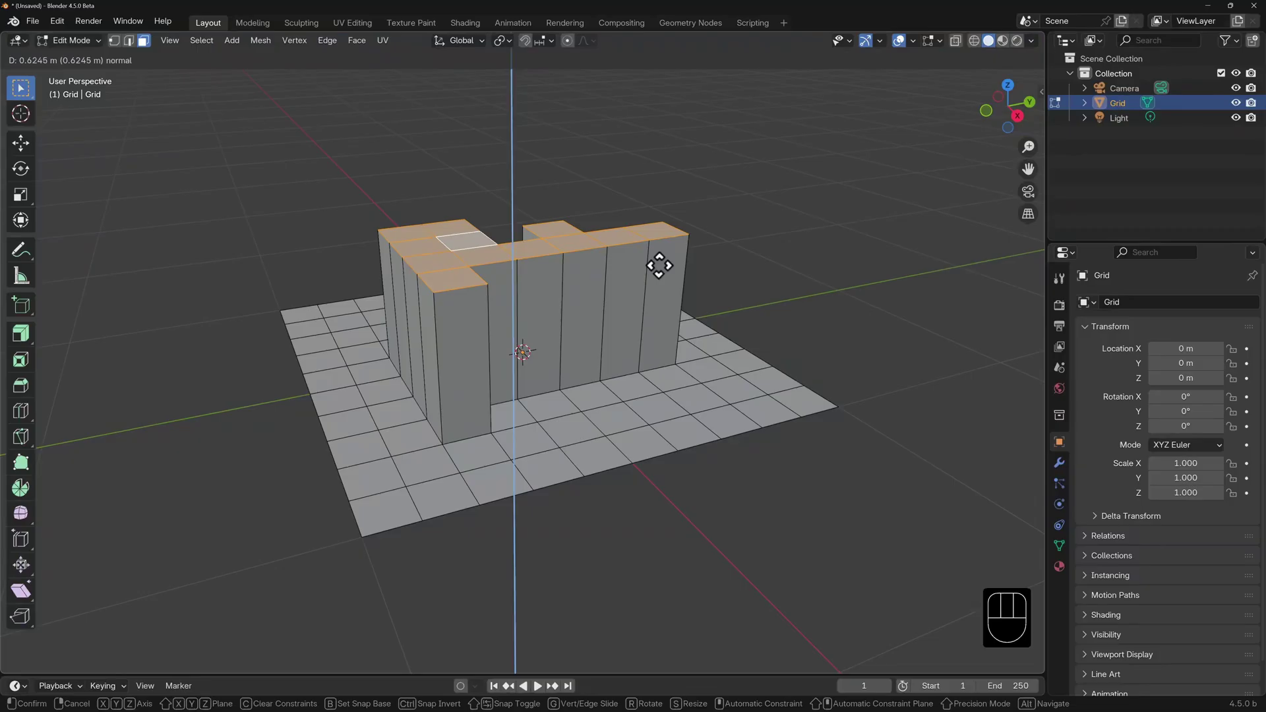
click(666, 254)
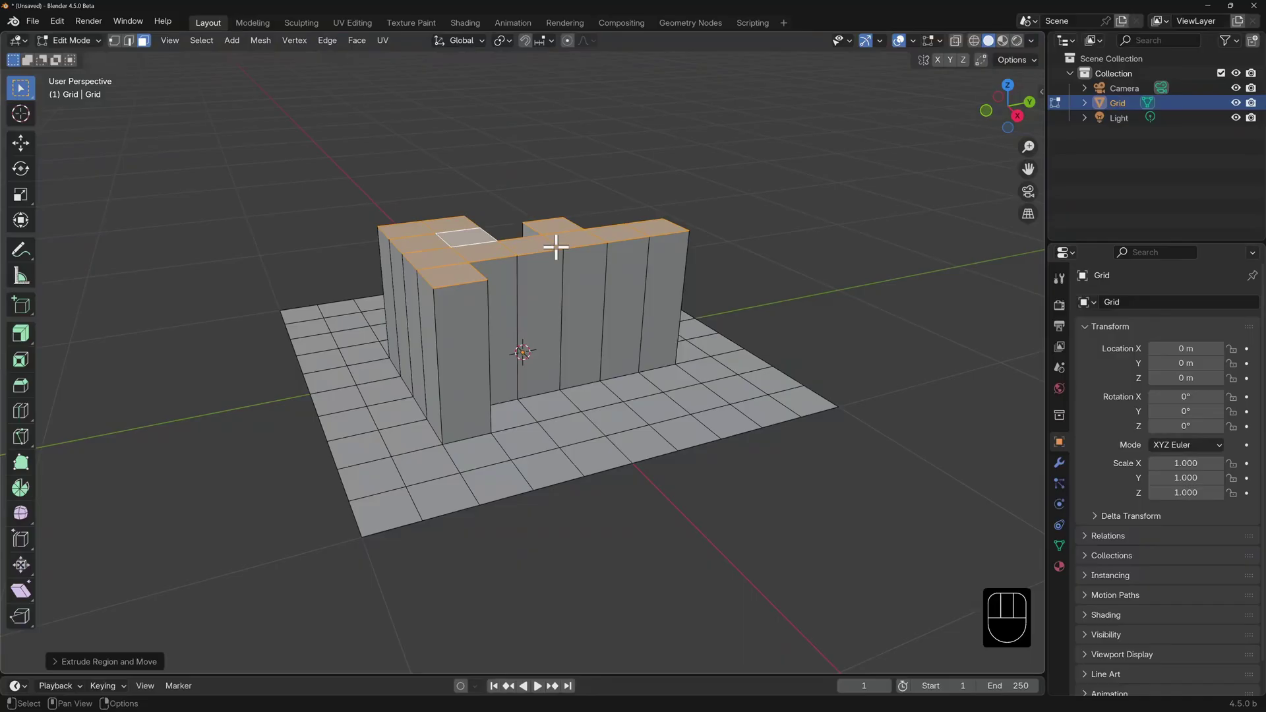
key(ctrl+z)
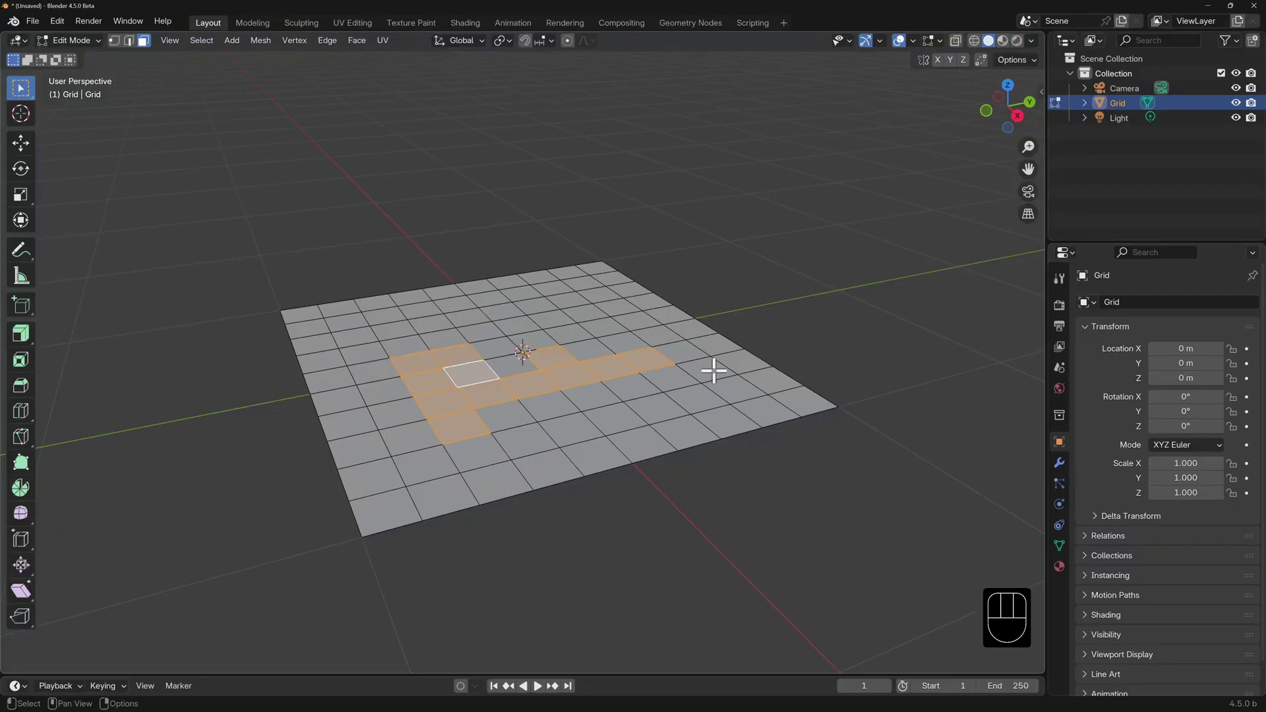
key(f)
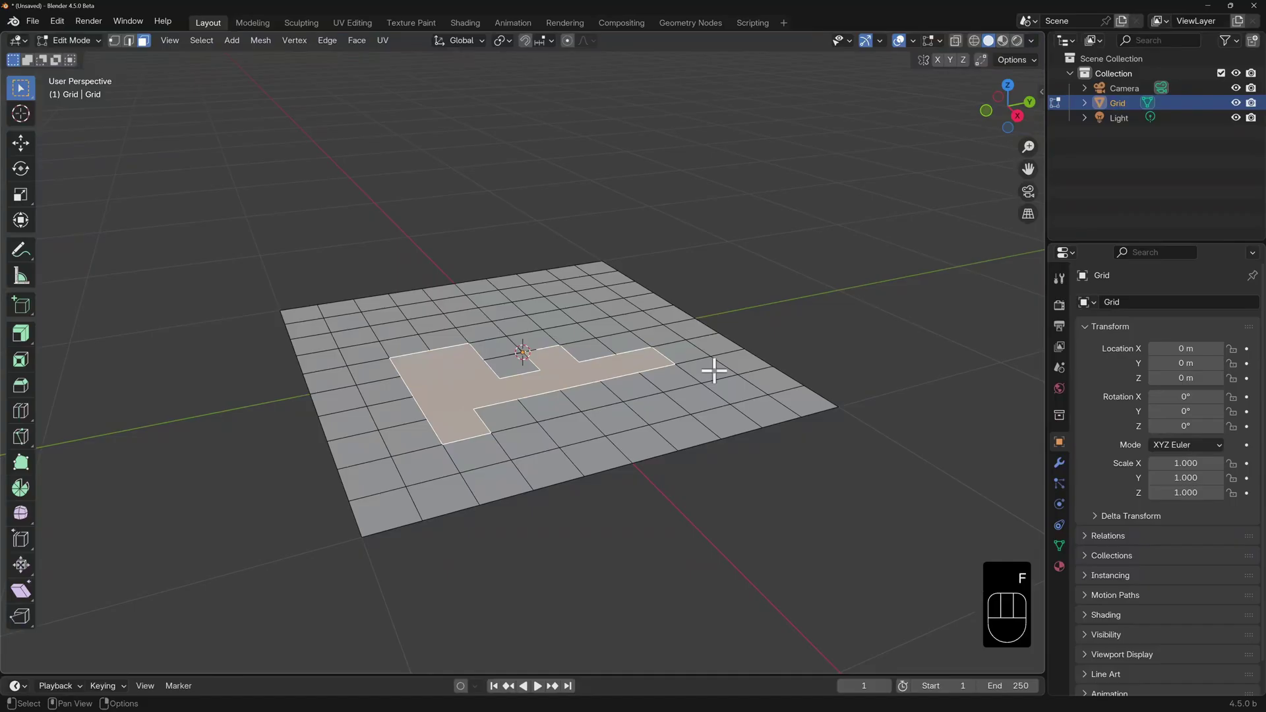
Step: Extrude the merged T face into a block and inset its top face
key(e)
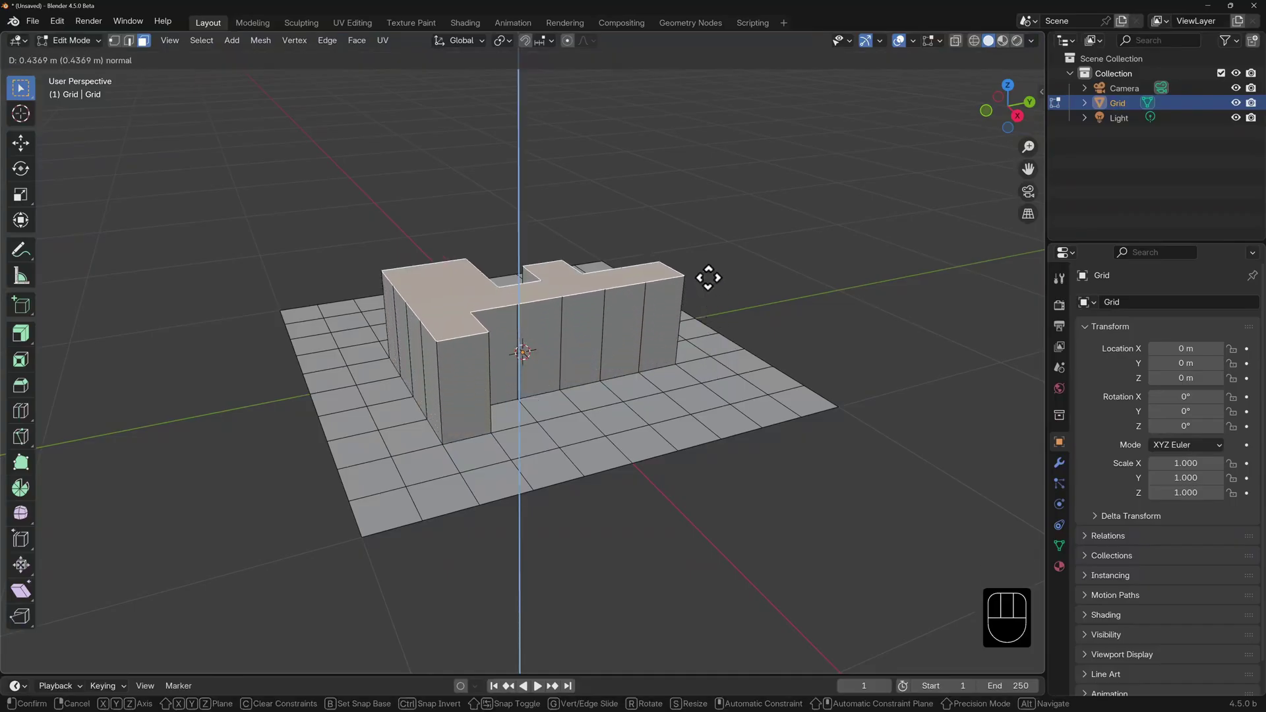
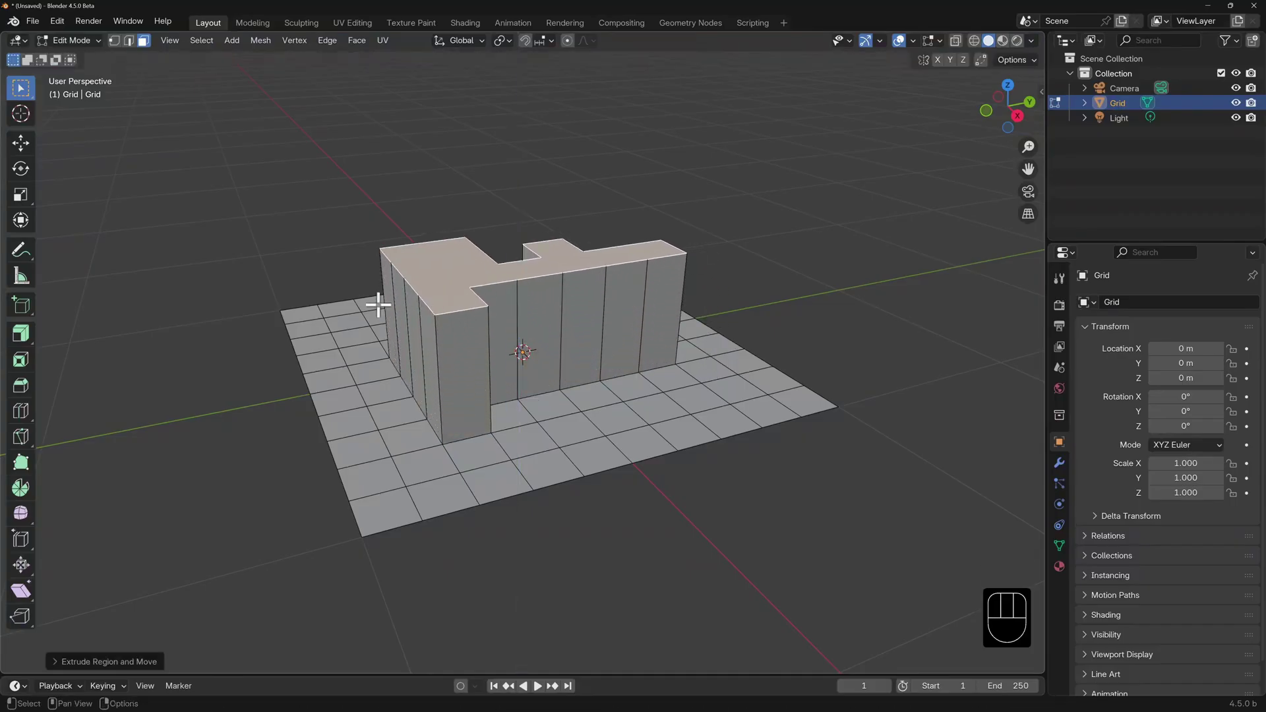
drag(382, 296, 408, 324)
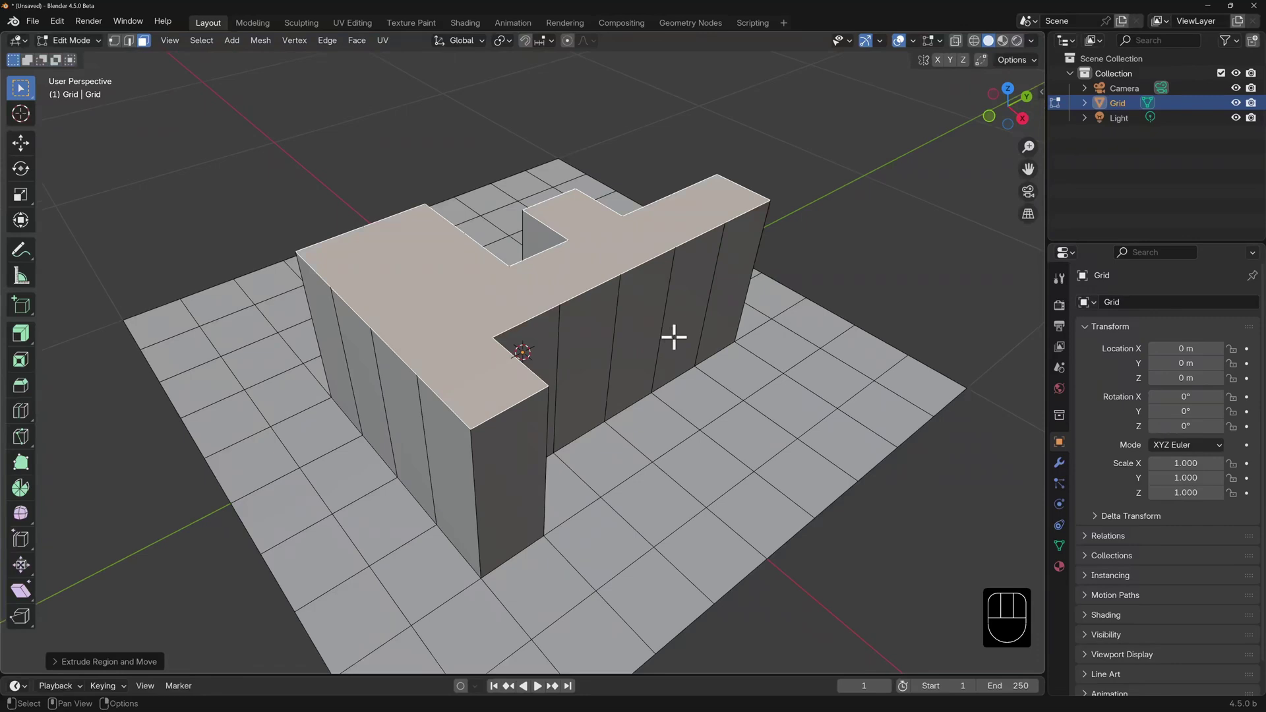
key(i)
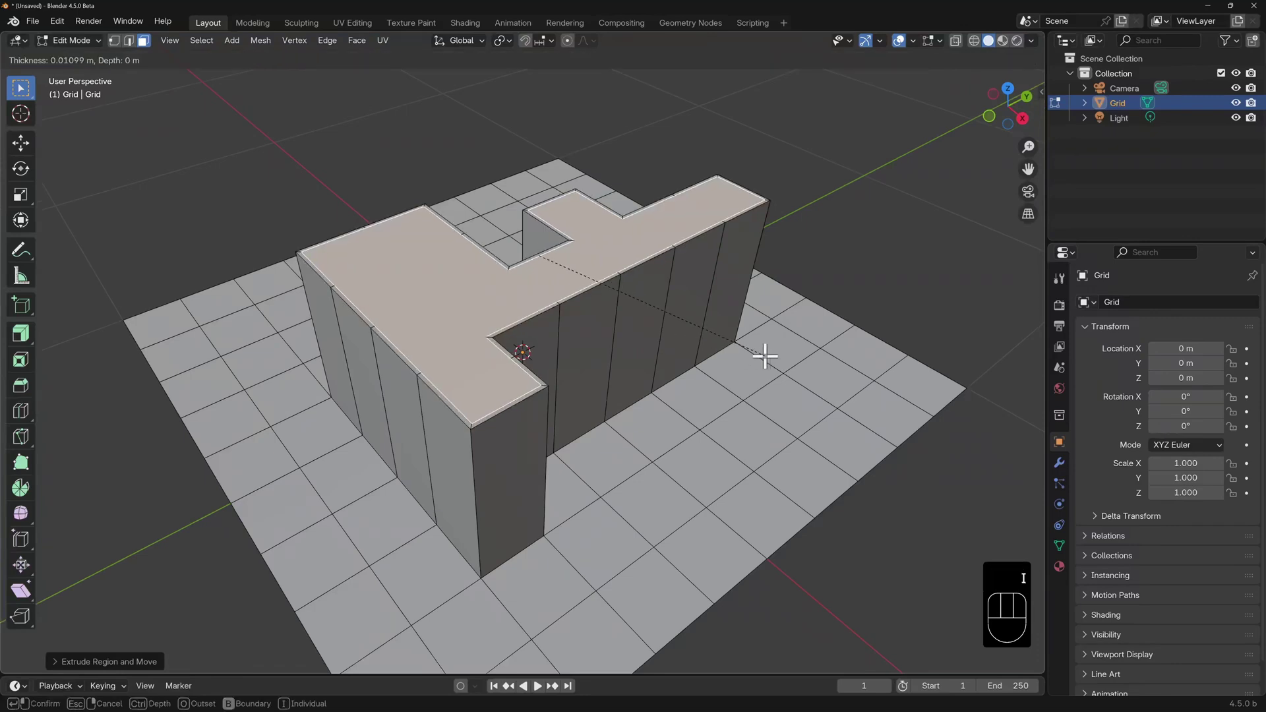
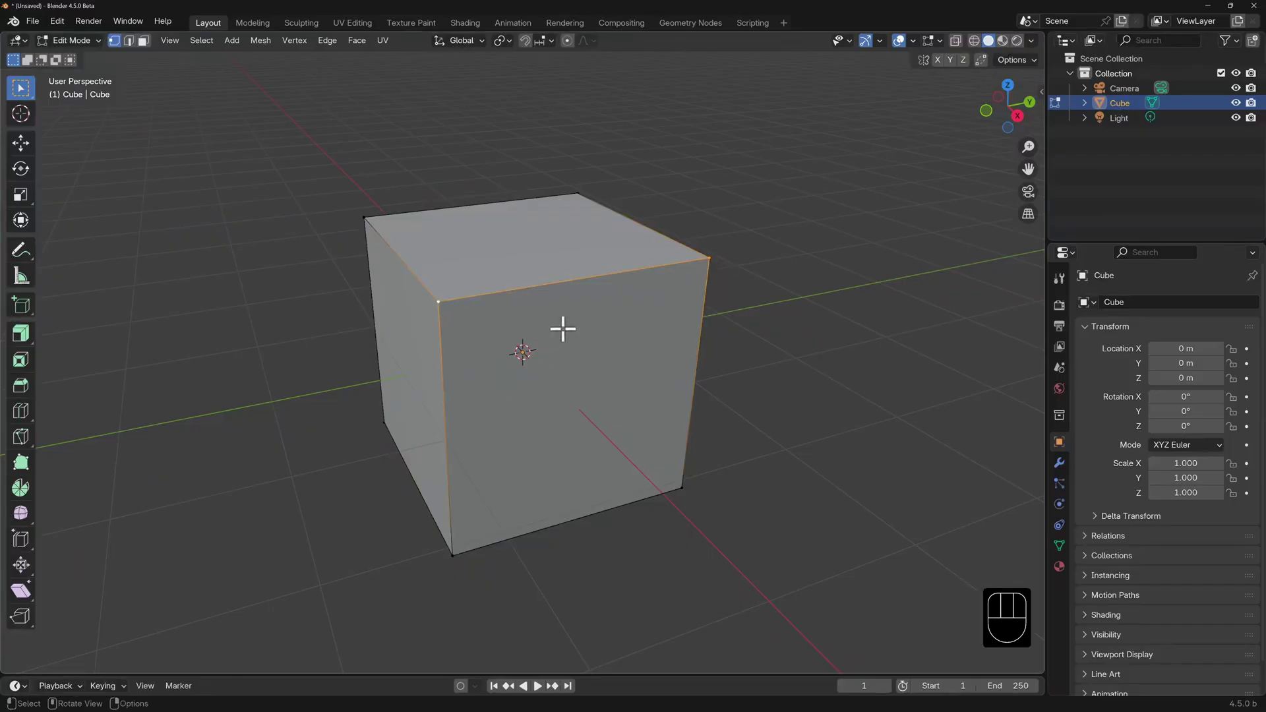
Step: Merge the two selected cube vertices At Center, then undo the merge
key(m)
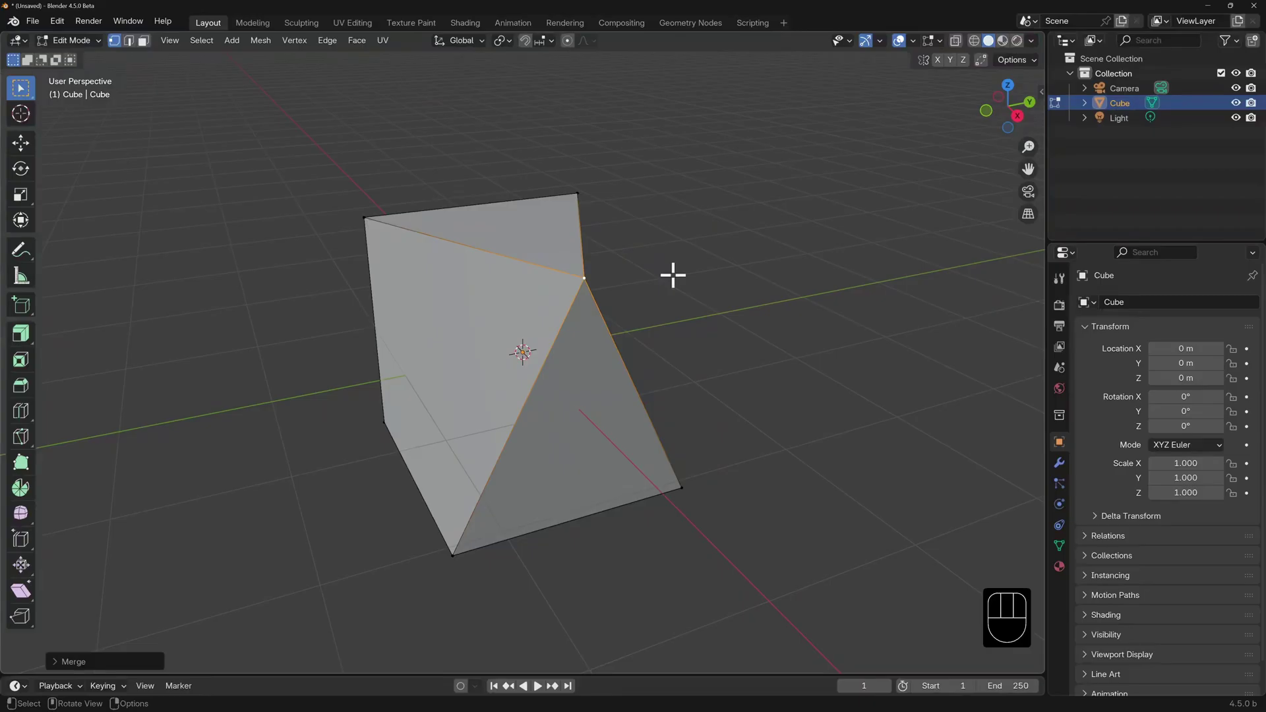
key(ctrl+z)
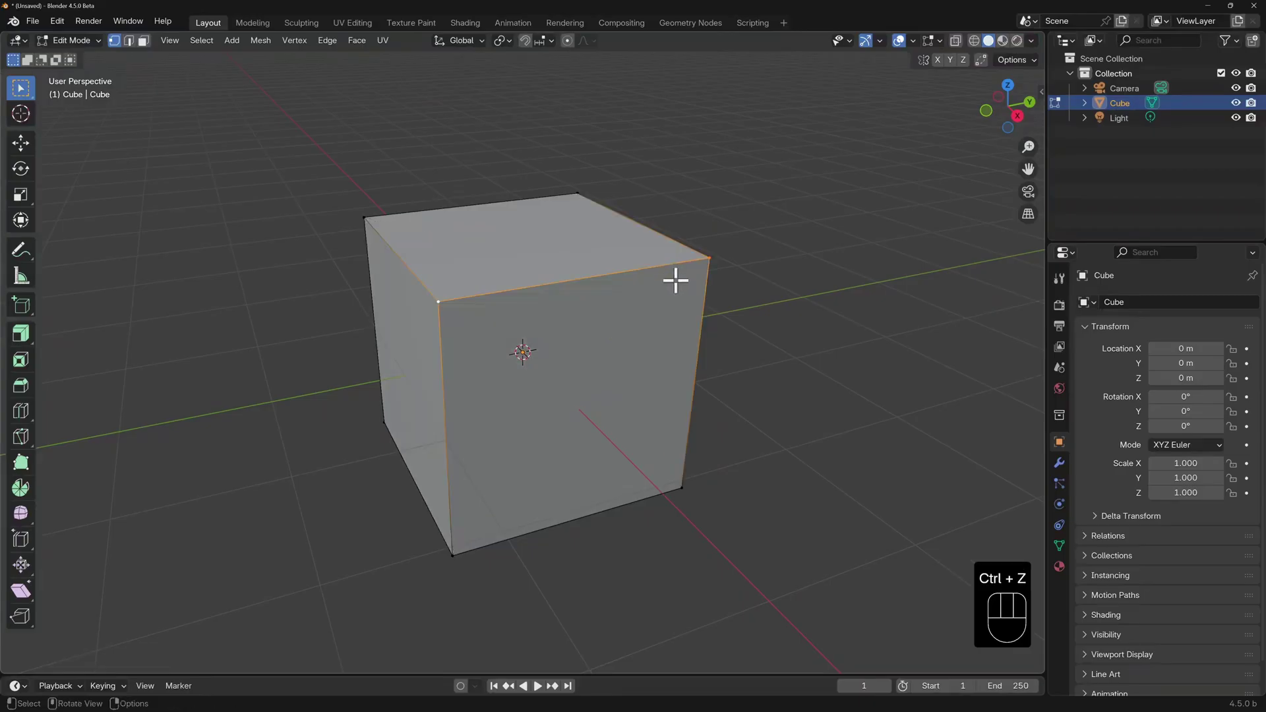
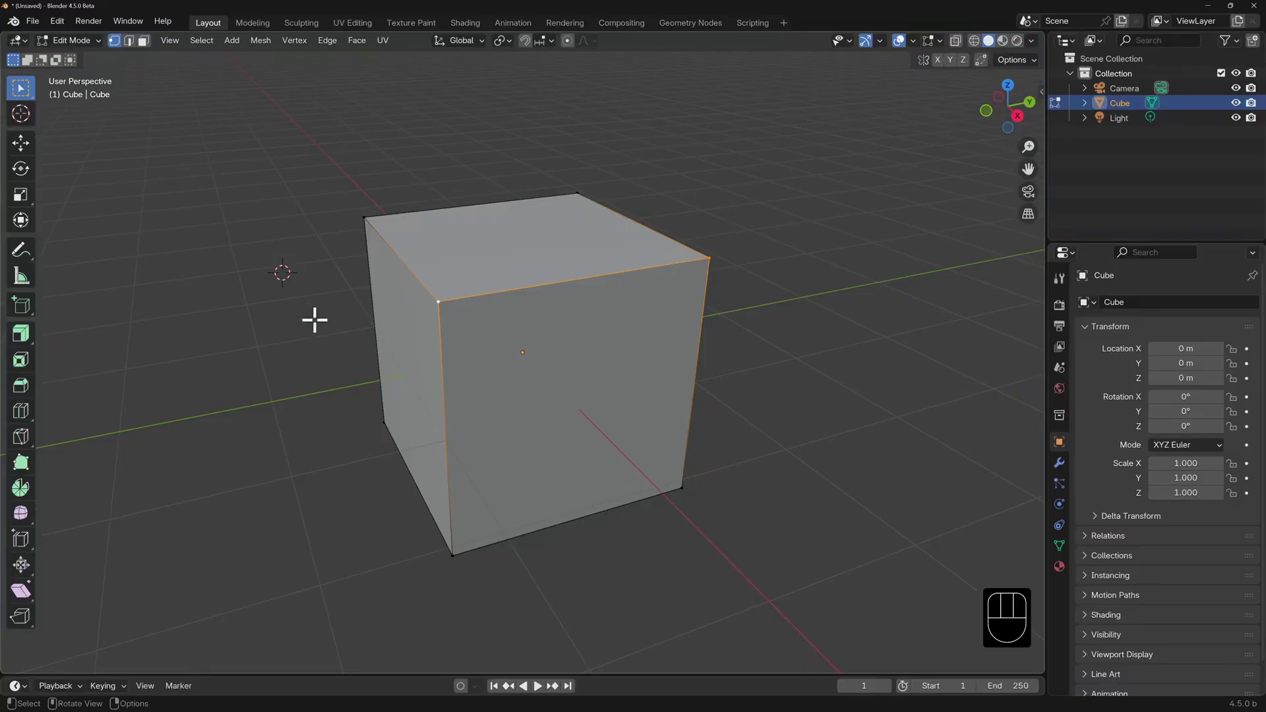
key(m)
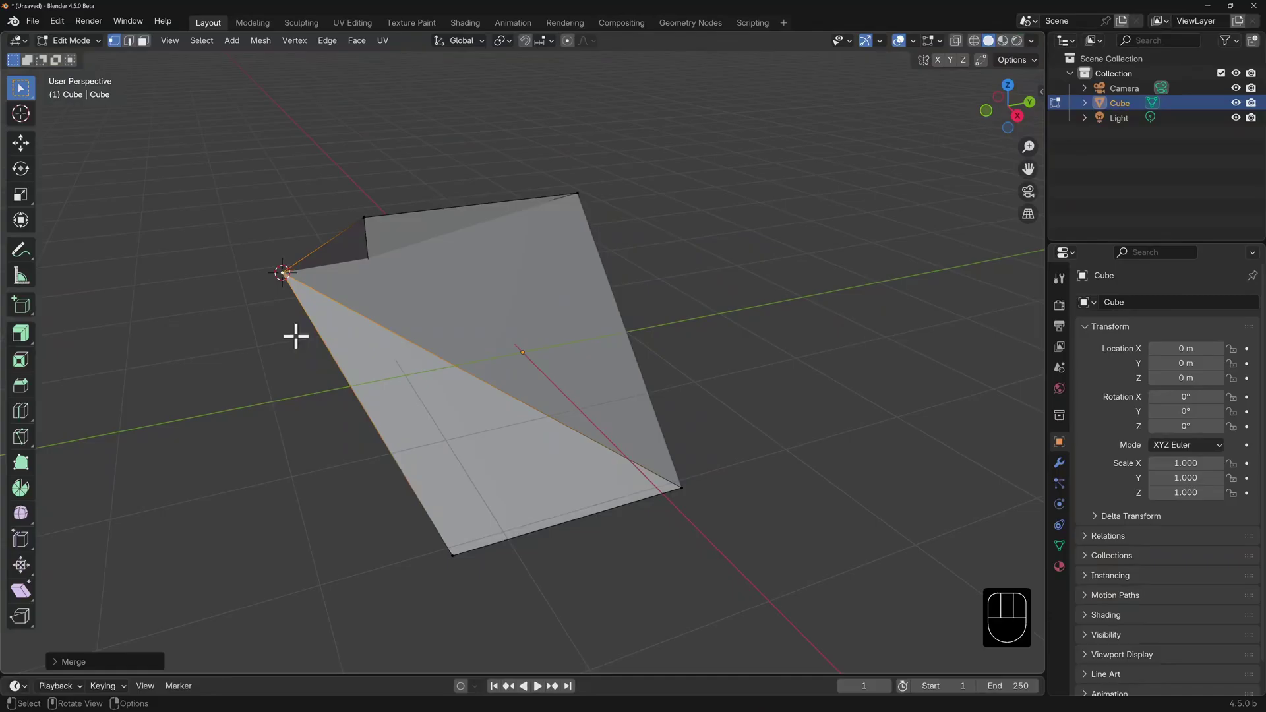
key(m)
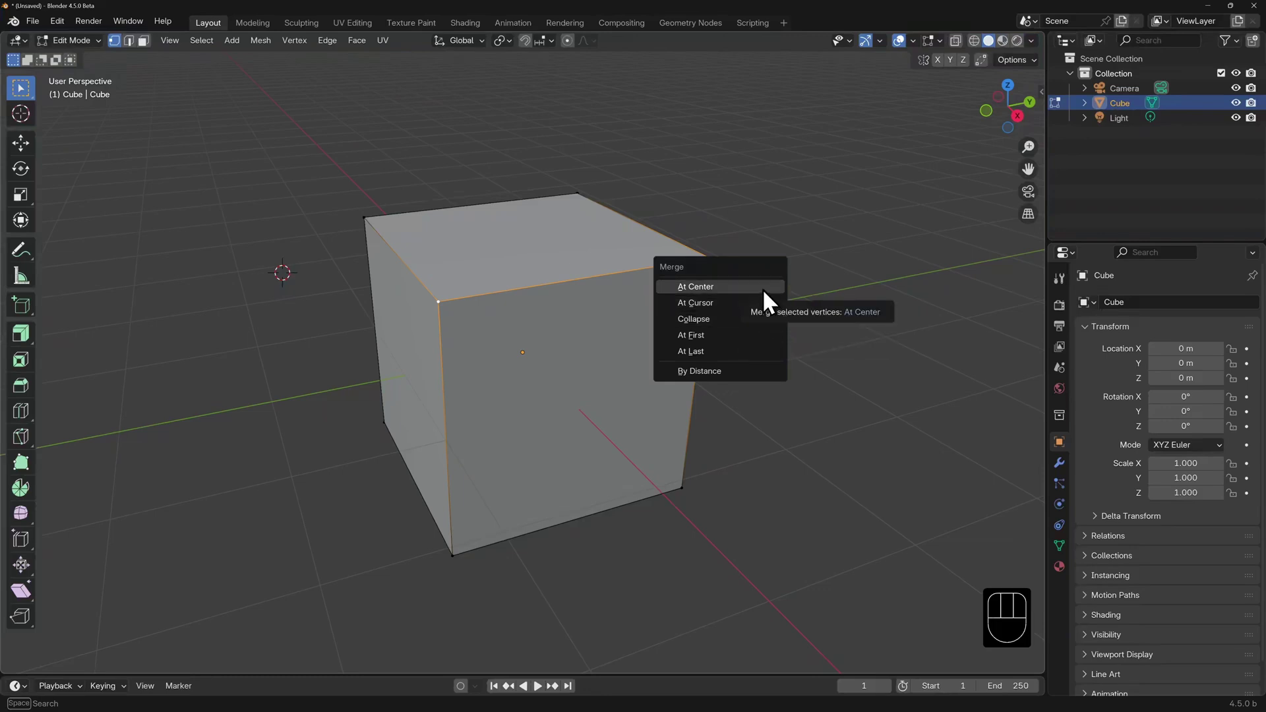
key(2)
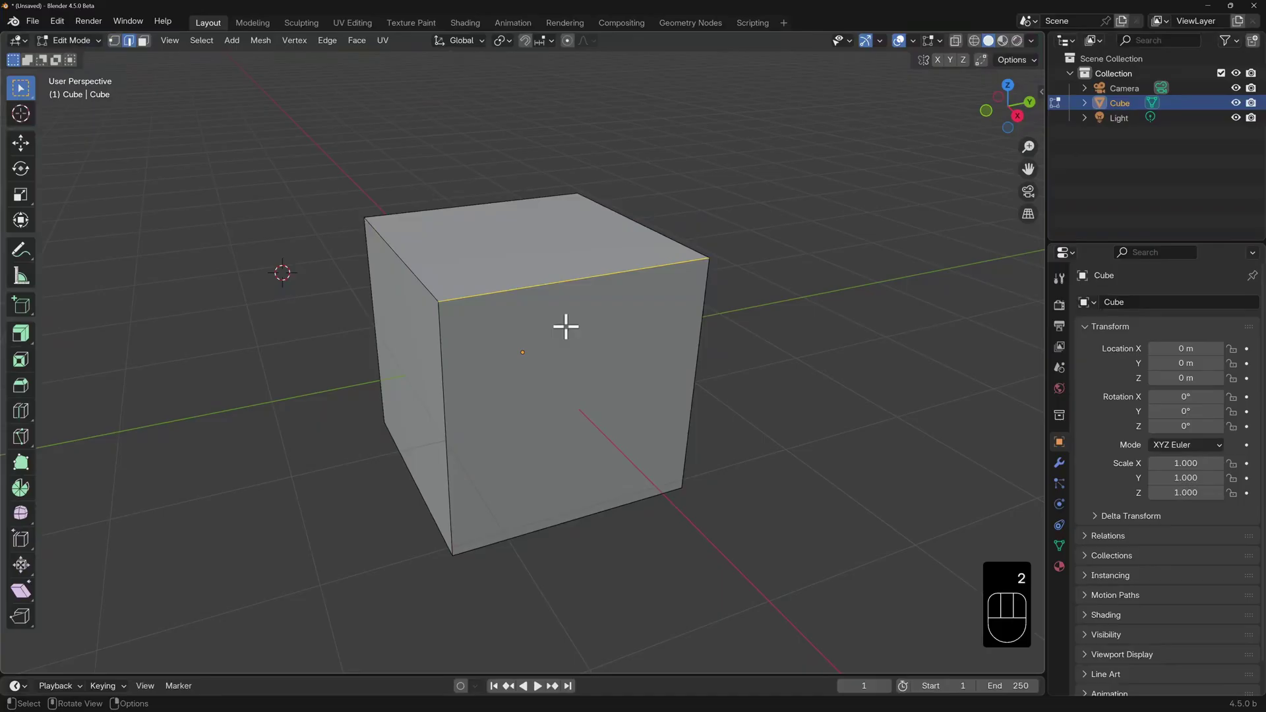
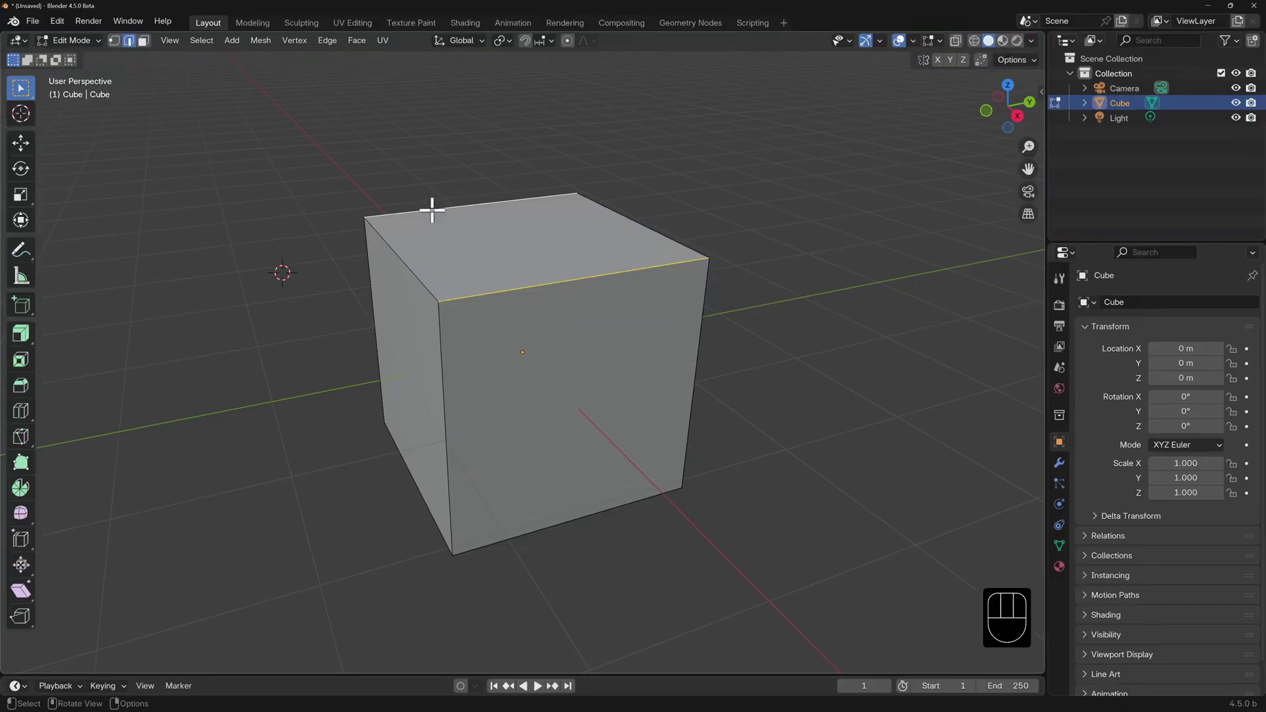
Step: Merge the top face with Collapse into one apex, undoing the first At Center attempt
key(m)
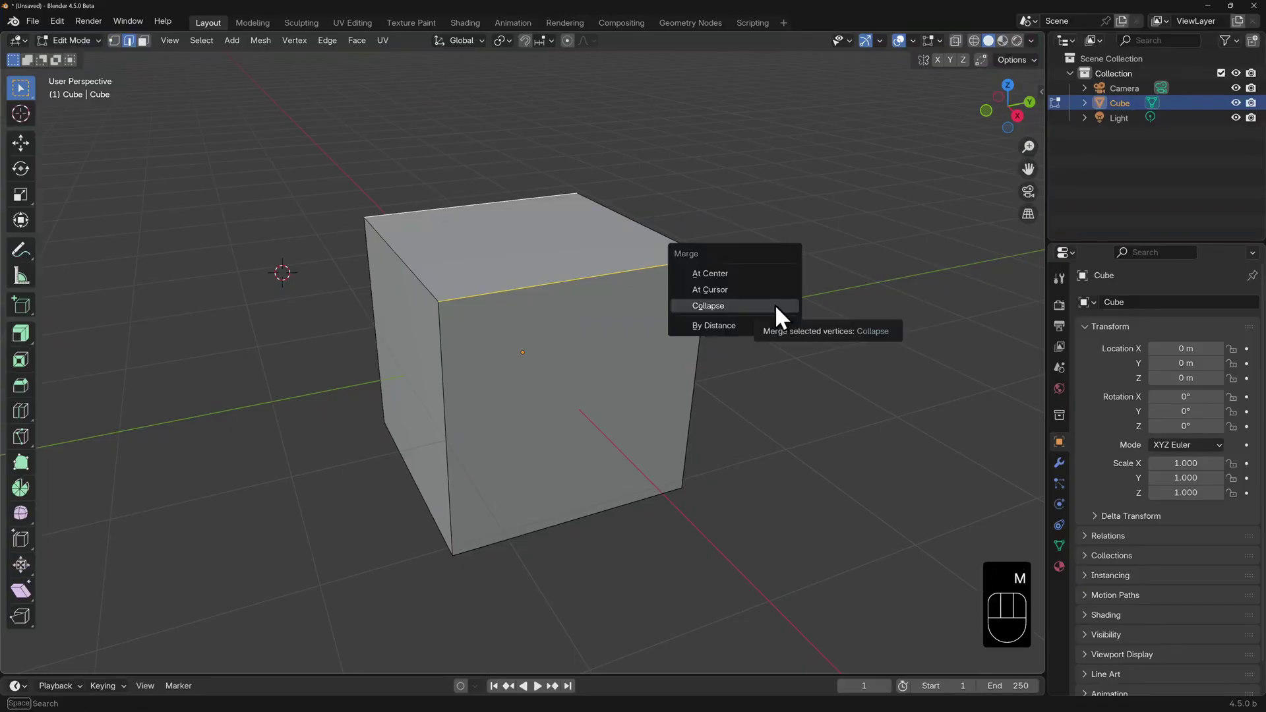
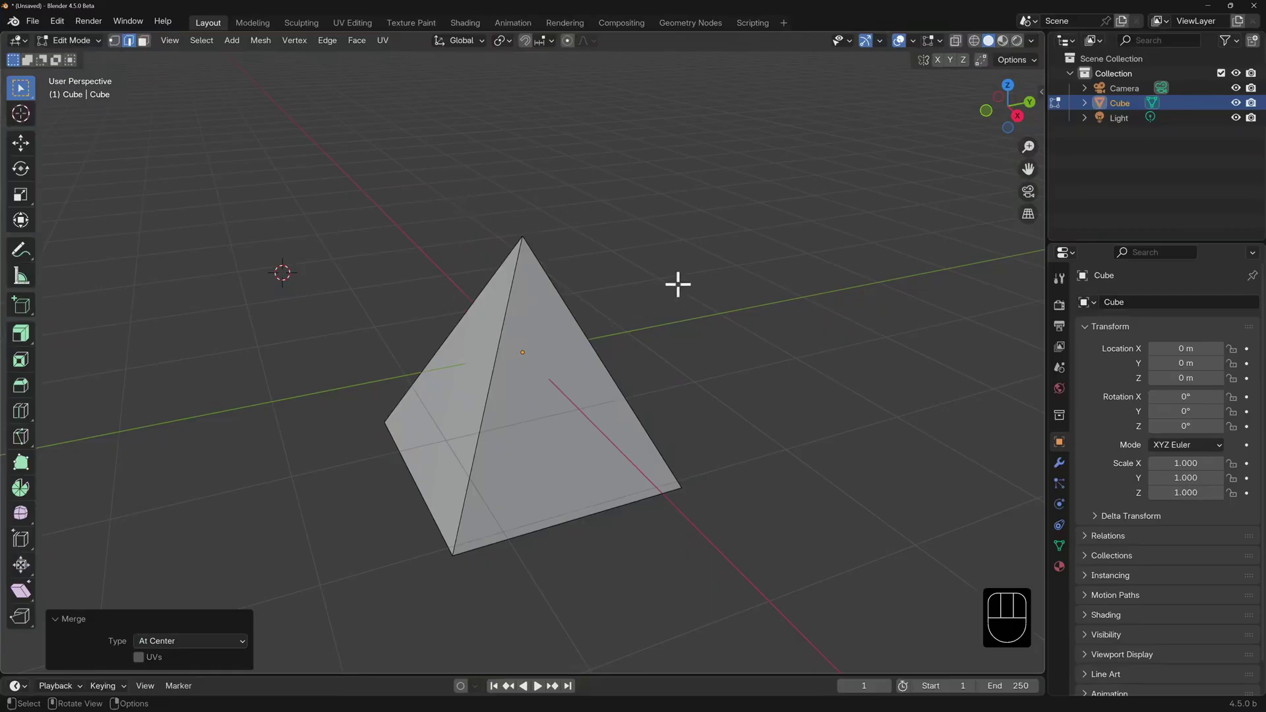
key(1)
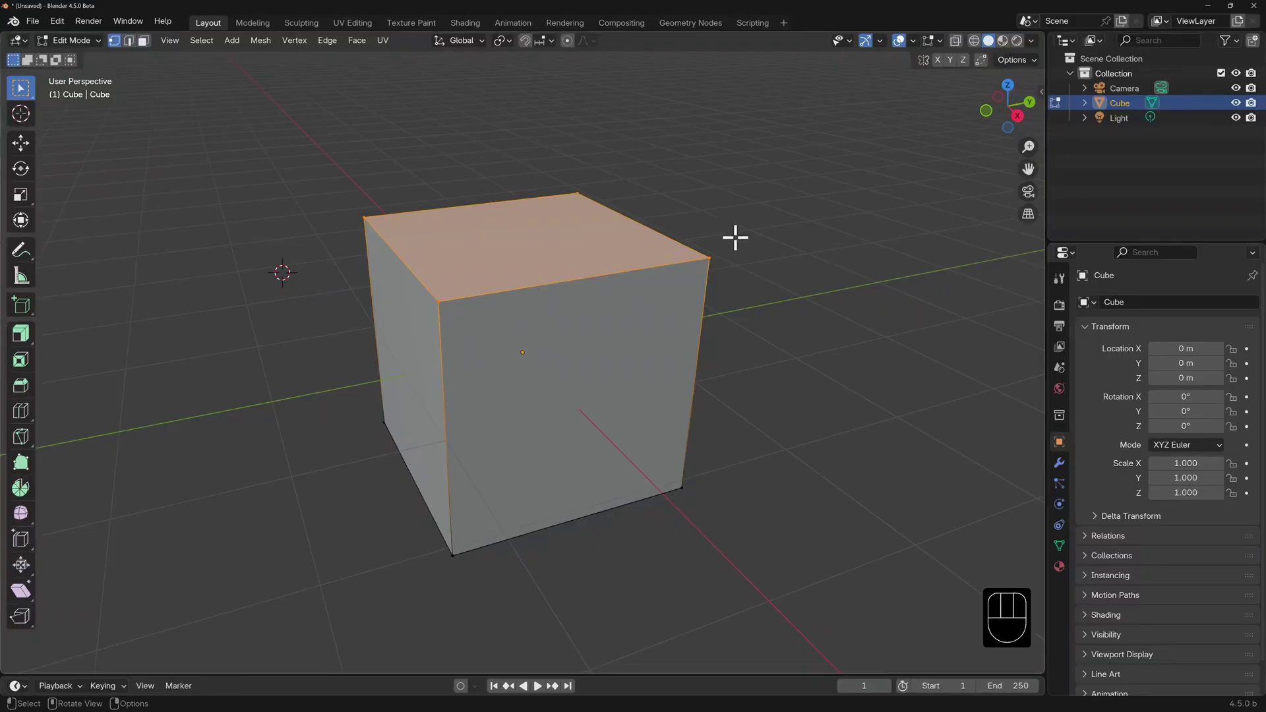
key(m)
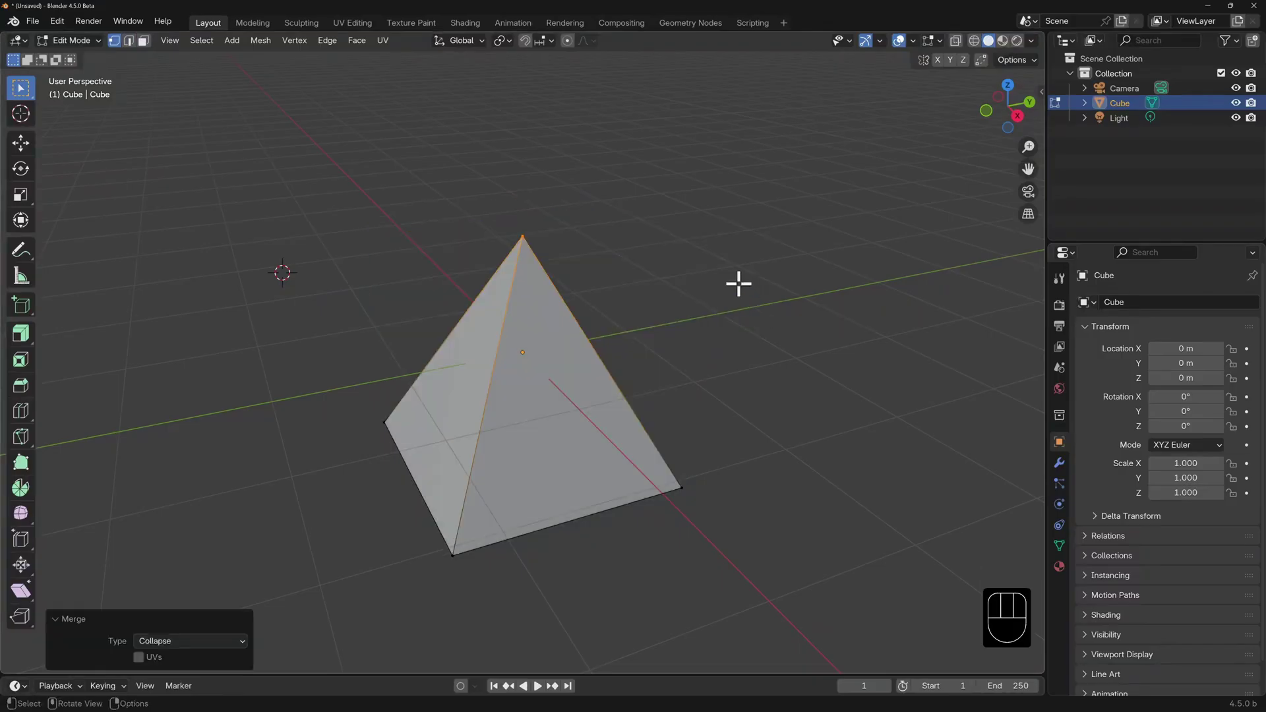
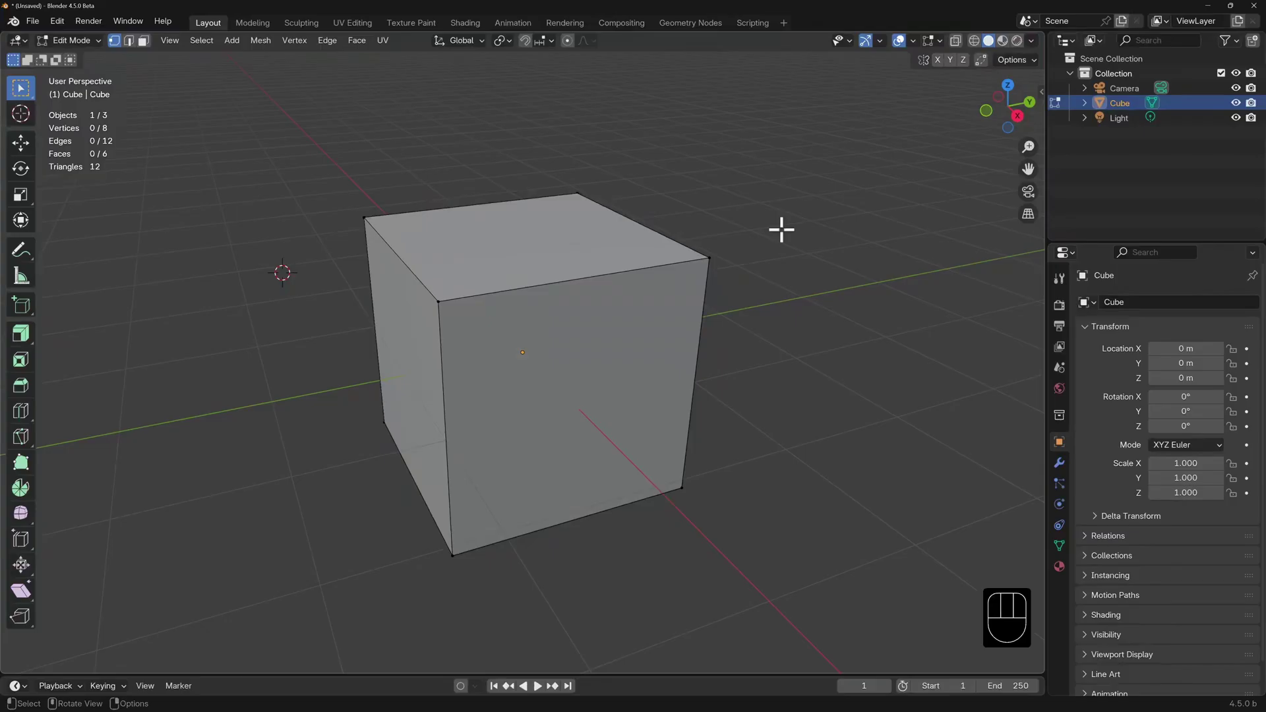
Step: Duplicate the whole cube mesh in place, select all 16 vertices and merge By Distance
key(a)
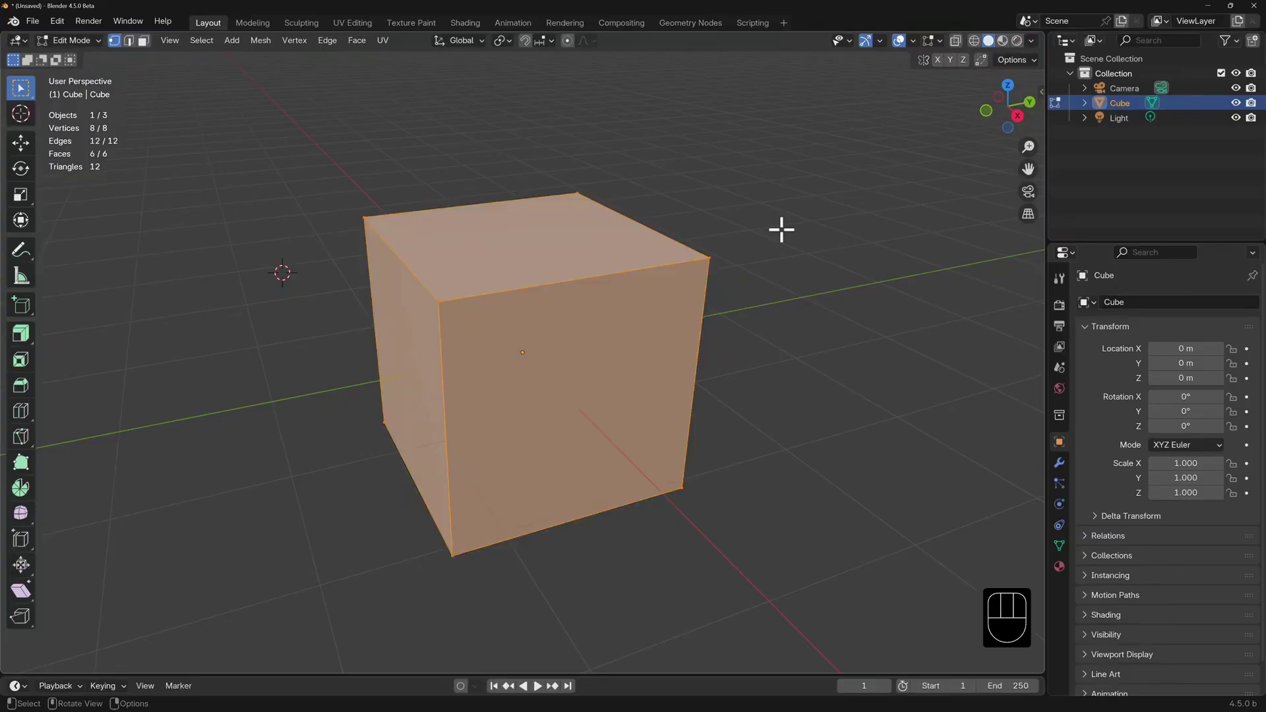
key(shift+d)
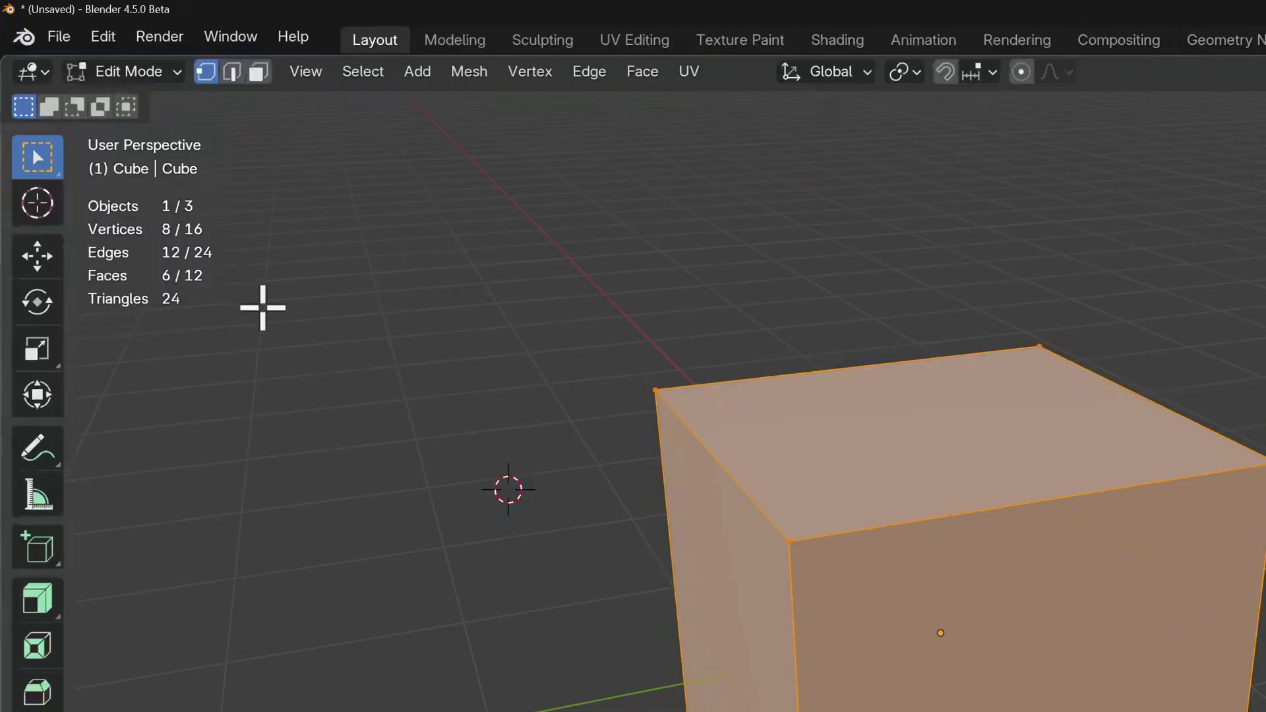
key(a)
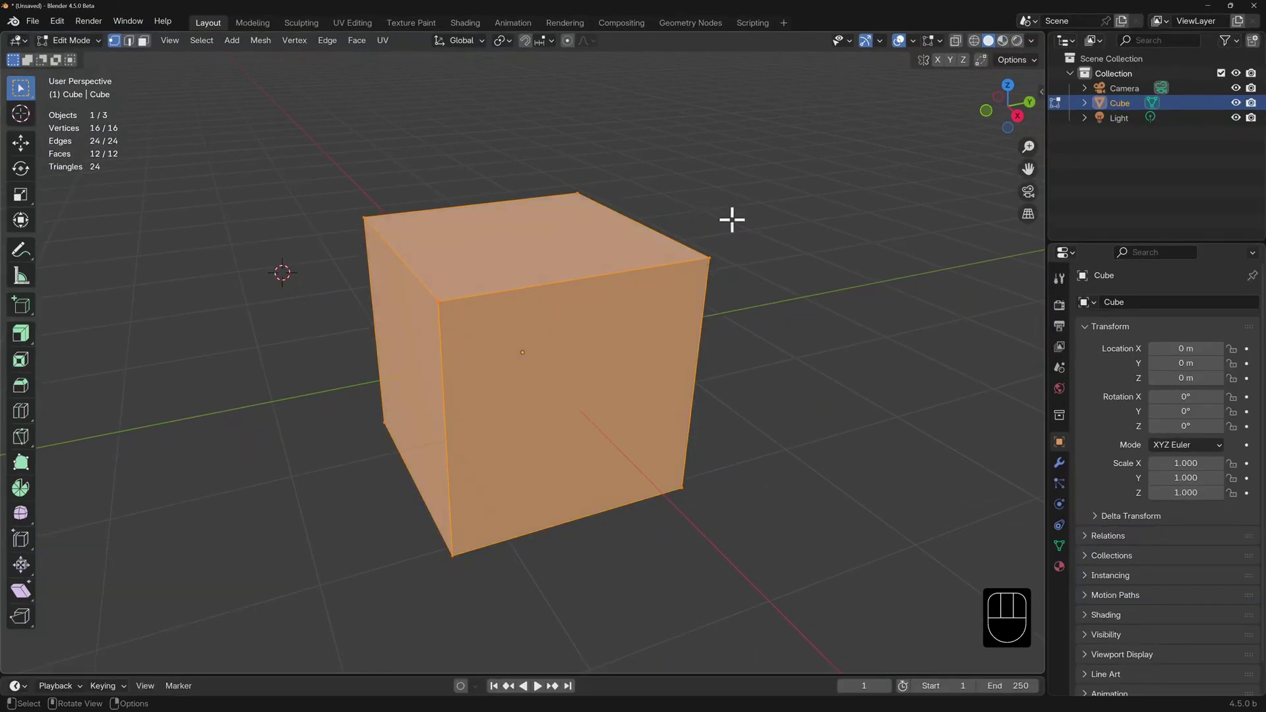
key(m)
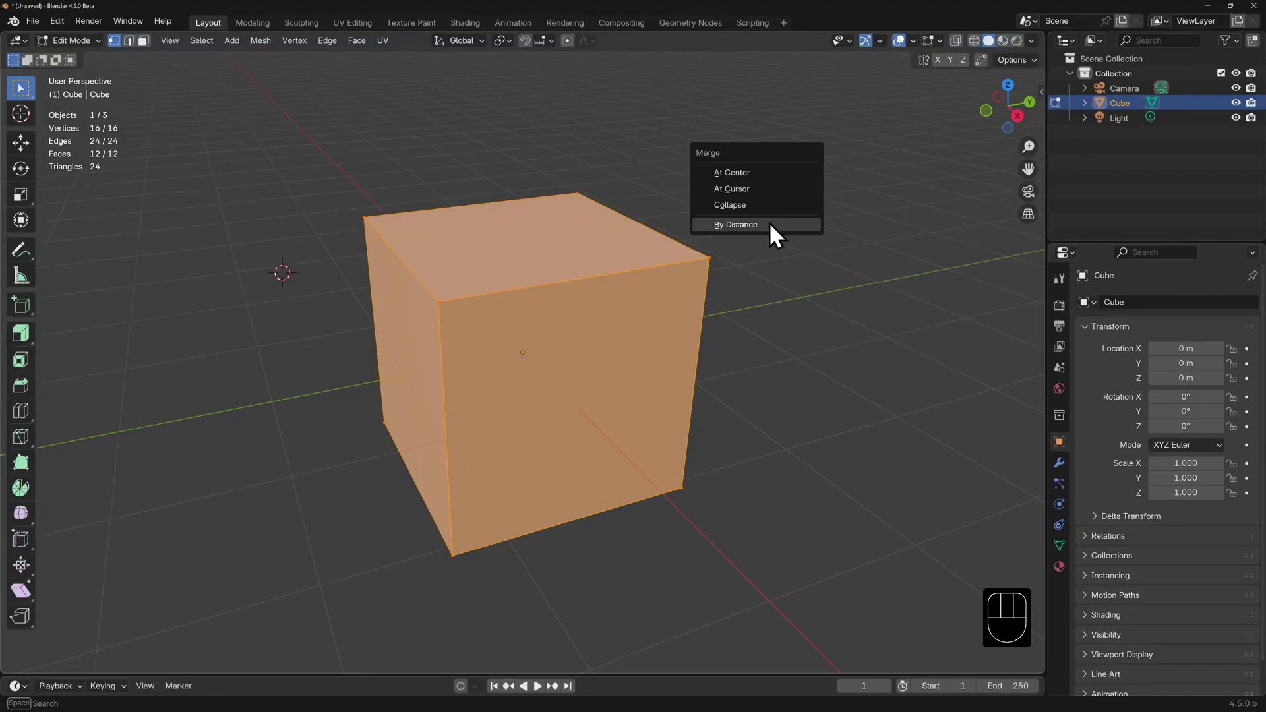
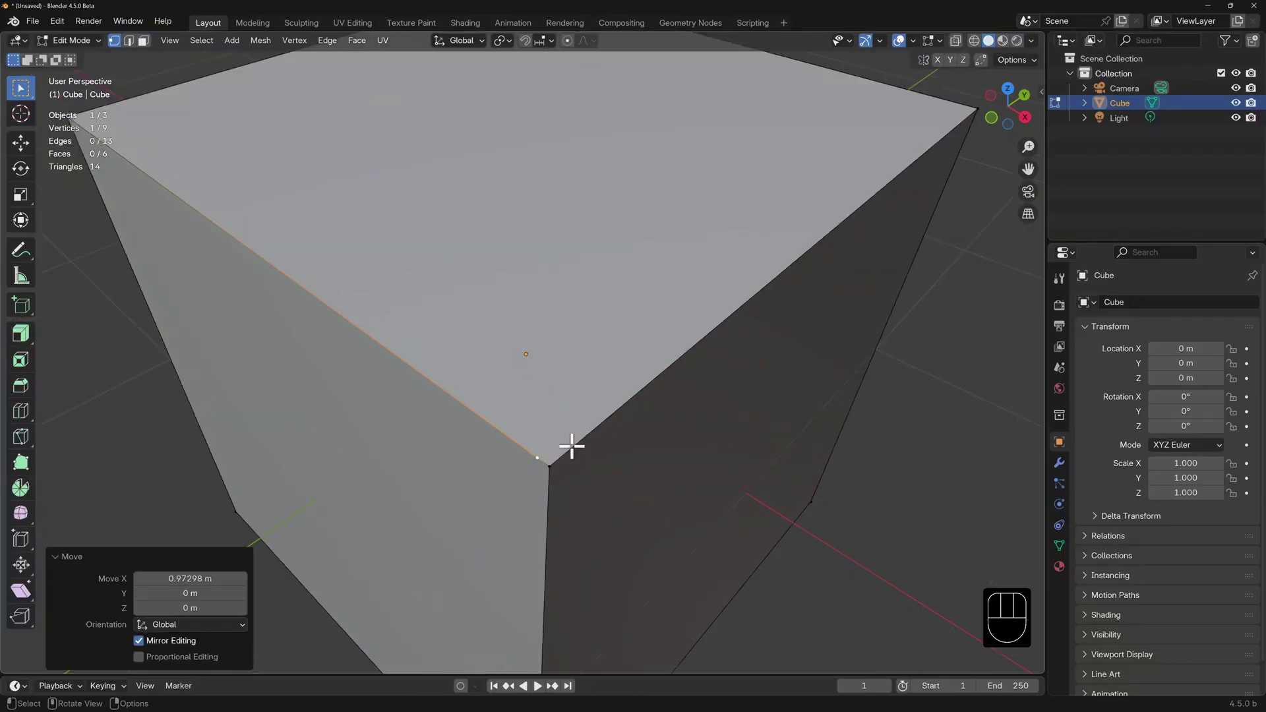
Step: Select the stray and corner vertices, then run Merge By Distance at 0.0361 m on the whole mesh
drag(453, 363, 654, 495)
click(701, 482)
click(681, 472)
key(m)
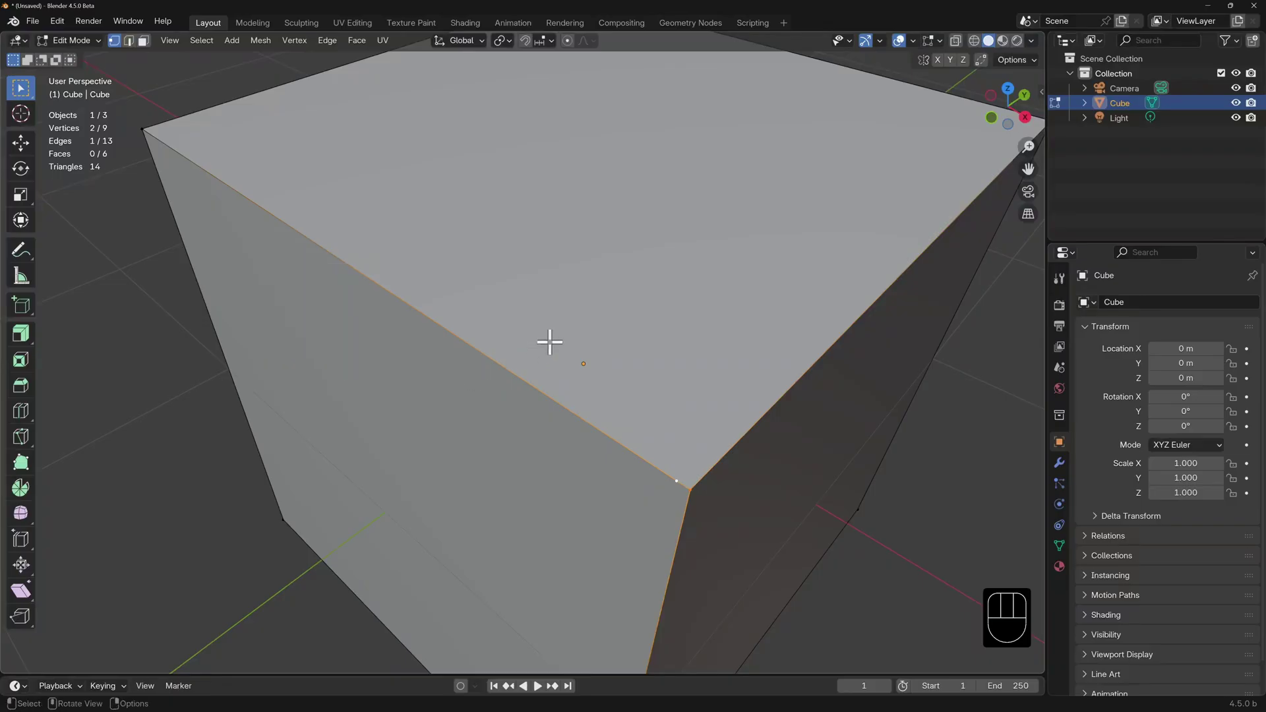
key(a)
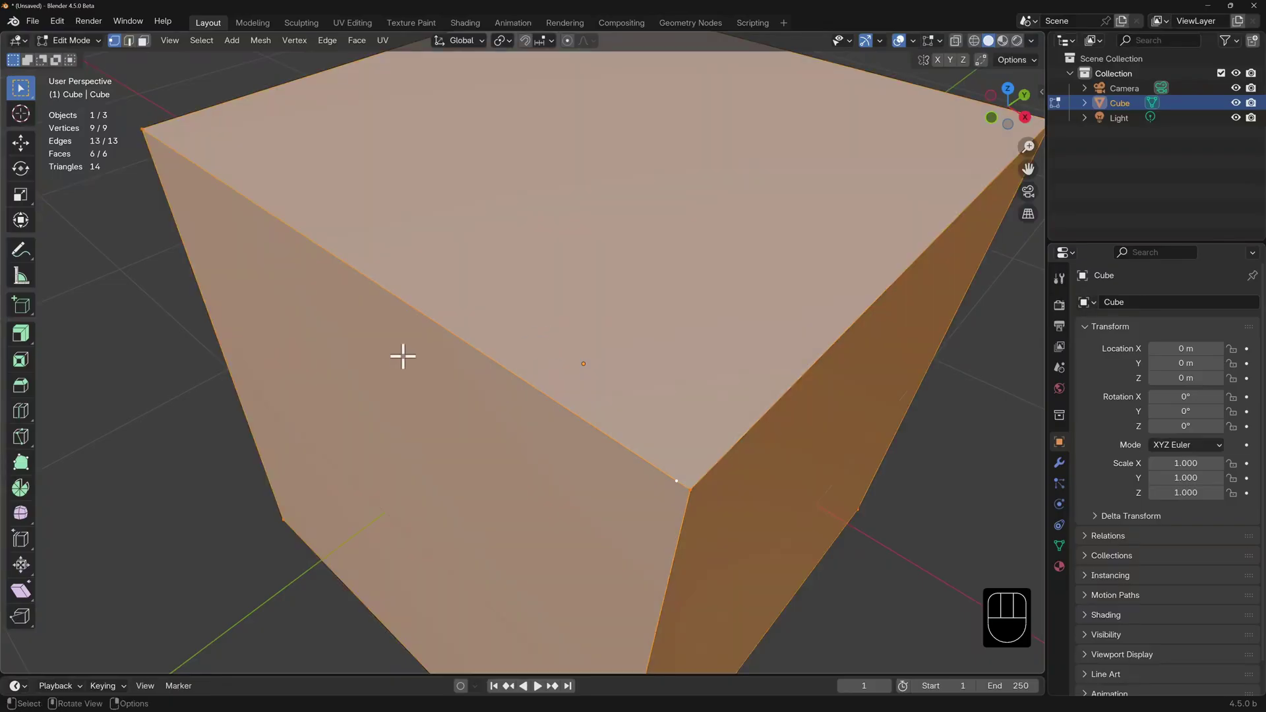
key(m)
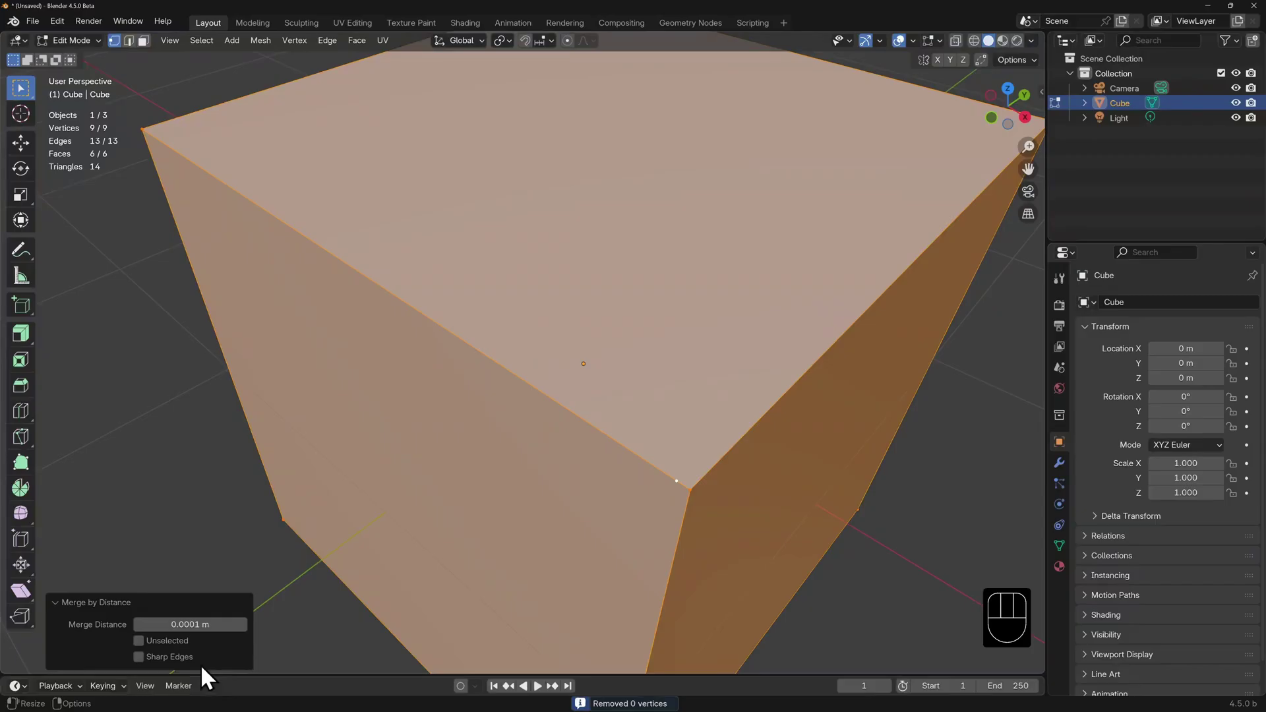
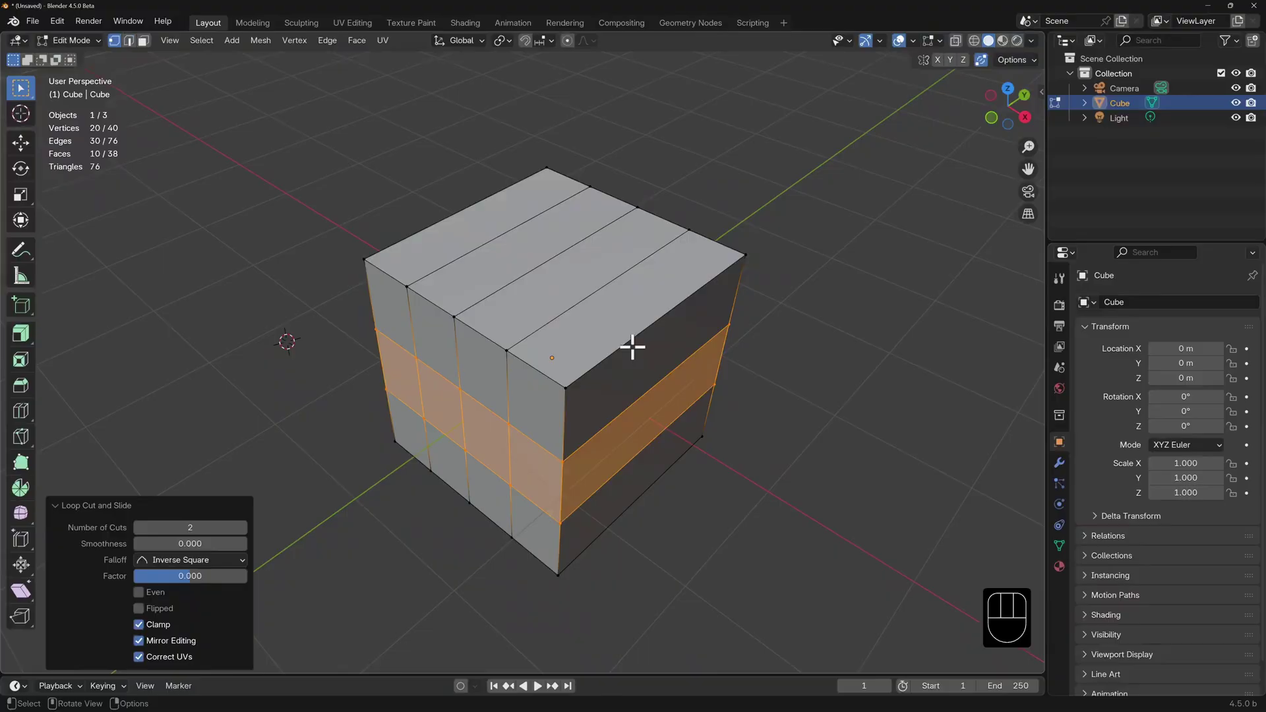
Step: Add loop cuts across the cube, dissolve one selected edge loop and move a top-face vertex
key(ctrl+r)
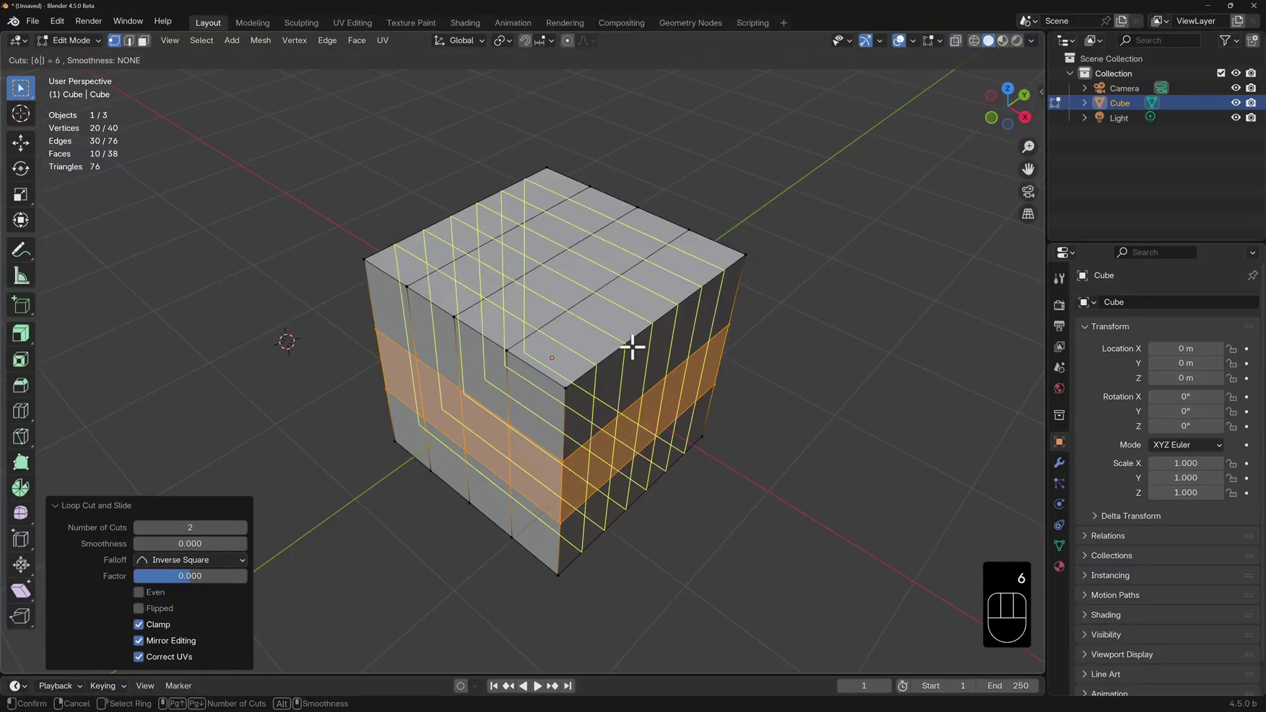
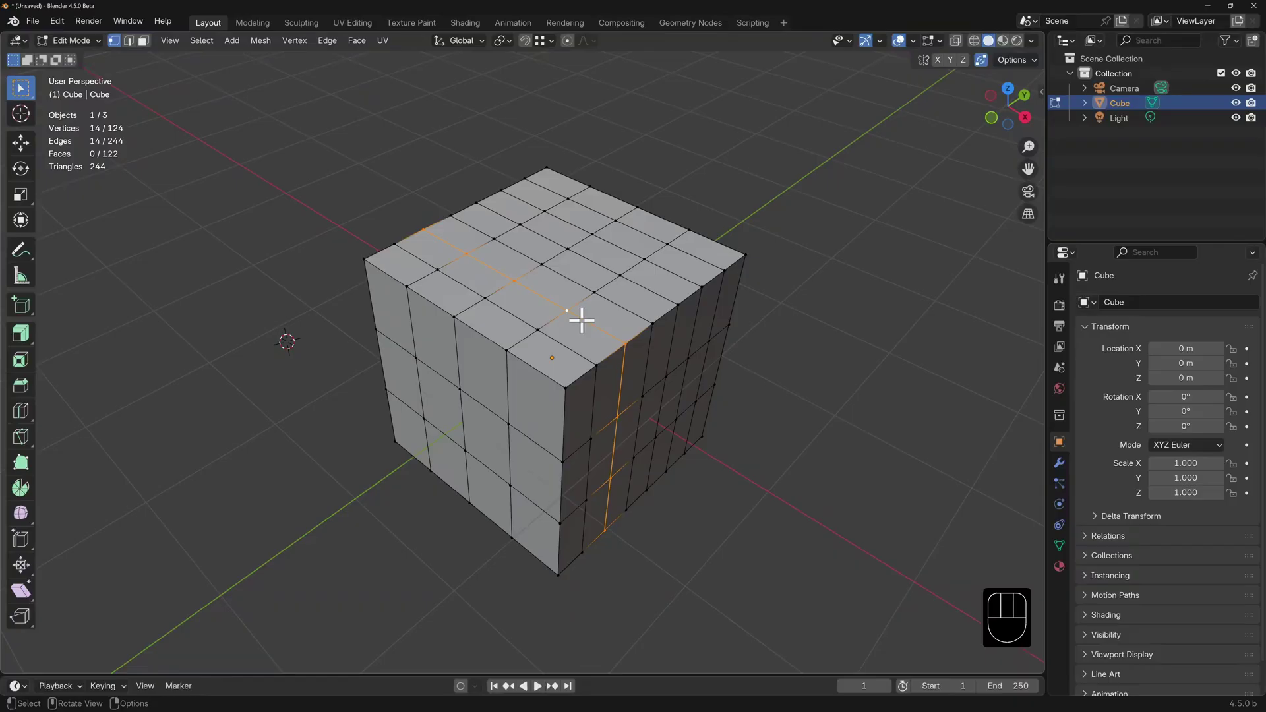
key(g)
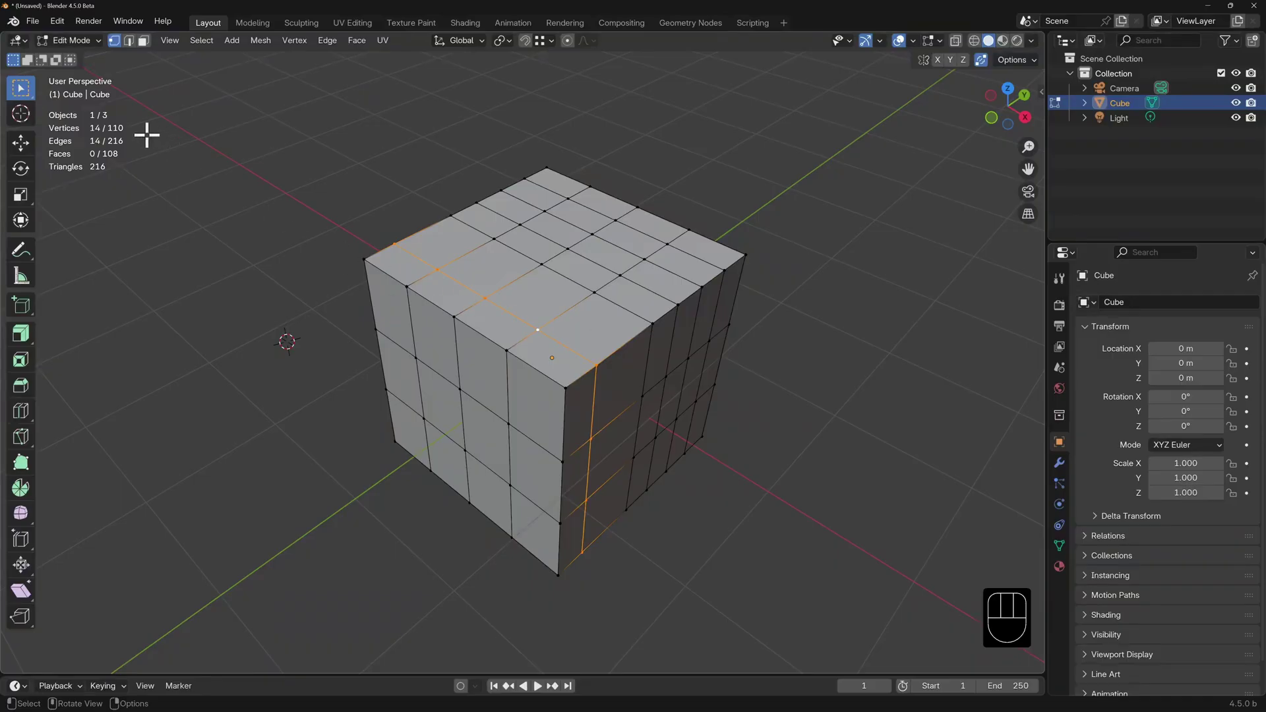
key(g)
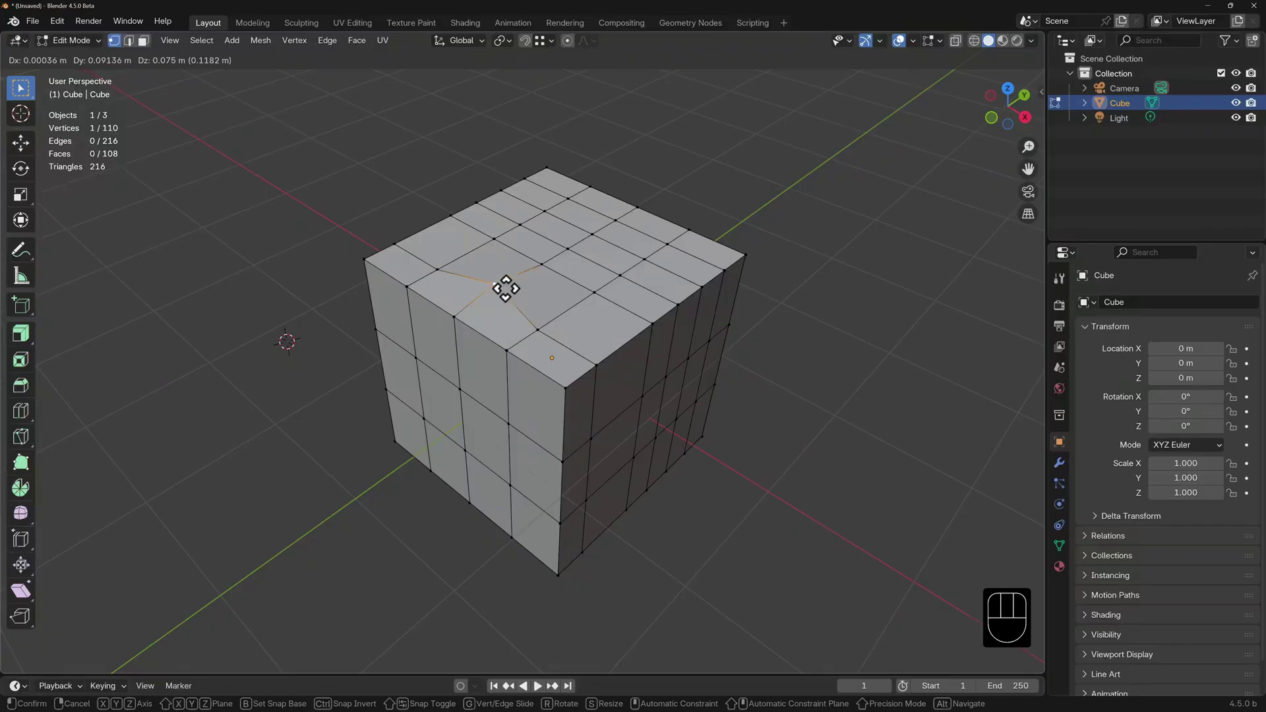
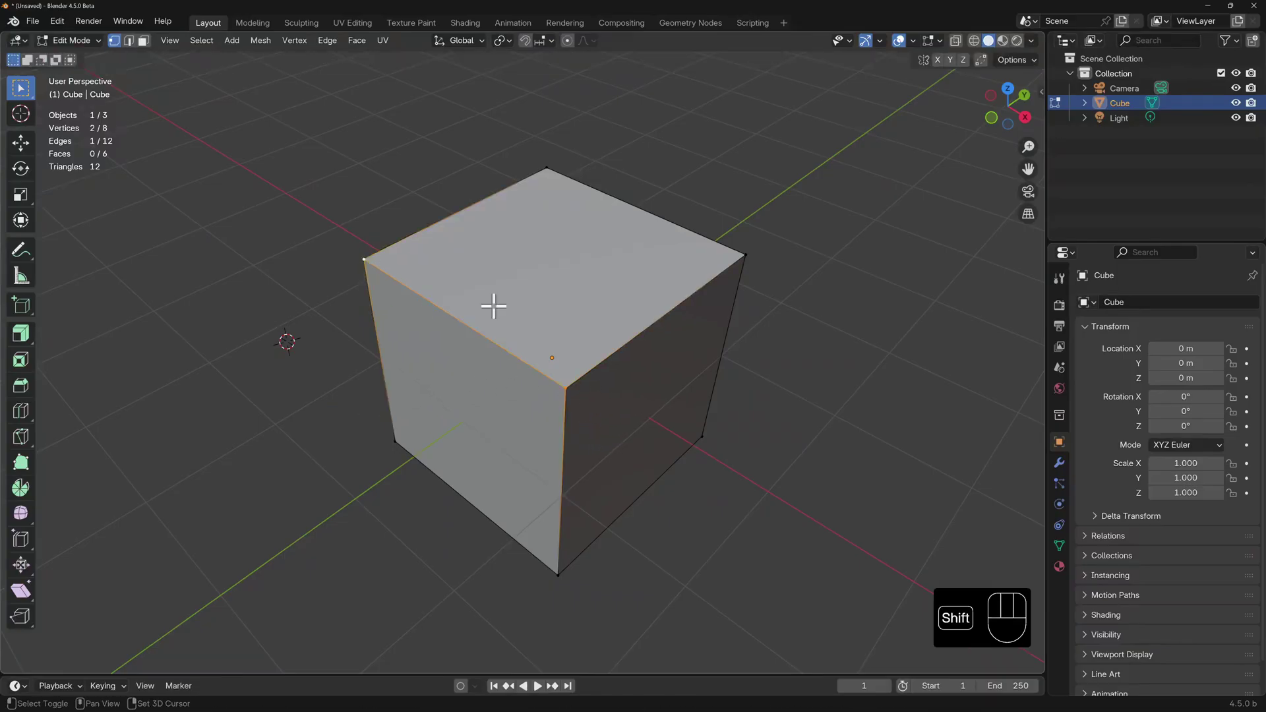
Step: Rip one edge open with Y, undo it and extend the selection to the face's edges
key(y)
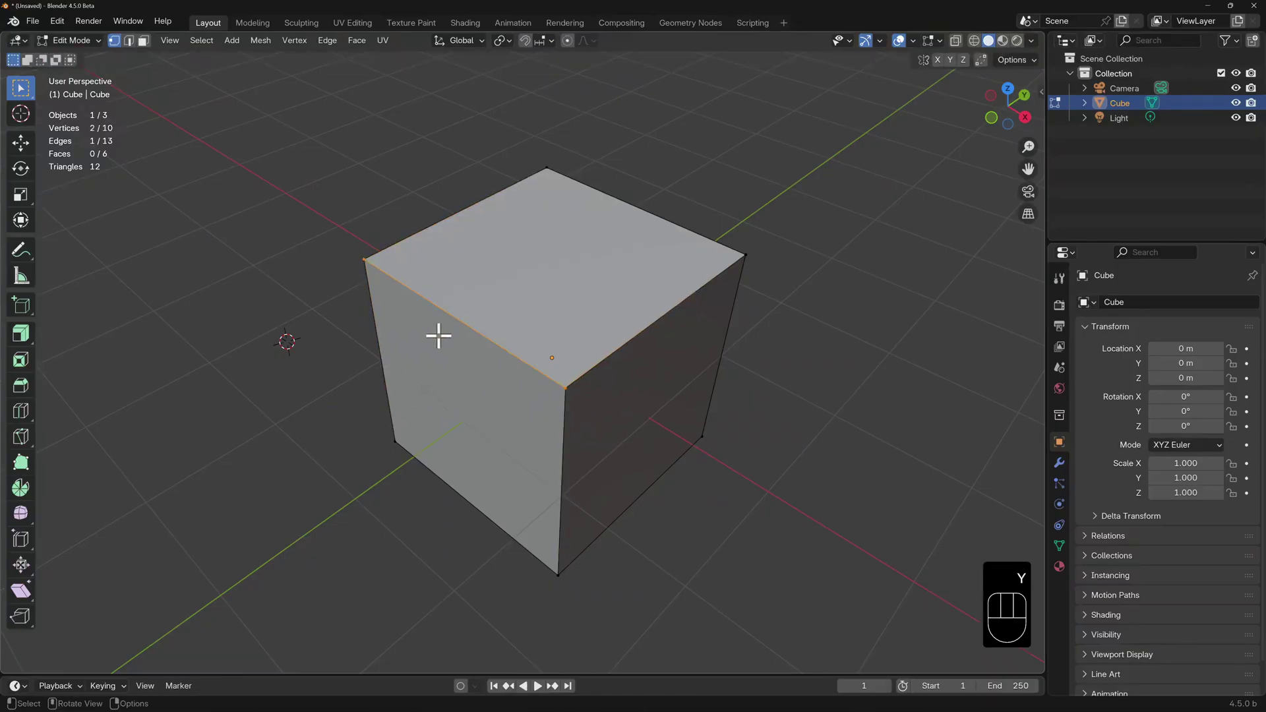
key(g)
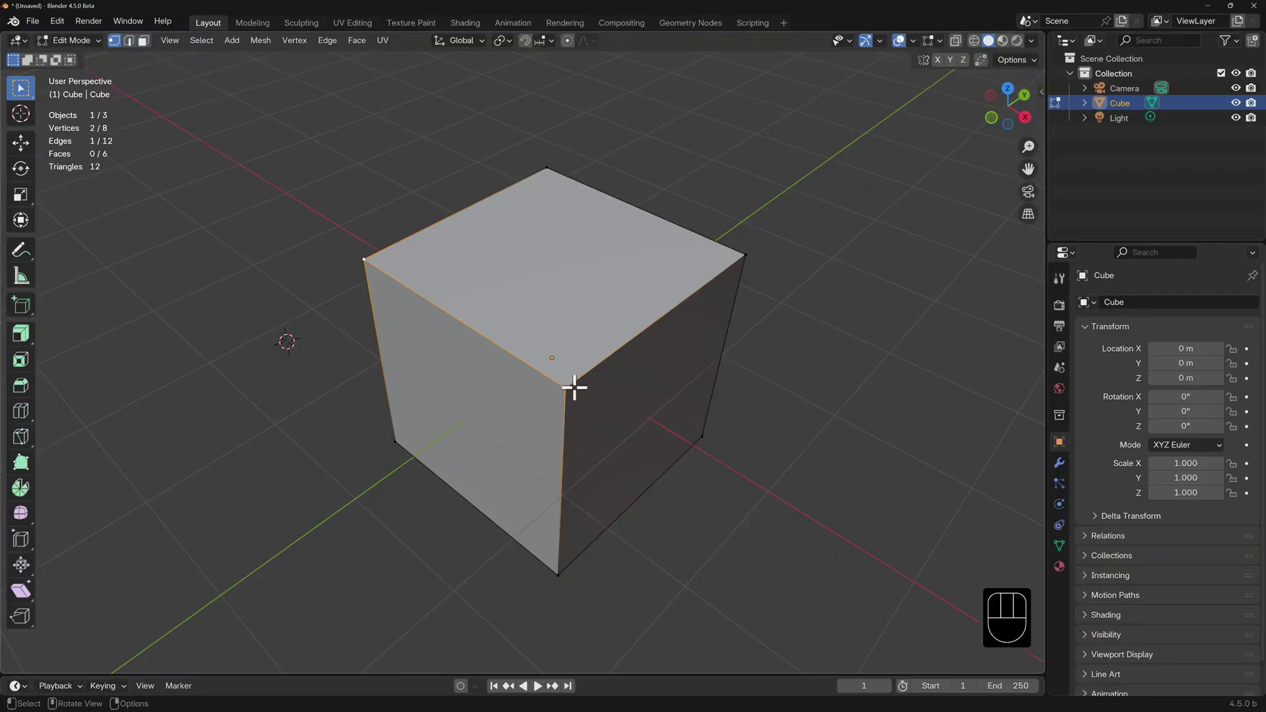
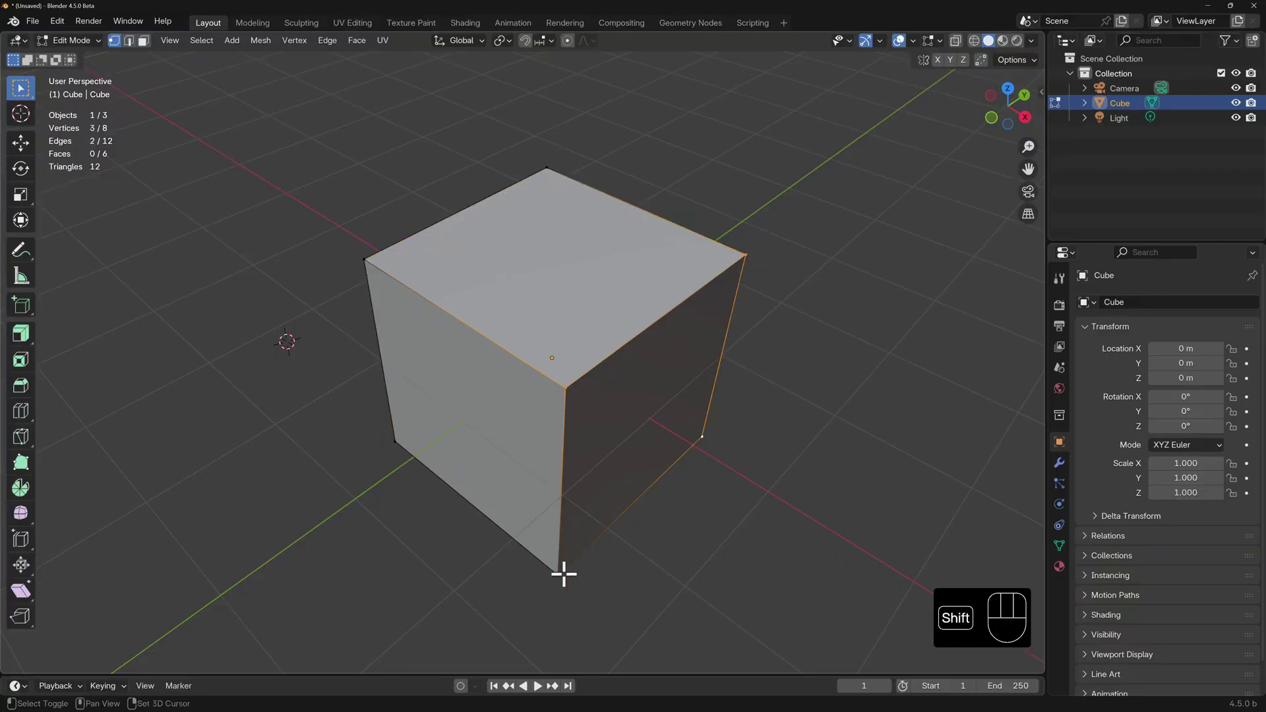
click(565, 570)
Step: Split the face along the selected edges, move it away, then view the Alt+M split options
key(y)
key(g)
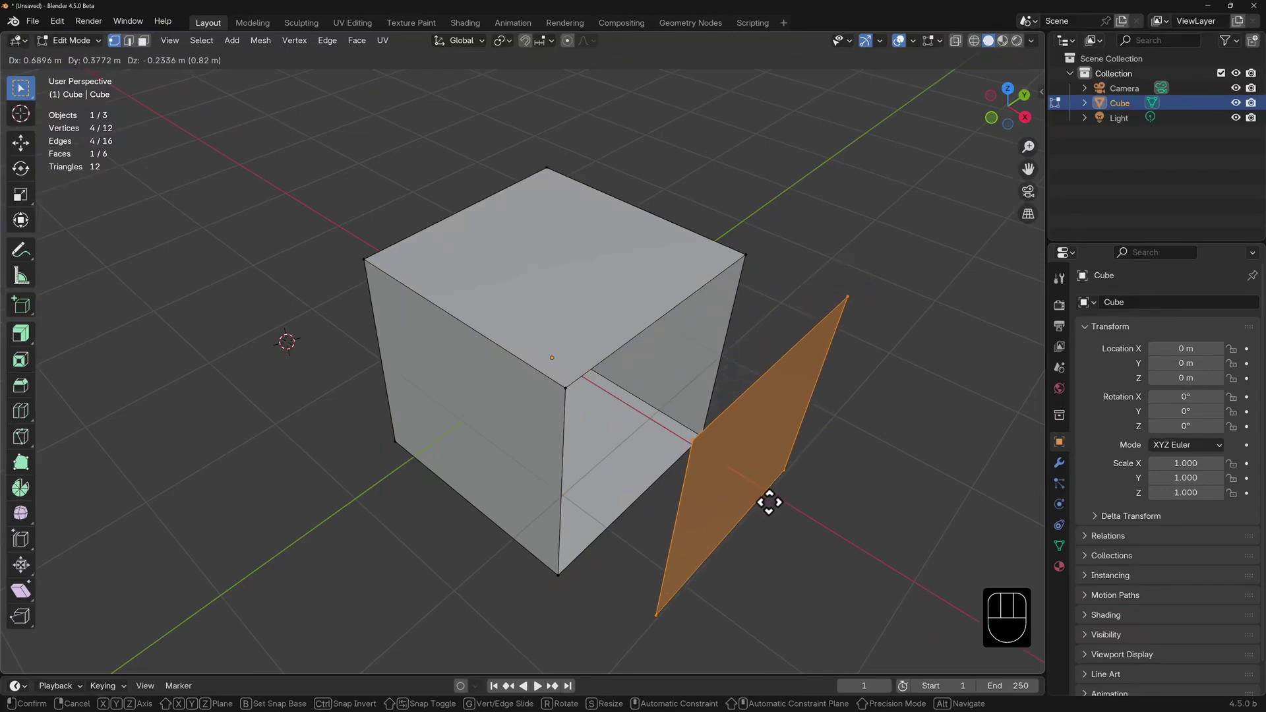
key(alt+m)
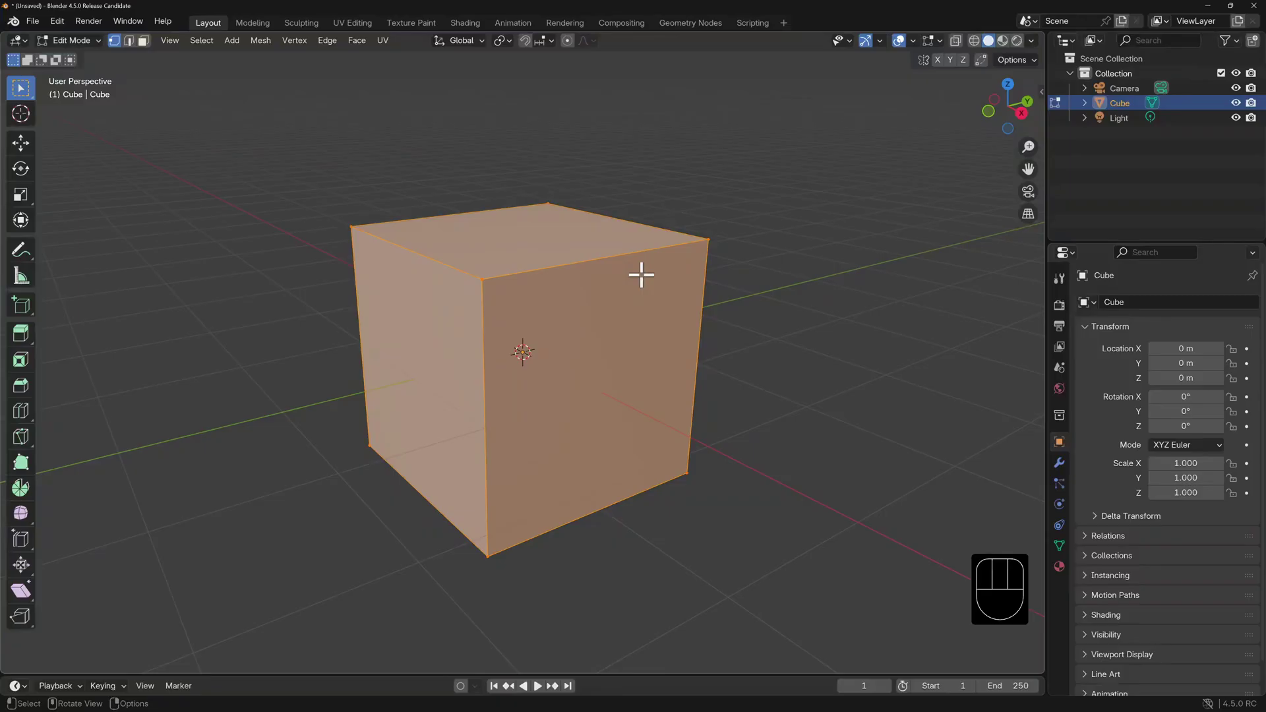
Step: In face mode select the front-right face, split it Faces by Edges and pull it out
key(3)
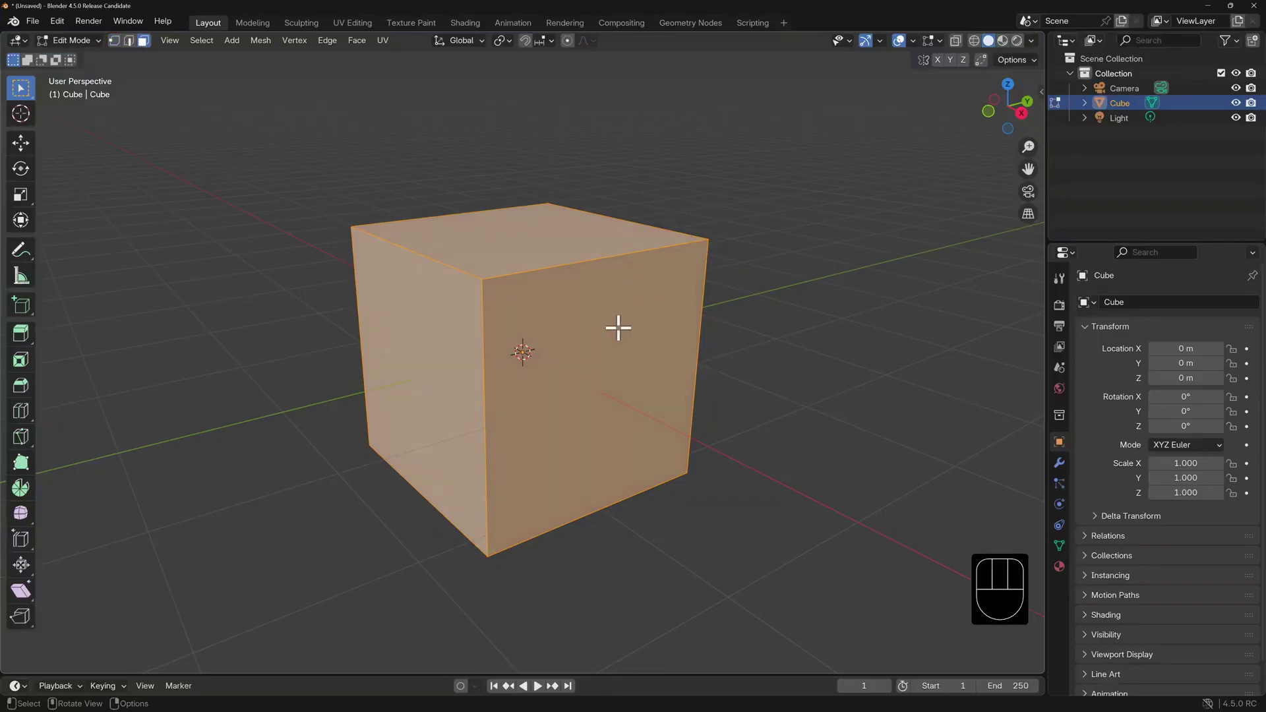
click(624, 319)
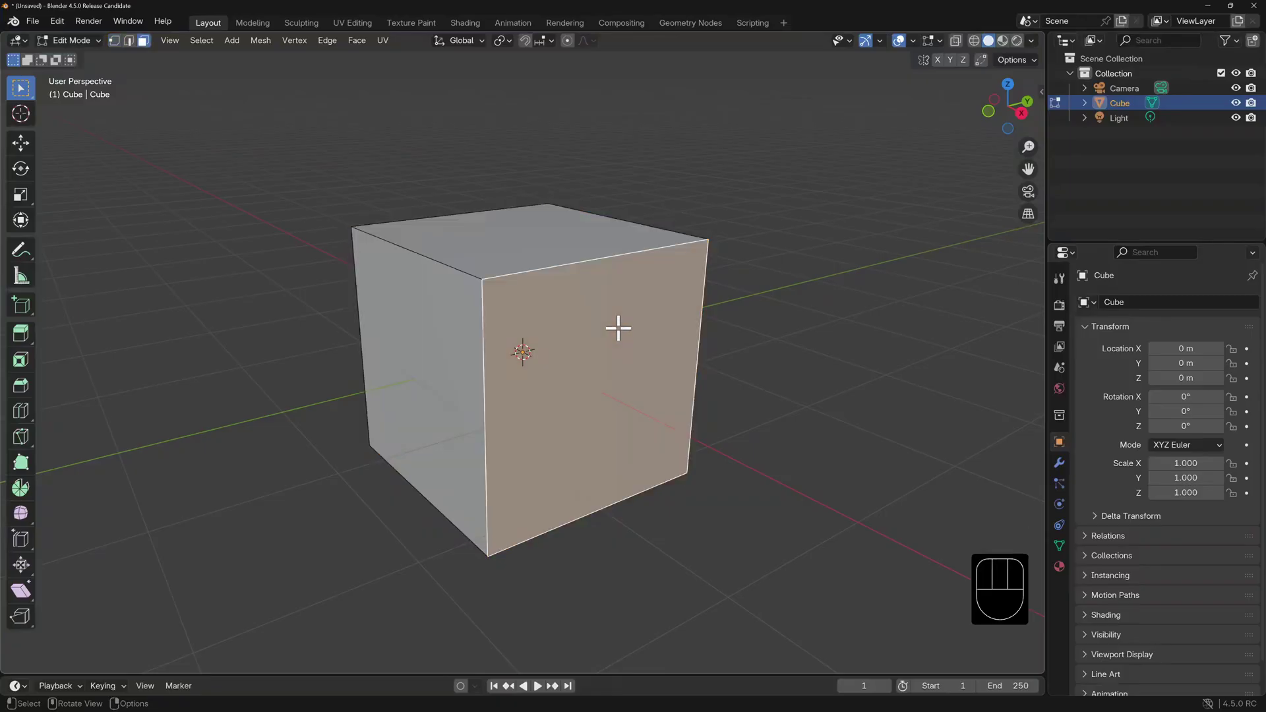
key(alt+m)
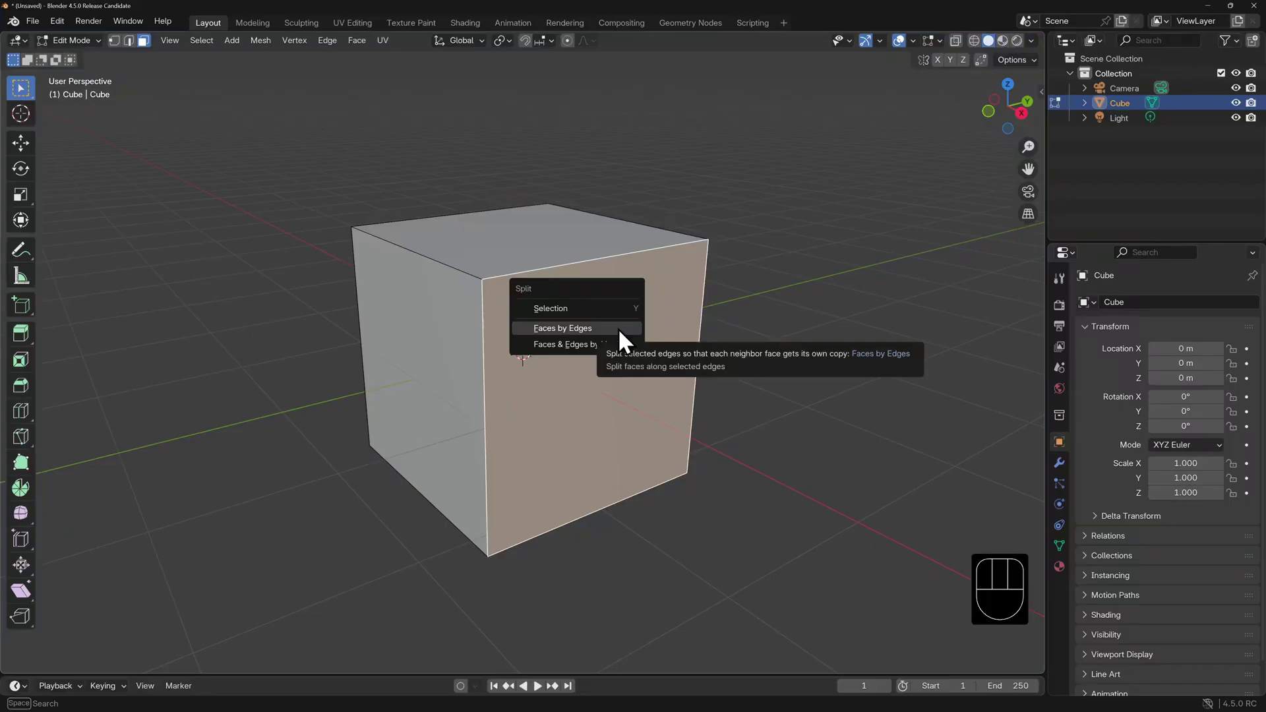
click(622, 324)
key(g)
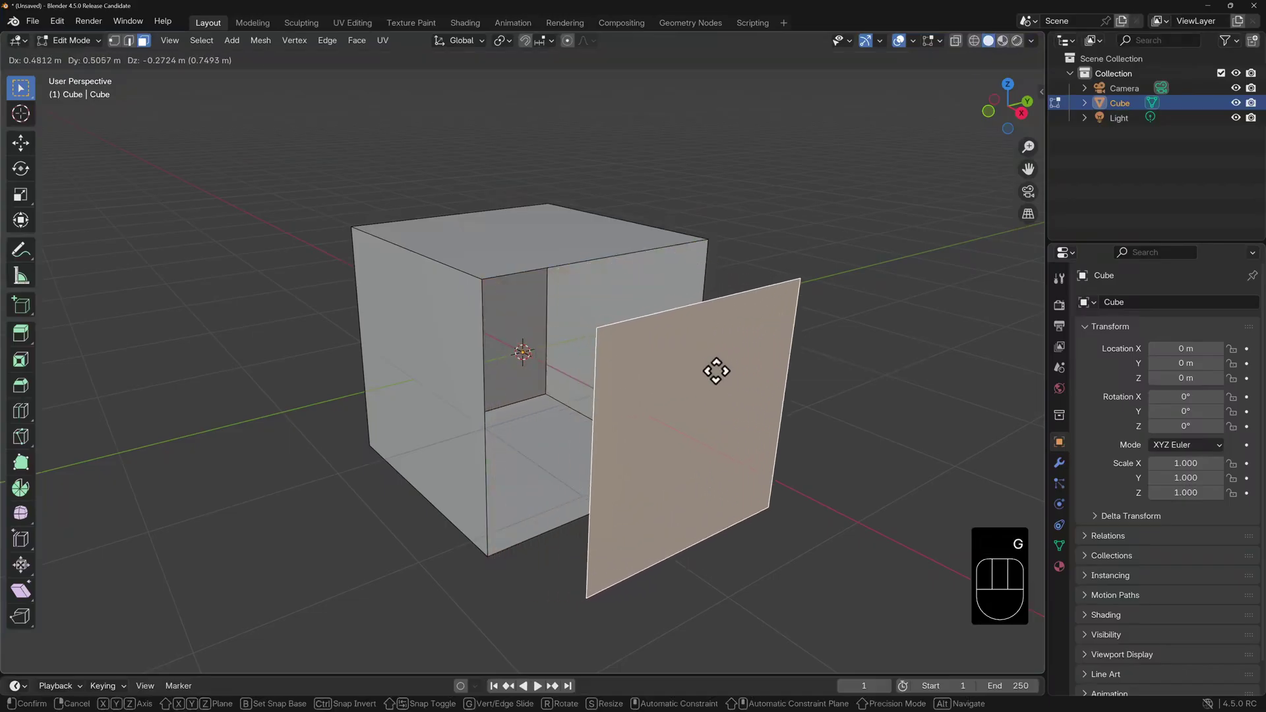
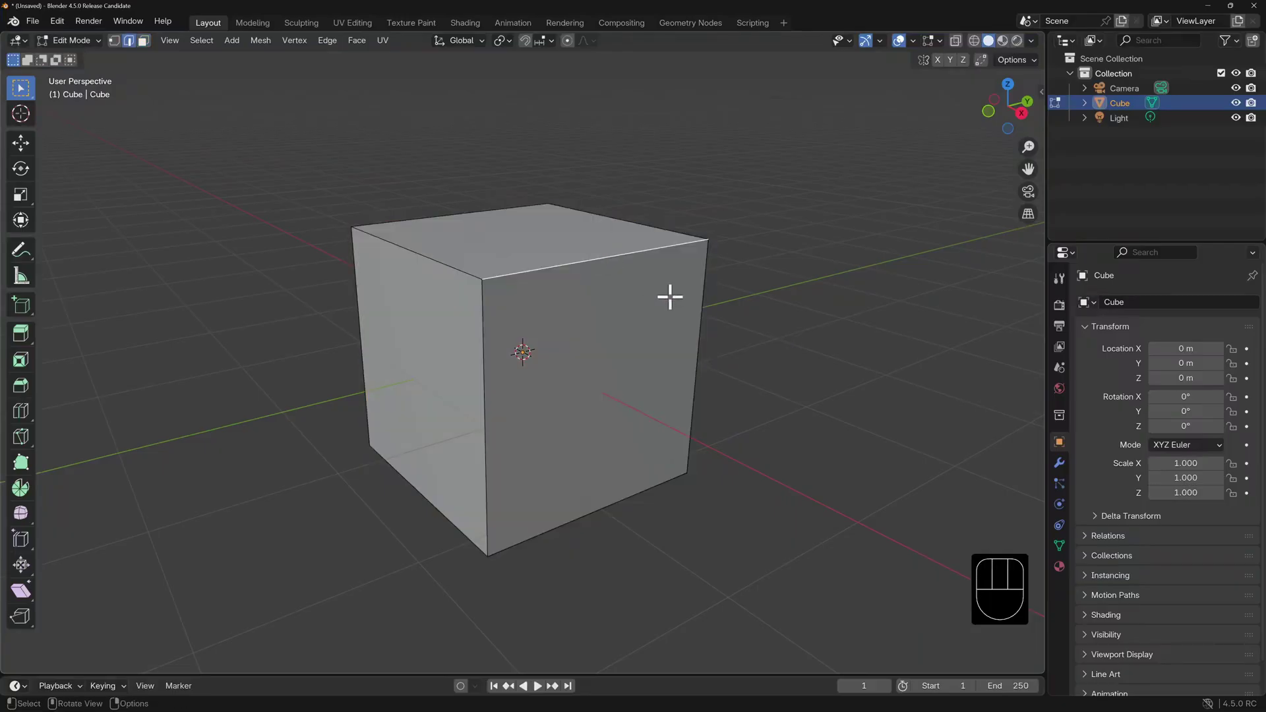
Step: Split Faces & Edges by Vertices, then swing the top and front faces open along Z like flaps
key(alt+m)
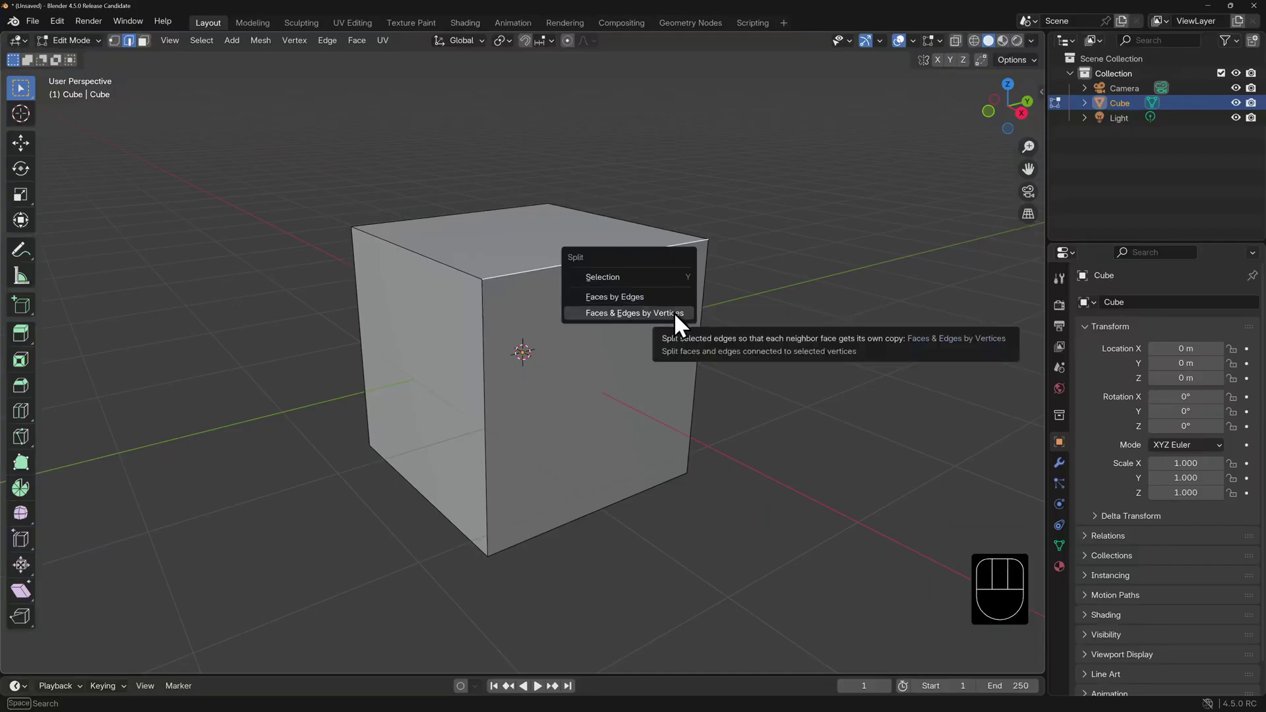
click(618, 245)
key(g)
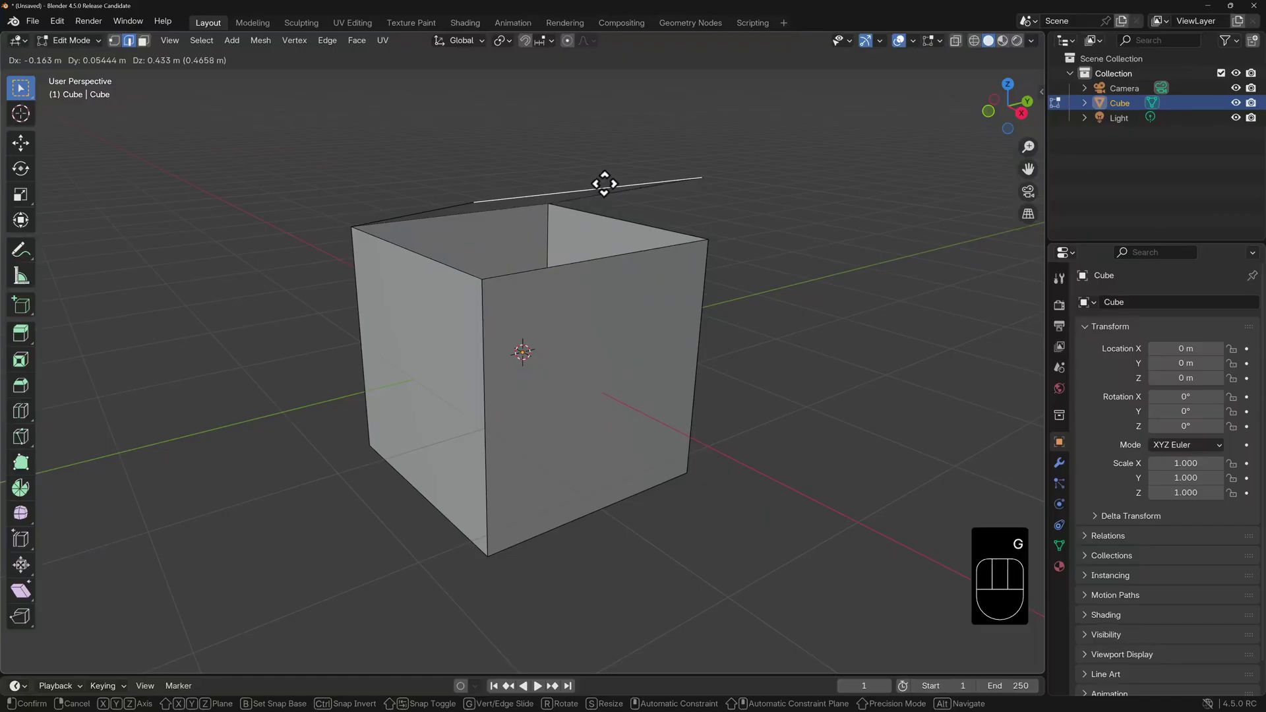
key(z)
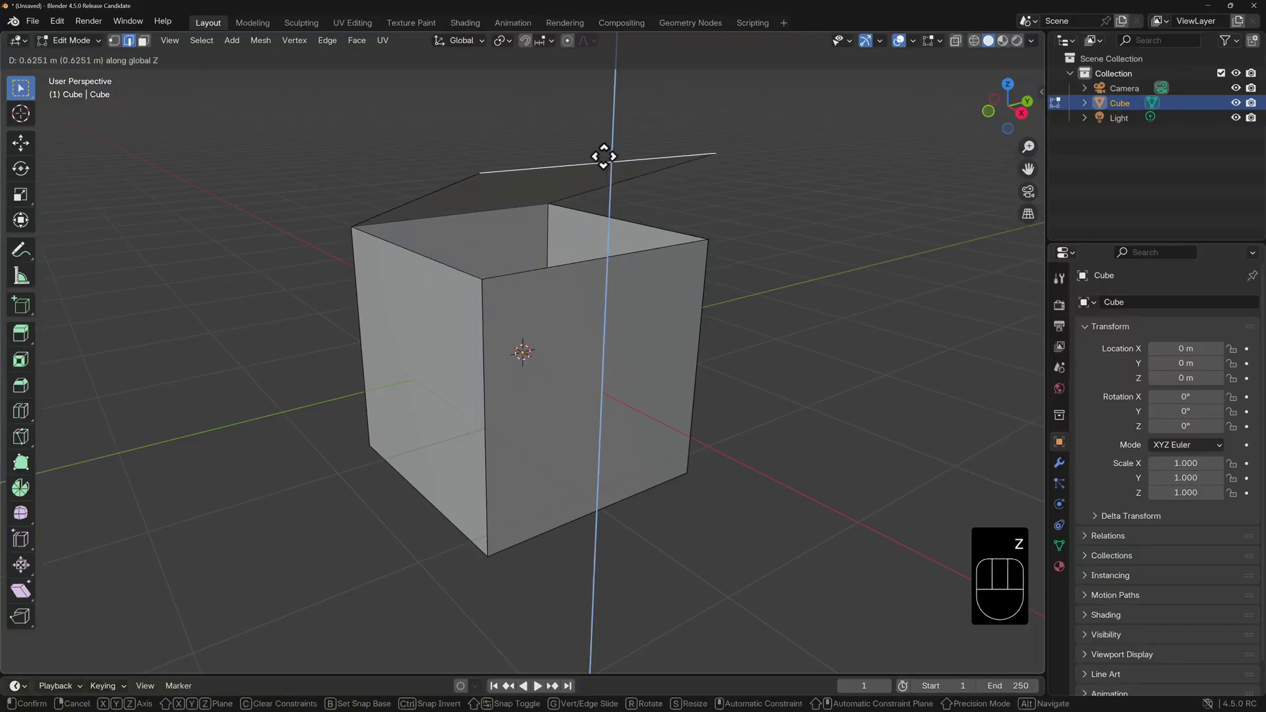
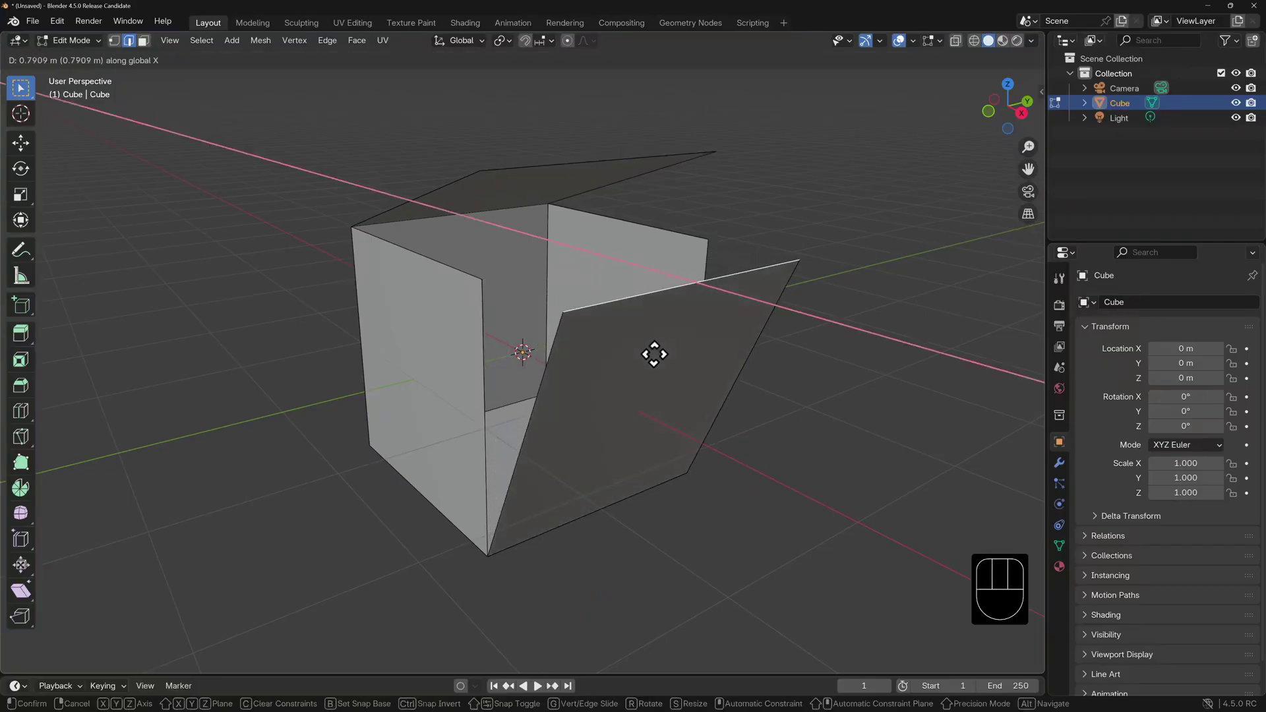
click(660, 346)
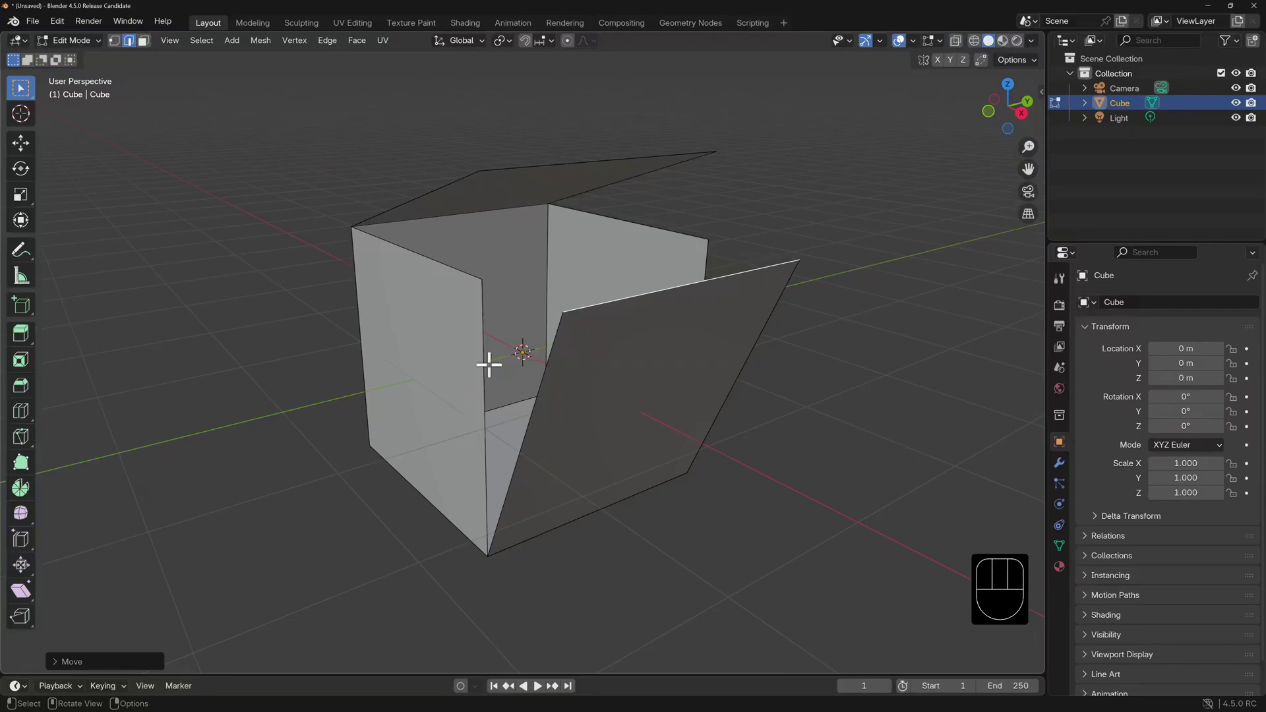